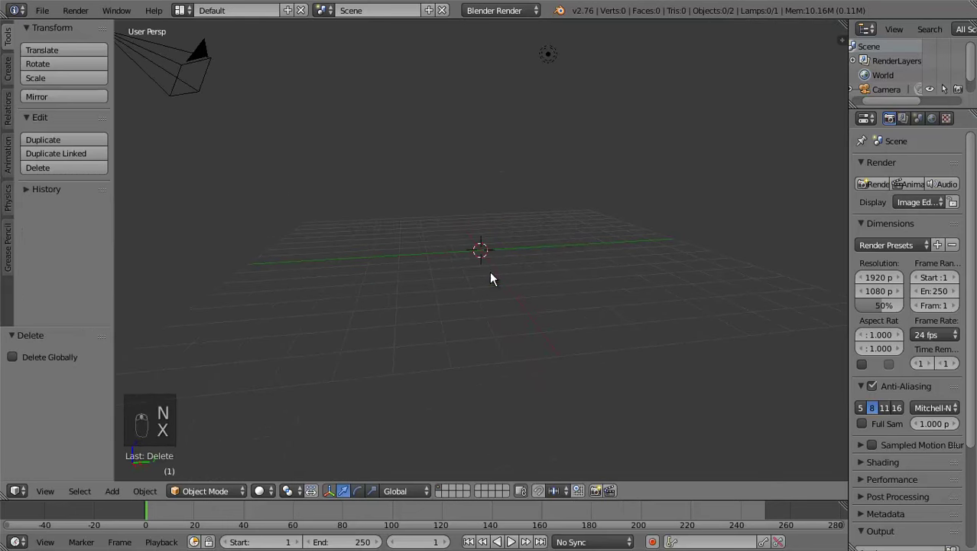
# Add a first cone, flip it upside down, inspect it in Edit Mode and delete it
pyautogui.press('shift+a')
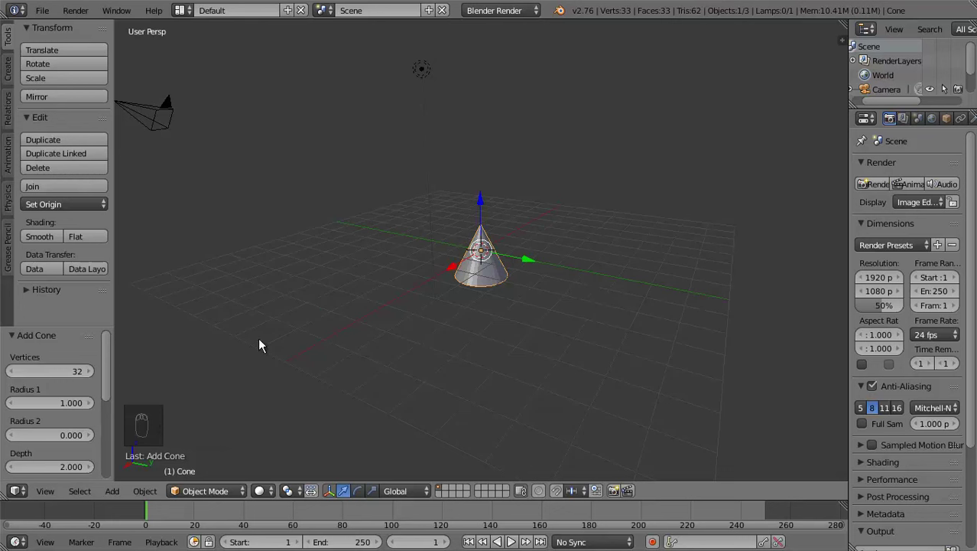
pyautogui.moveTo(371, 499); pyautogui.dragTo(448, 196)
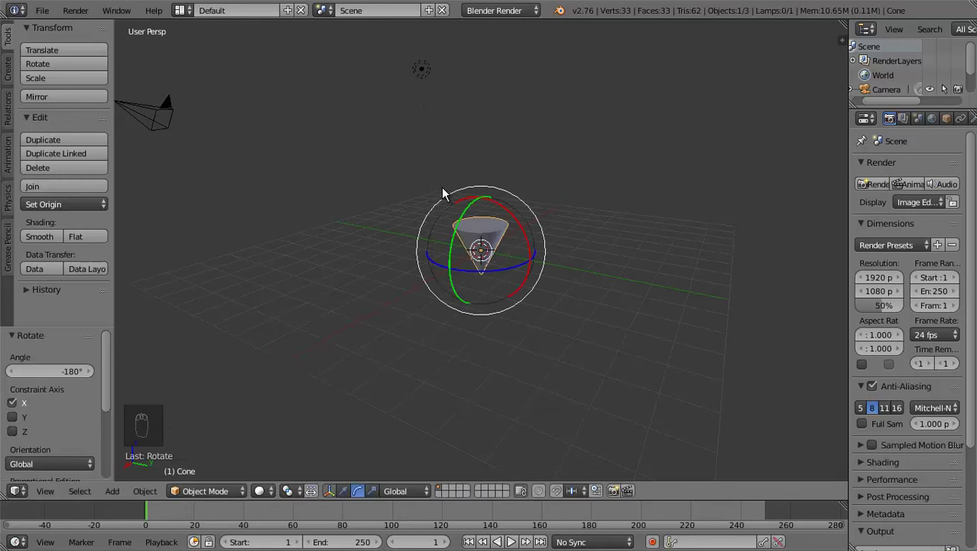
pyautogui.moveTo(413, 259); pyautogui.dragTo(114, 370)
pyautogui.moveTo(114, 371); pyautogui.dragTo(355, 349)
pyautogui.press('Tab')
pyautogui.middleClick(409, 243)
pyautogui.press('x')
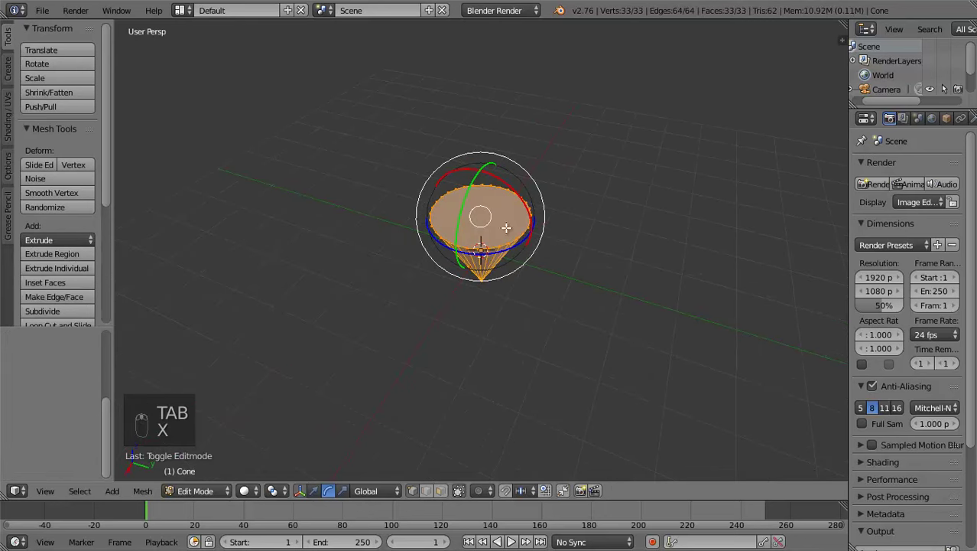
pyautogui.press('Tab')
pyautogui.press('x')
# Add a new cone with Triangle Fan base fill, turn it upside down and widen its top into a broad cap
pyautogui.press('shift+a')
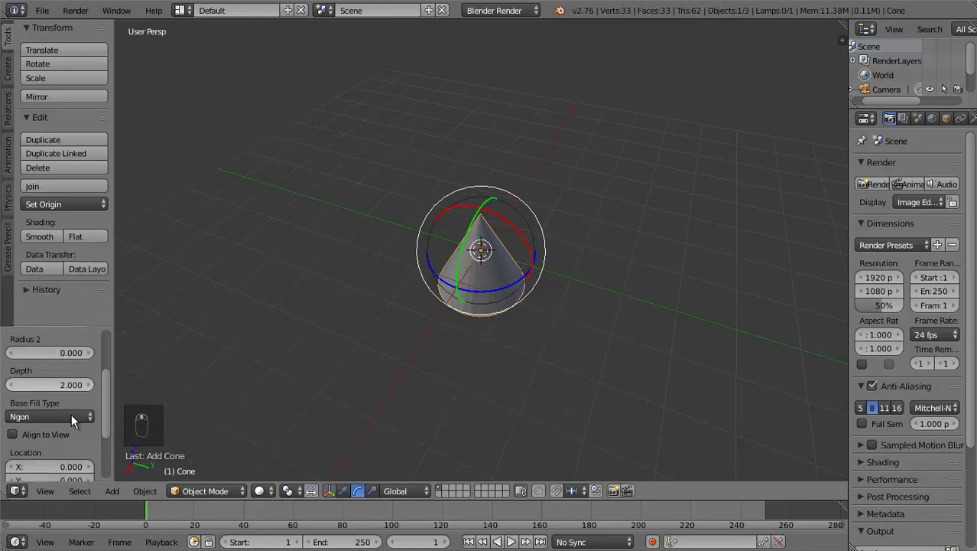
pyautogui.middleClick(55, 390)
pyautogui.moveTo(55, 390); pyautogui.dragTo(57, 343)
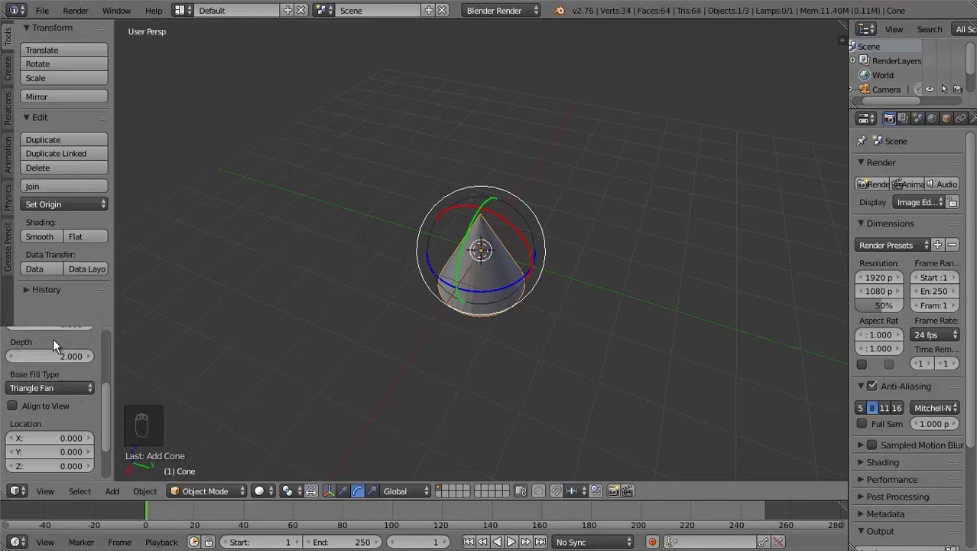
pyautogui.moveTo(521, 232); pyautogui.dragTo(429, 214)
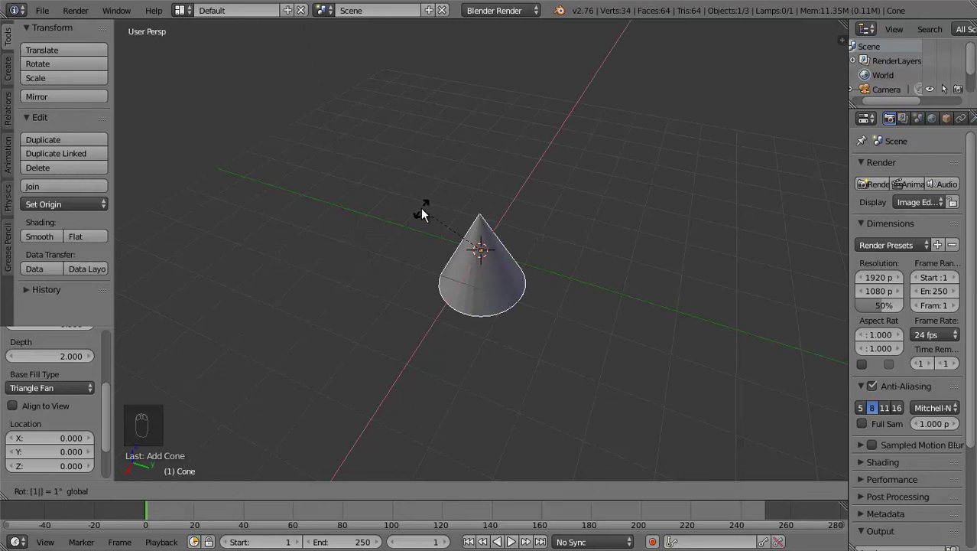
pyautogui.moveTo(310, 238); pyautogui.dragTo(339, 217)
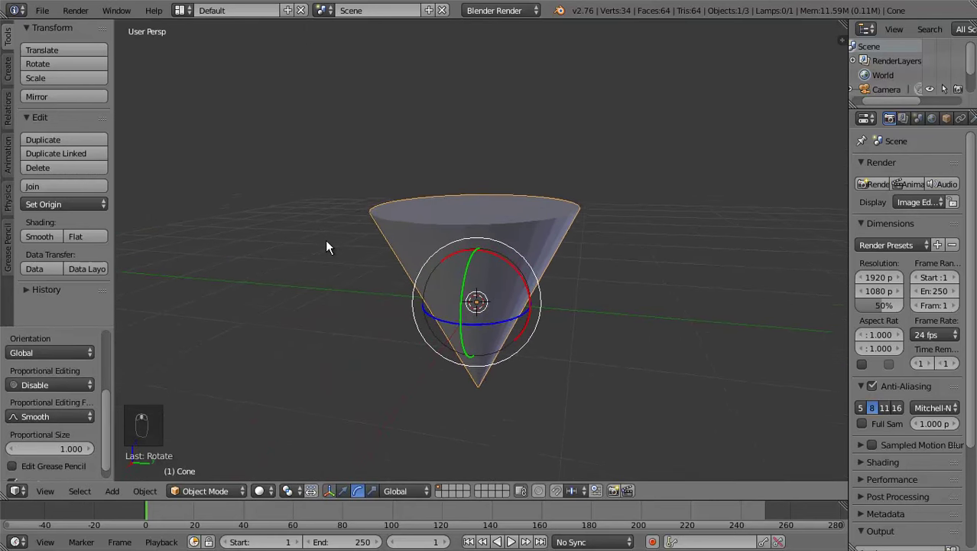
# Subdivide the whole cone mesh in Edit Mode into a dense grid of faces
pyautogui.press('Tab')
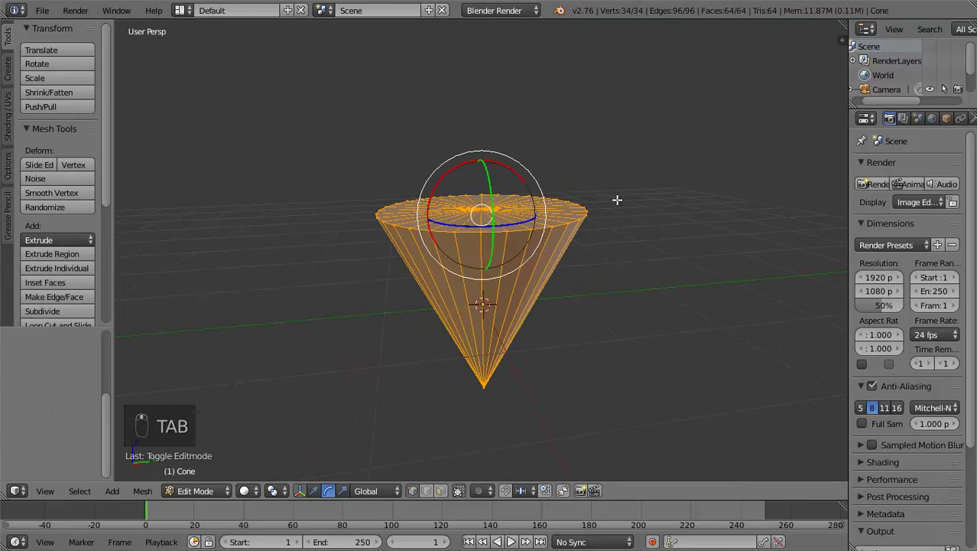
pyautogui.press('z')
pyautogui.press('z')
pyautogui.press('w')
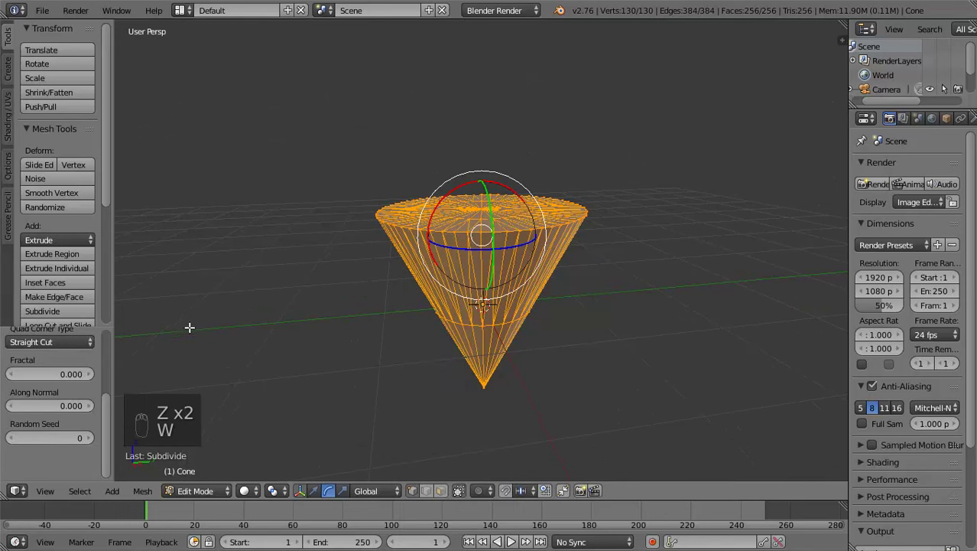
pyautogui.middleClick(91, 381)
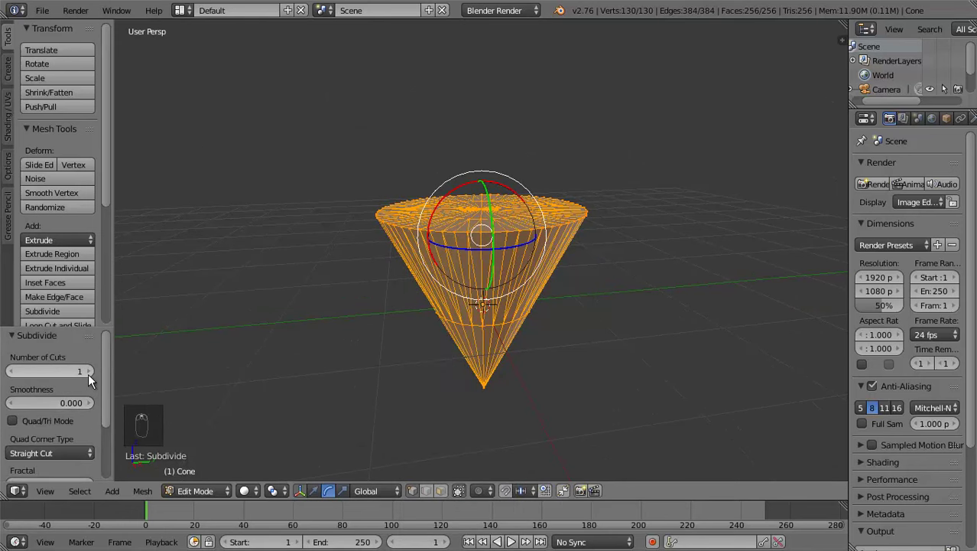
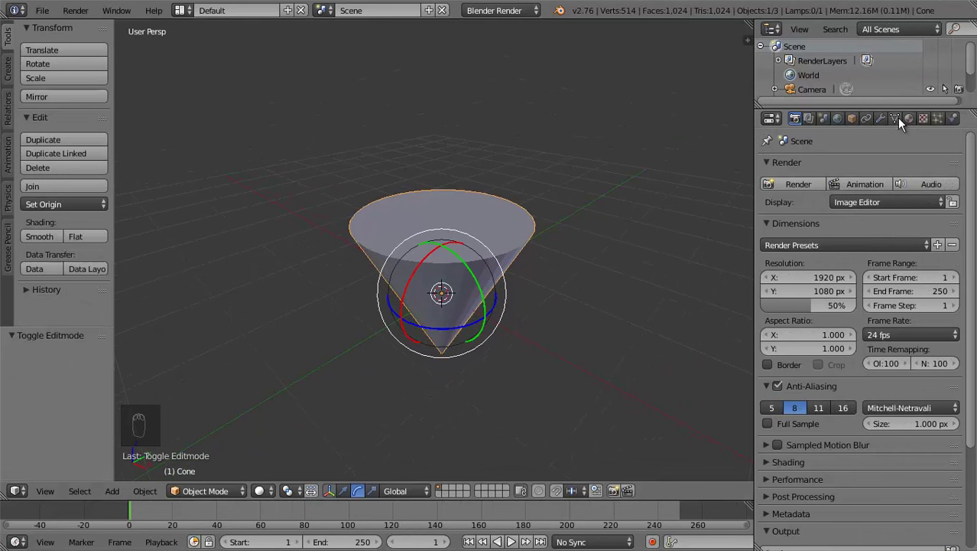
# Add a Displace modifier with a new Noise texture and lower its strength to 0.200
pyautogui.moveTo(885, 124); pyautogui.dragTo(820, 69)
pyautogui.moveTo(836, 171); pyautogui.dragTo(815, 222)
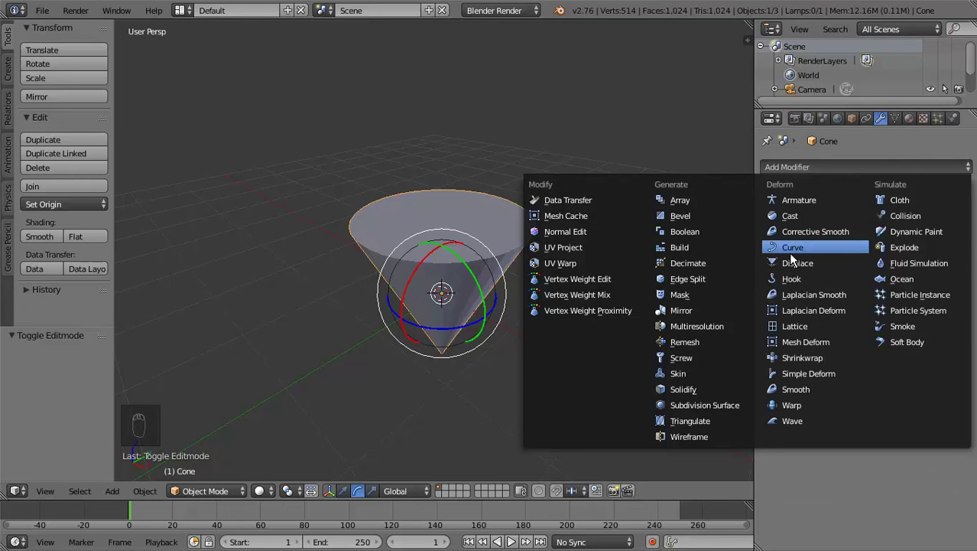
pyautogui.moveTo(613, 276); pyautogui.dragTo(843, 254)
pyautogui.moveTo(843, 253); pyautogui.dragTo(864, 400)
pyautogui.moveTo(863, 232); pyautogui.dragTo(850, 389)
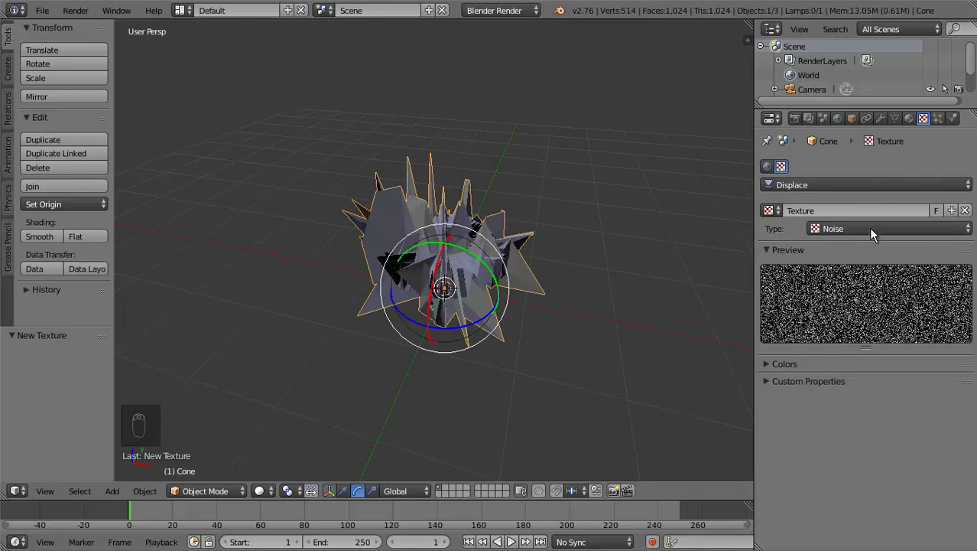
pyautogui.moveTo(884, 127); pyautogui.dragTo(923, 334)
pyautogui.moveTo(770, 333); pyautogui.dragTo(932, 333)
pyautogui.moveTo(589, 299); pyautogui.dragTo(693, 390)
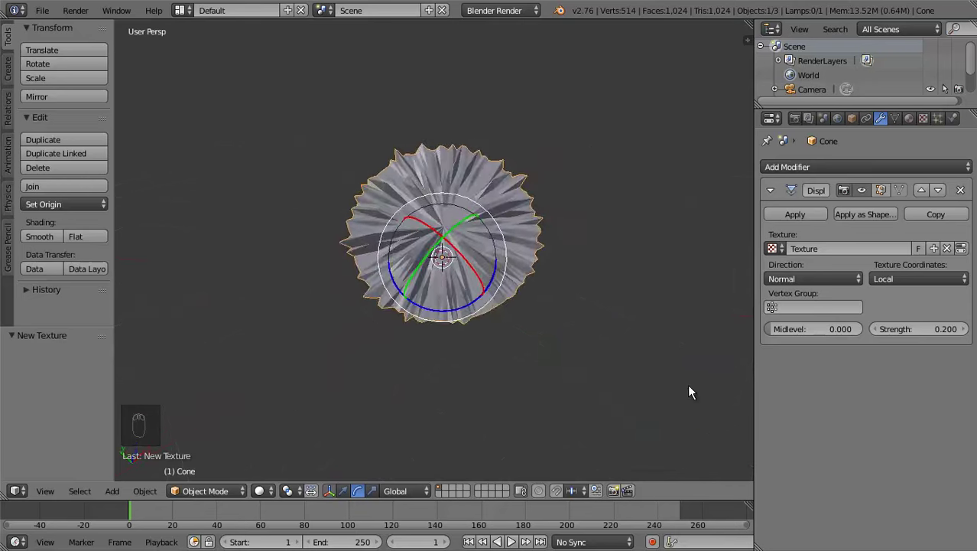
# Add a Decimate modifier and drag its ratio down to about 0.2 for low-poly faces
pyautogui.moveTo(577, 279); pyautogui.dragTo(882, 168)
pyautogui.moveTo(883, 168); pyautogui.dragTo(705, 268)
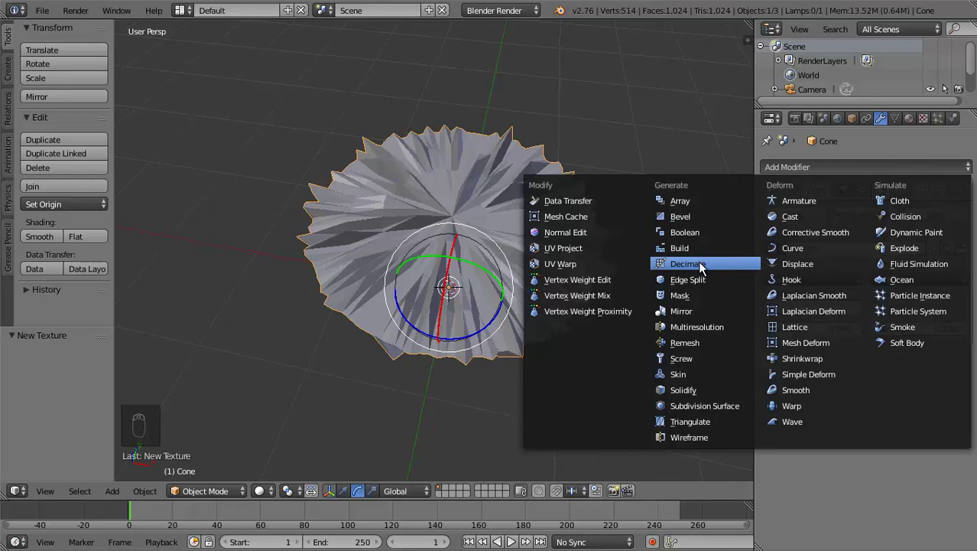
pyautogui.moveTo(518, 250); pyautogui.dragTo(875, 428)
pyautogui.moveTo(912, 428); pyautogui.dragTo(819, 442)
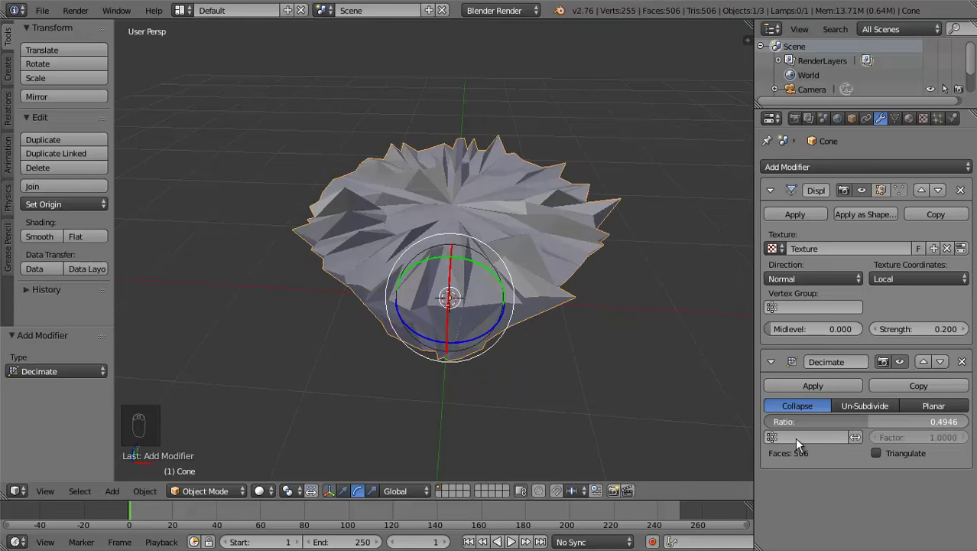
pyautogui.moveTo(626, 321); pyautogui.dragTo(808, 425)
pyautogui.moveTo(808, 425); pyautogui.dragTo(786, 428)
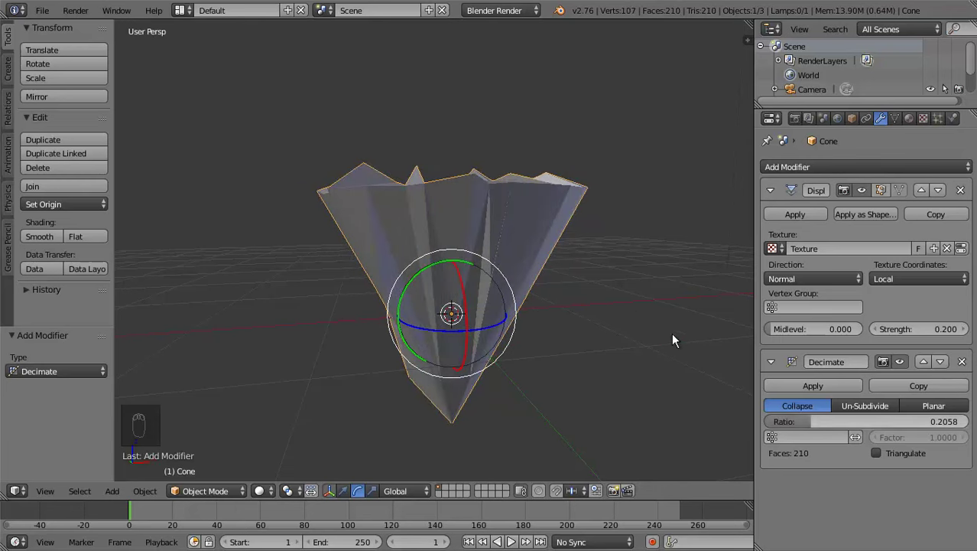
pyautogui.moveTo(633, 302); pyautogui.dragTo(235, 319)
# Inspect the low-poly cone, re-enter Edit Mode with nothing selected and face it in front ortho view
pyautogui.press('Tab')
pyautogui.middleClick(261, 280)
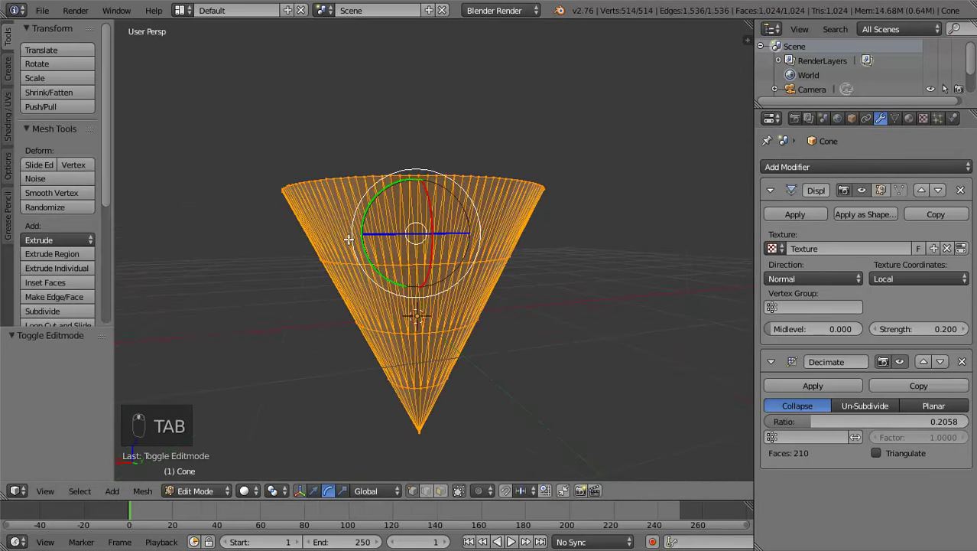
pyautogui.press('Tab')
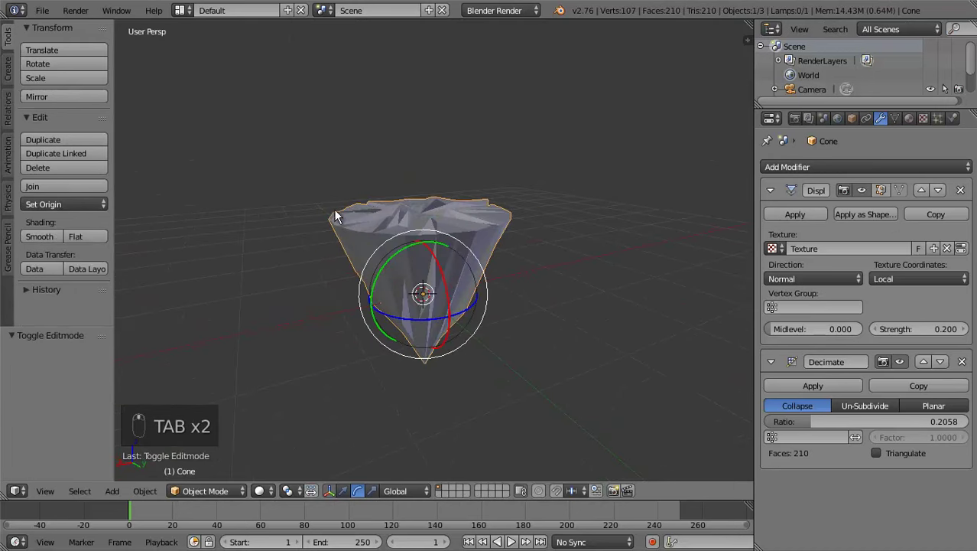
pyautogui.moveTo(524, 236); pyautogui.dragTo(530, 231)
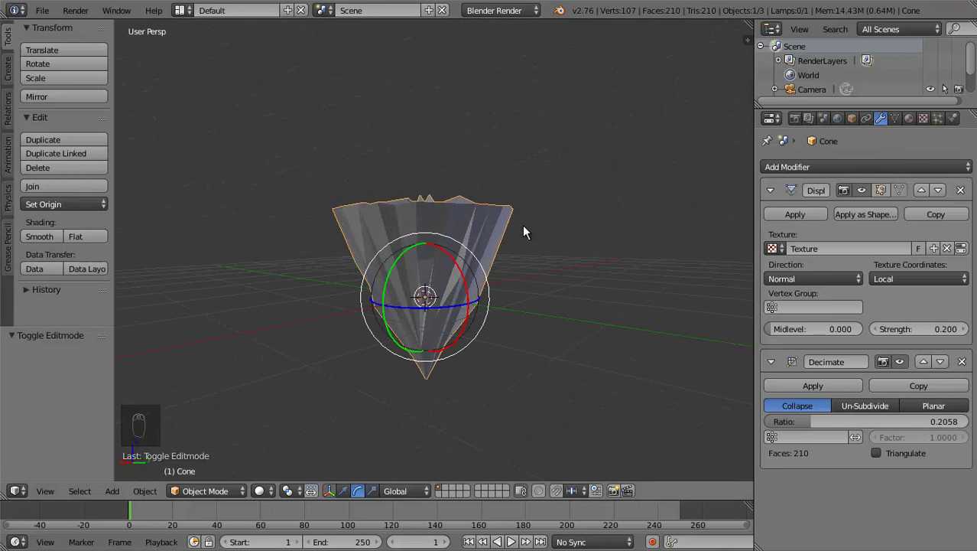
pyautogui.press('Tab')
pyautogui.middleClick(460, 247)
pyautogui.press('a')
pyautogui.press('z')
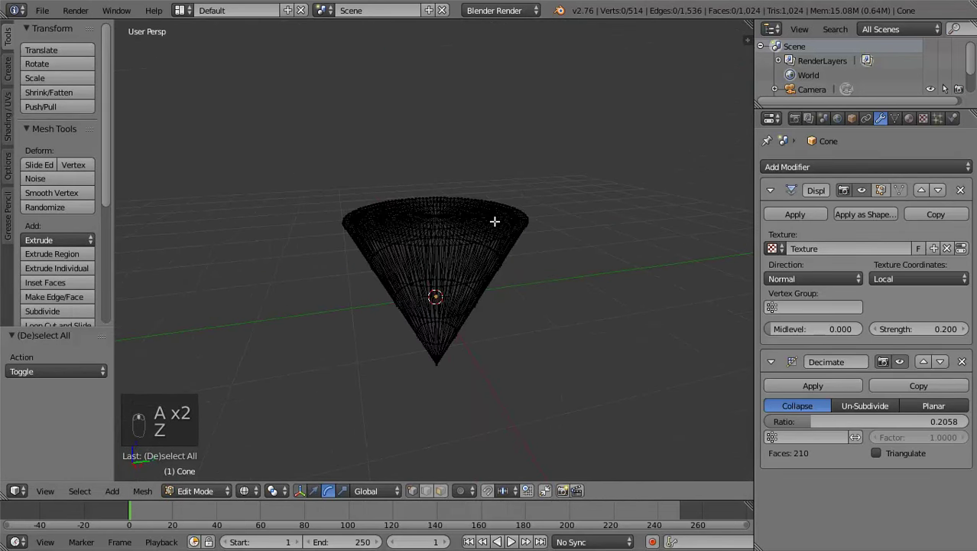
pyautogui.press('KP_1')
pyautogui.press('KP_5')
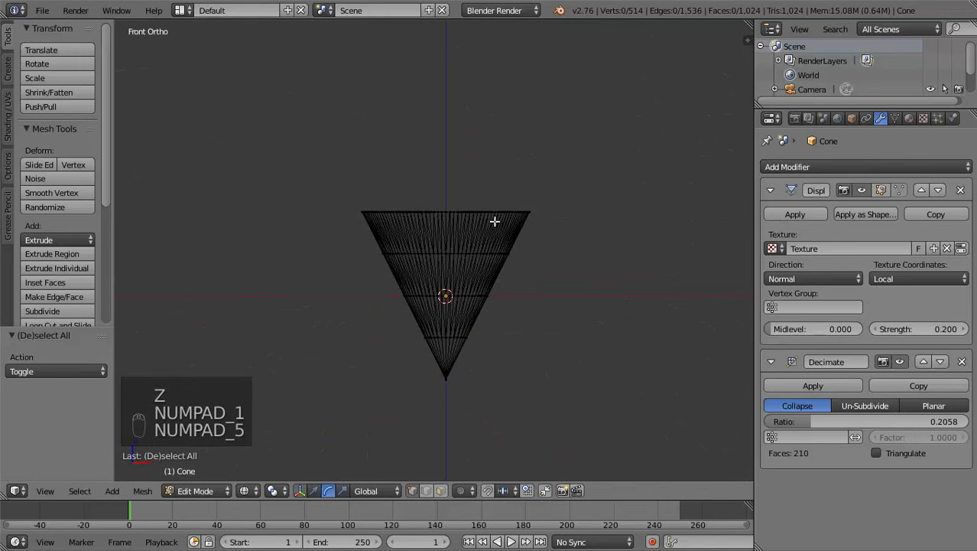
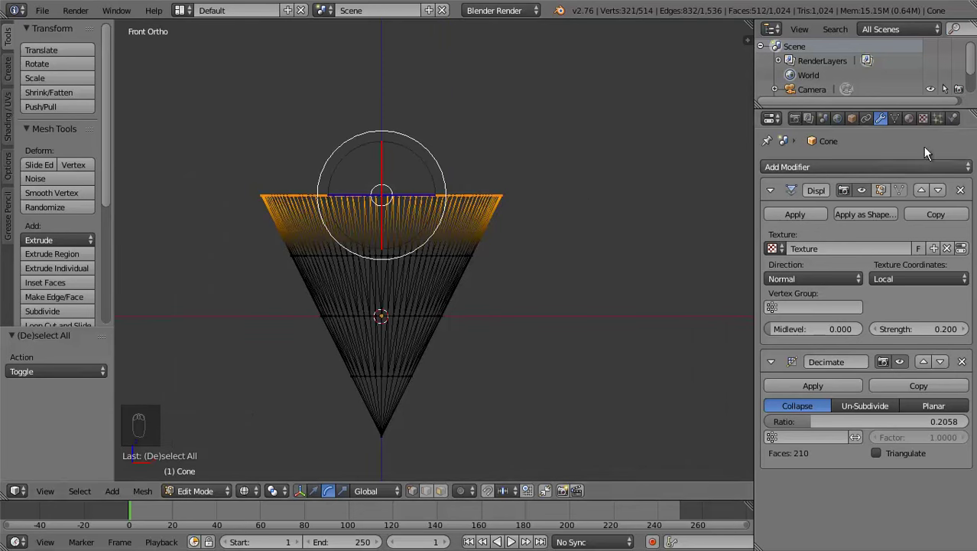
# Create a green material named Grass and assign it to the cone's top faces
pyautogui.moveTo(917, 127); pyautogui.dragTo(810, 391)
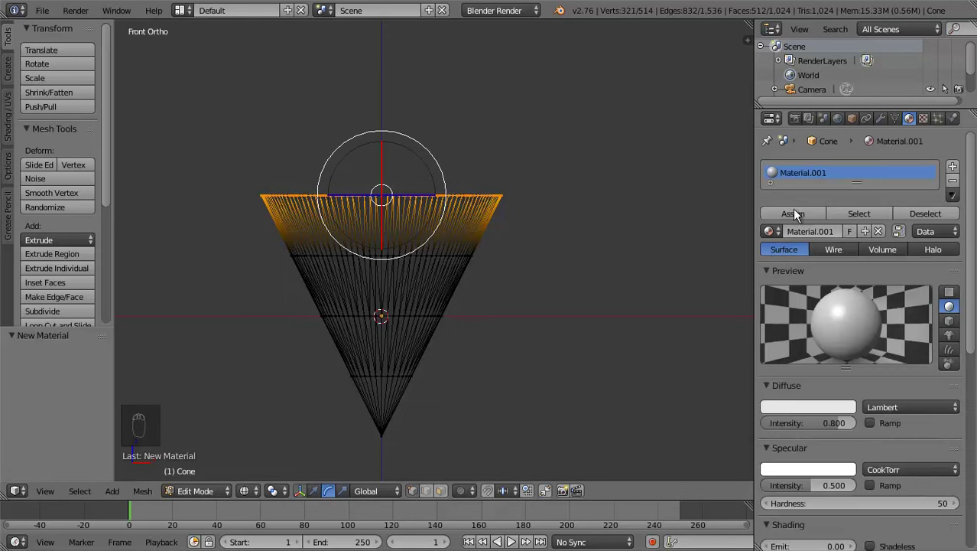
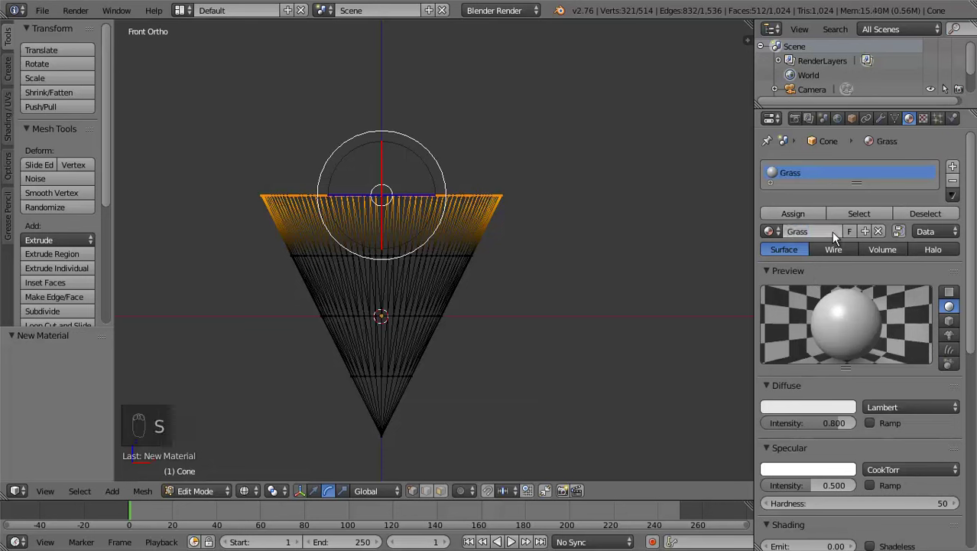
pyautogui.moveTo(816, 413); pyautogui.dragTo(764, 263)
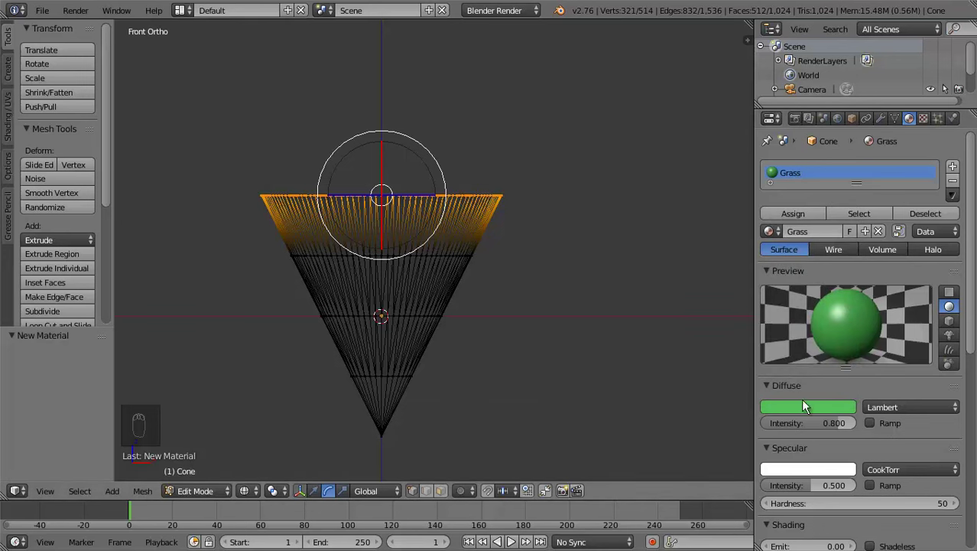
pyautogui.moveTo(897, 476); pyautogui.dragTo(898, 476)
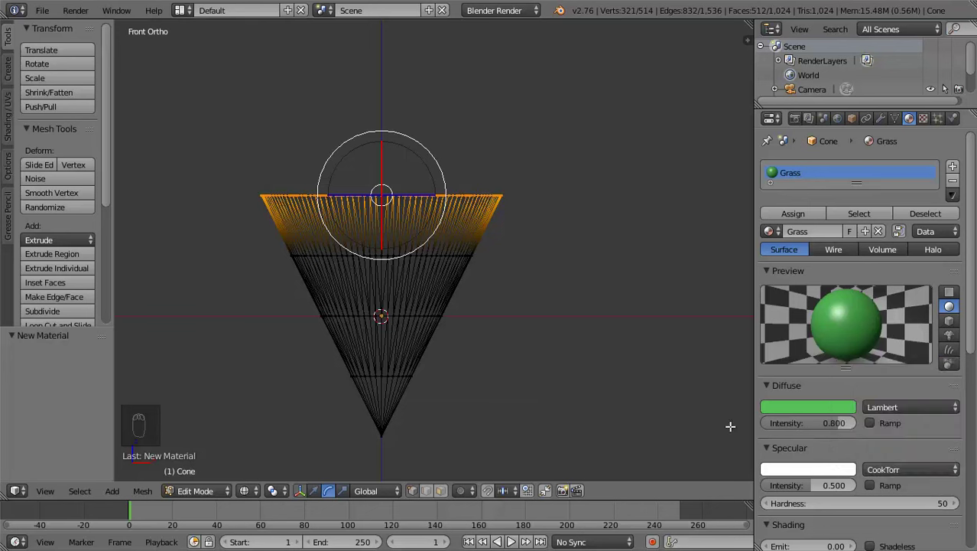
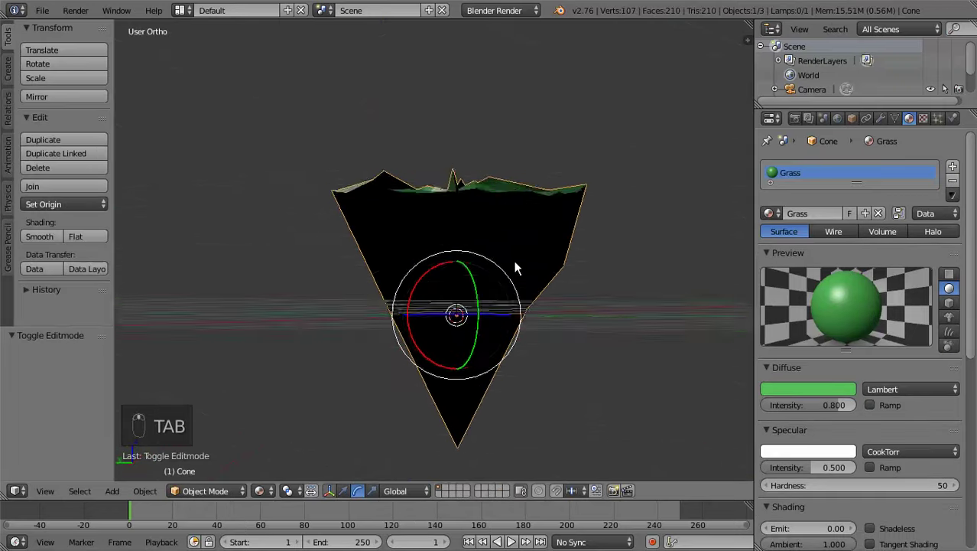
pyautogui.middleClick(522, 279)
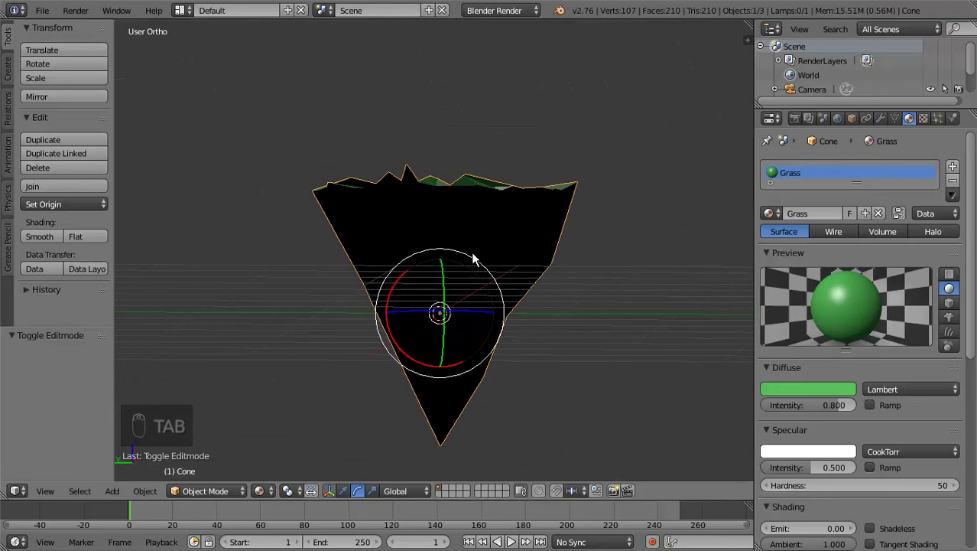
# Return to Edit Mode and look at the cone straight from the front in wireframe
pyautogui.press('Tab')
pyautogui.press('KP_1')
pyautogui.press('z')
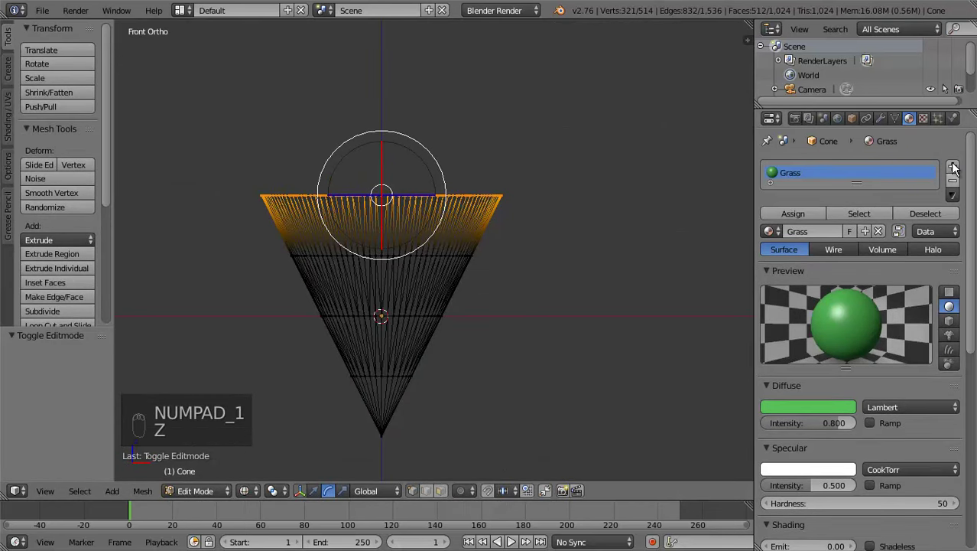
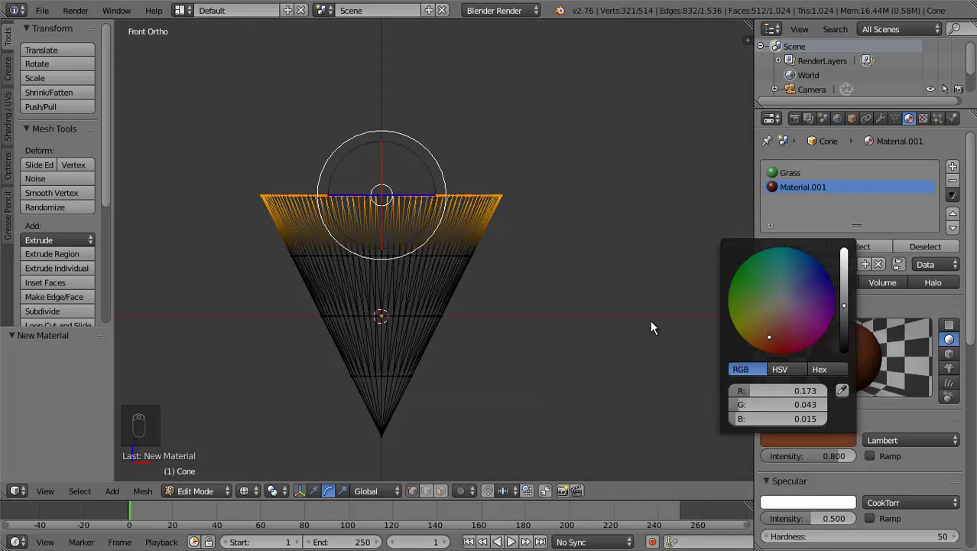
# Select the cone's lower faces and give them a brown earth material, then leave Edit Mode
pyautogui.press('a')
pyautogui.press('b')
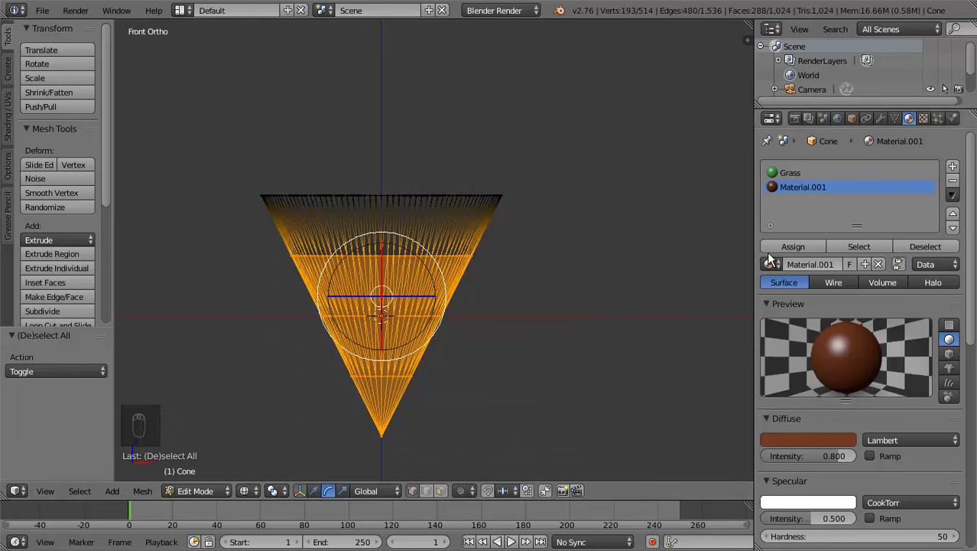
pyautogui.moveTo(776, 255); pyautogui.dragTo(401, 314)
pyautogui.press('Tab')
# Orbit around the island to check its top and switch the lamp to Hemi
pyautogui.moveTo(484, 253); pyautogui.dragTo(283, 332)
pyautogui.middleClick(285, 331)
pyautogui.moveTo(442, 301); pyautogui.dragTo(367, 102)
pyautogui.moveTo(368, 101); pyautogui.dragTo(910, 330)
pyautogui.click(664, 274)
# Orbit and tilt the view to look down on the lit island
pyautogui.moveTo(656, 215); pyautogui.dragTo(507, 195)
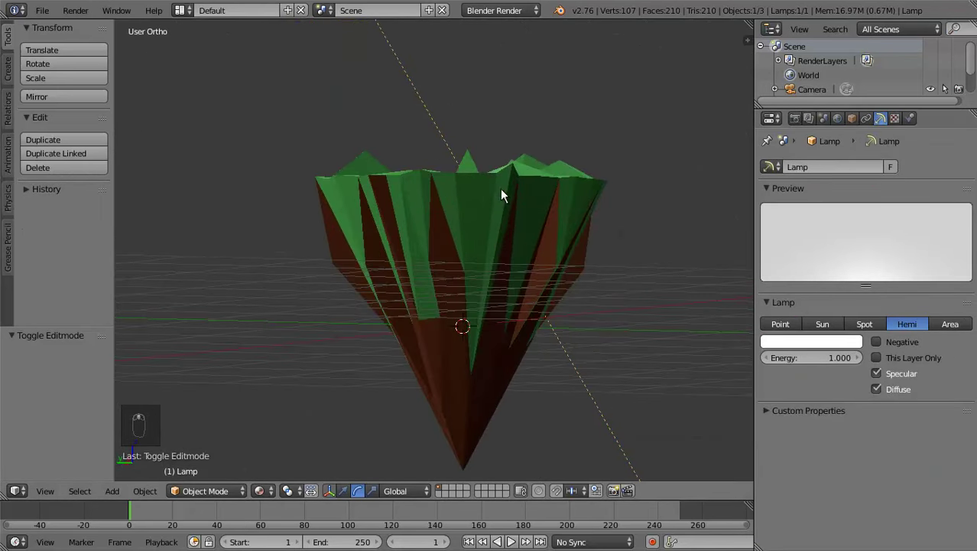
pyautogui.middleClick(659, 232)
pyautogui.moveTo(670, 219); pyautogui.dragTo(509, 223)
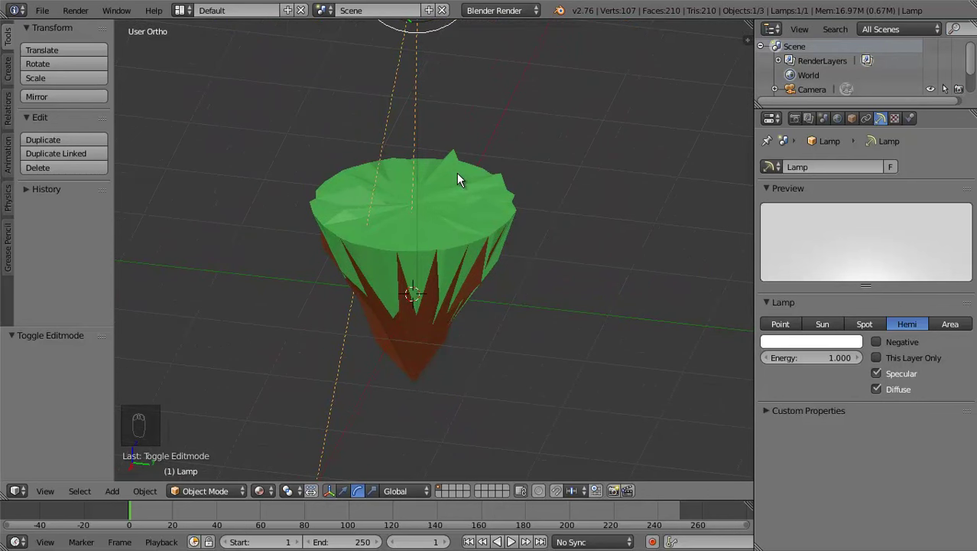
# Add a cube, shrink it and raise it along Z onto the island's grassy top
pyautogui.press('shift+a')
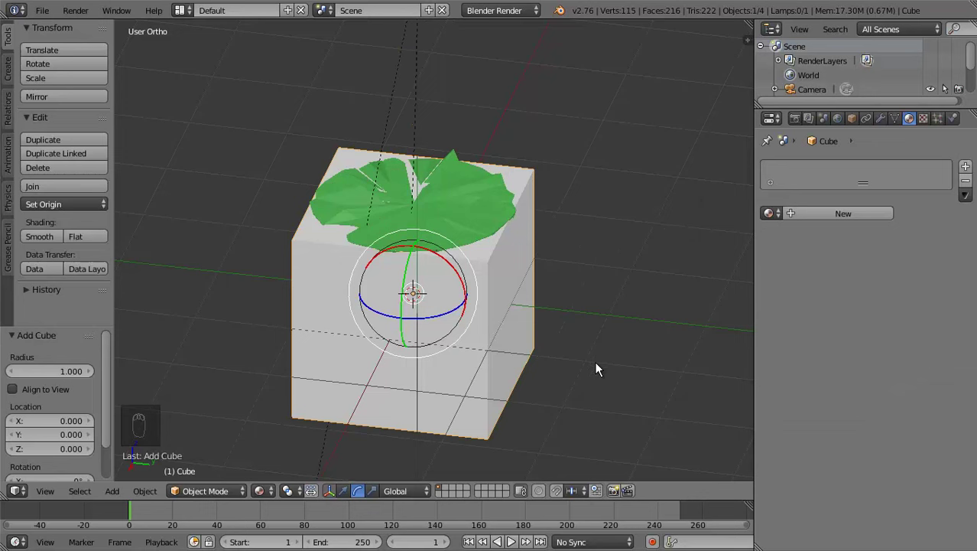
pyautogui.press('s')
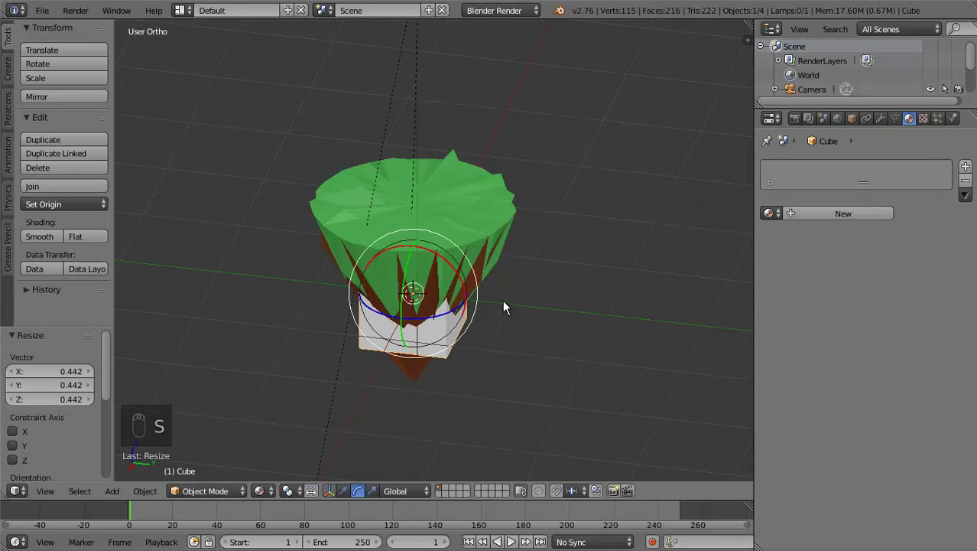
pyautogui.click(351, 499)
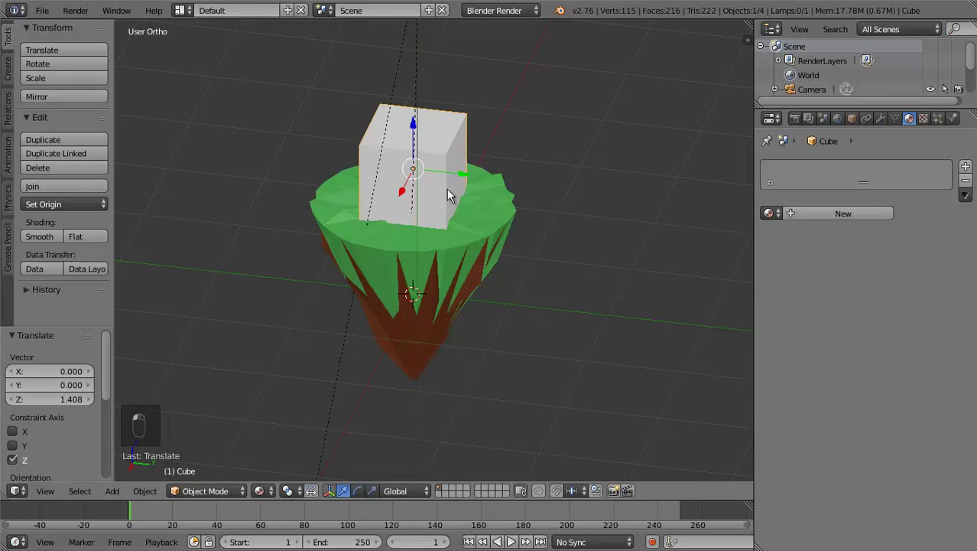
pyautogui.press('z')
pyautogui.press('s')
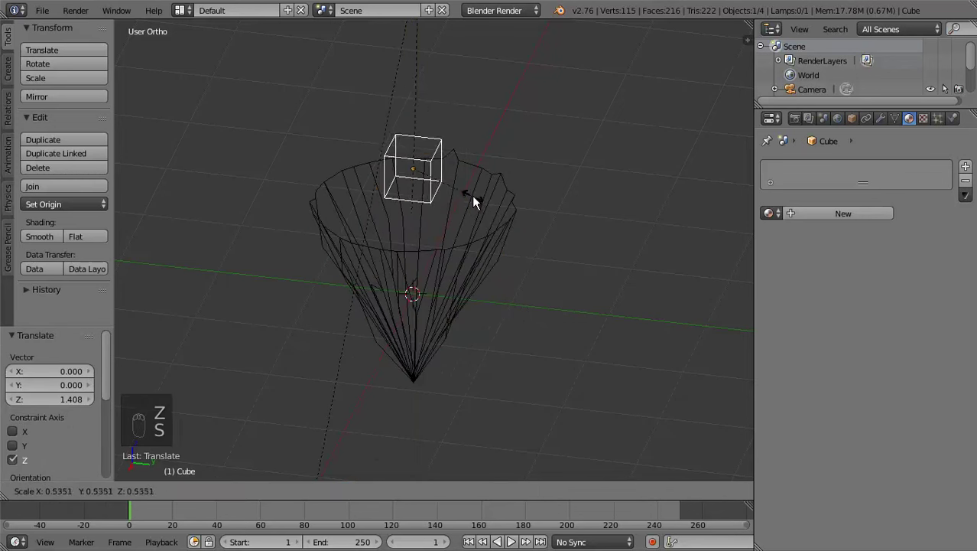
pyautogui.press('z')
# Flatten the cube into a thin slab along Z, check it from several angles and enter Edit Mode
pyautogui.press('s')
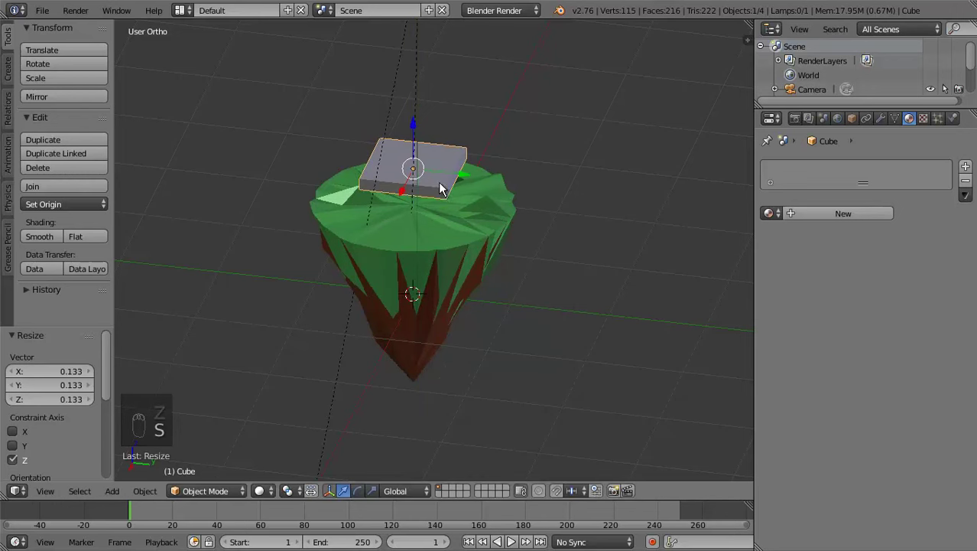
pyautogui.moveTo(480, 258); pyautogui.dragTo(660, 237)
pyautogui.press('s')
pyautogui.moveTo(569, 233); pyautogui.dragTo(520, 253)
pyautogui.middleClick(536, 234)
pyautogui.moveTo(465, 151); pyautogui.dragTo(634, 289)
pyautogui.moveTo(423, 215); pyautogui.dragTo(523, 163)
pyautogui.press('s')
pyautogui.middleClick(488, 176)
pyautogui.middleClick(474, 227)
pyautogui.press('s')
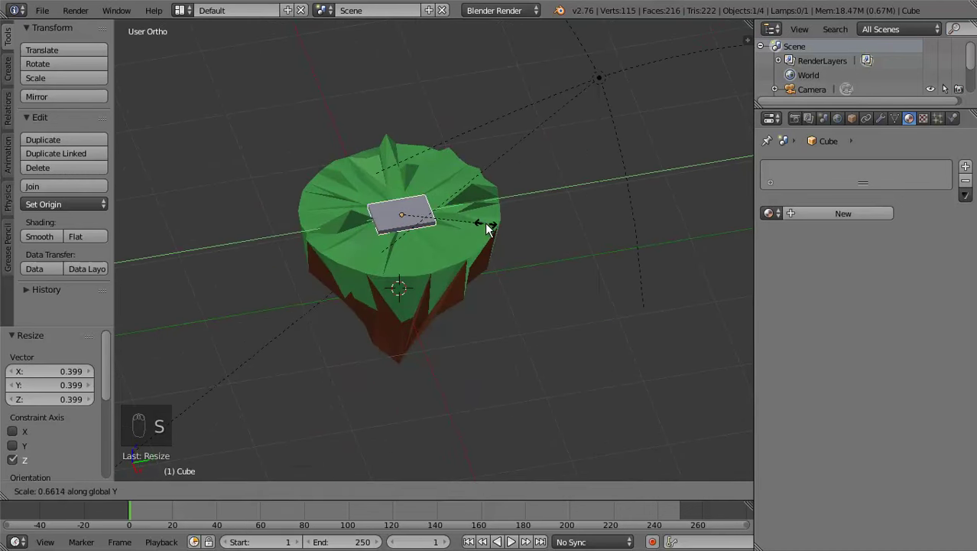
pyautogui.press('Tab')
# Add loop cuts to the slab and bend its end section down over the island's side
pyautogui.press('z')
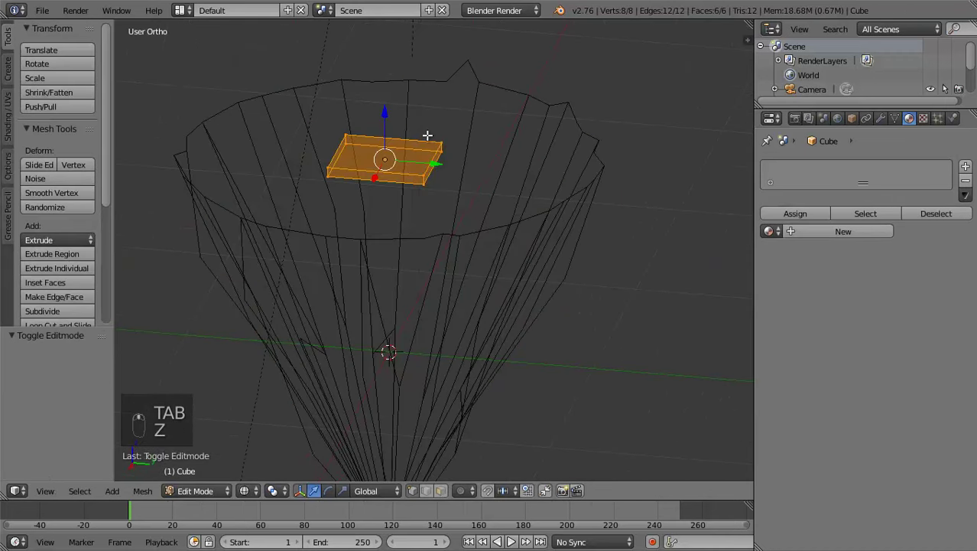
pyautogui.press('a')
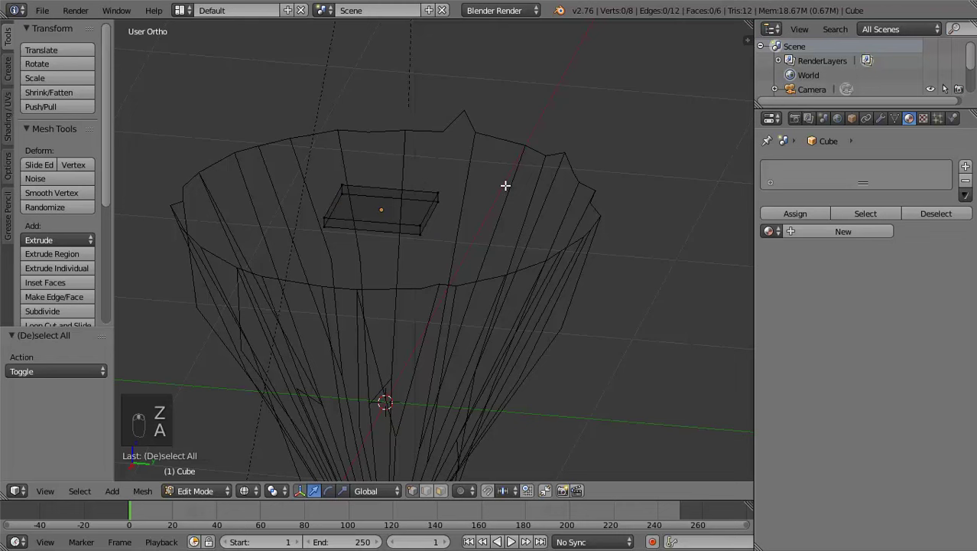
pyautogui.press('b')
pyautogui.press('e')
pyautogui.press('e')
pyautogui.press('e')
pyautogui.press('r')
pyautogui.middleClick(559, 309)
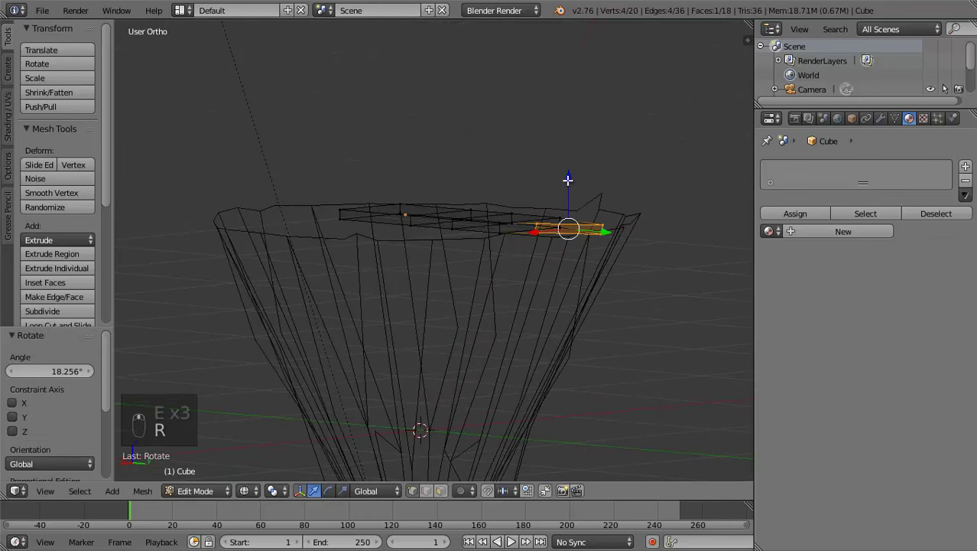
pyautogui.press('ctrl+z')
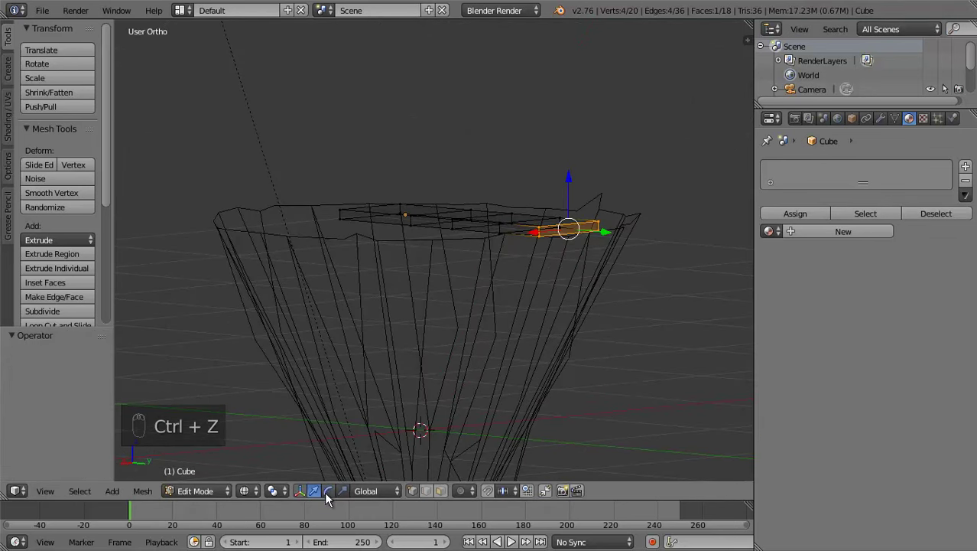
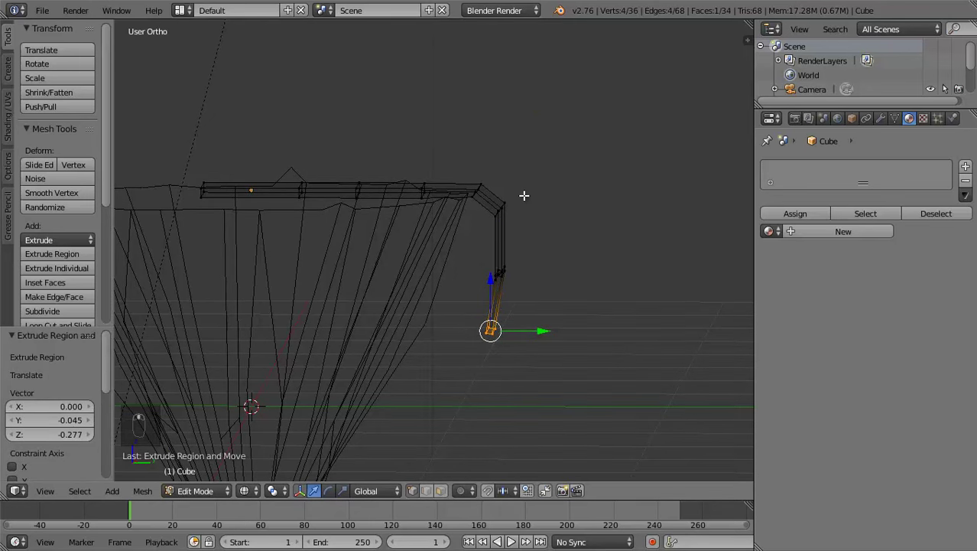
pyautogui.press('a')
pyautogui.press('a')
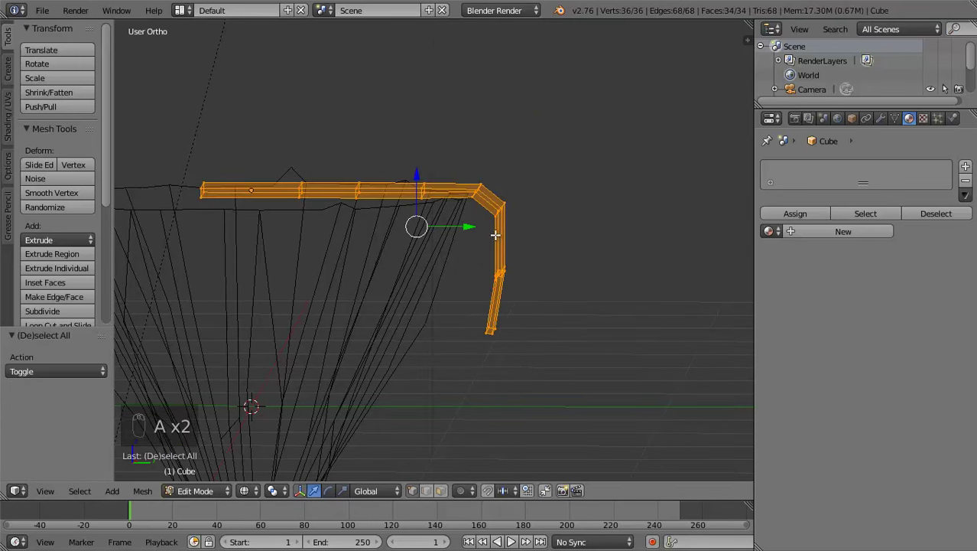
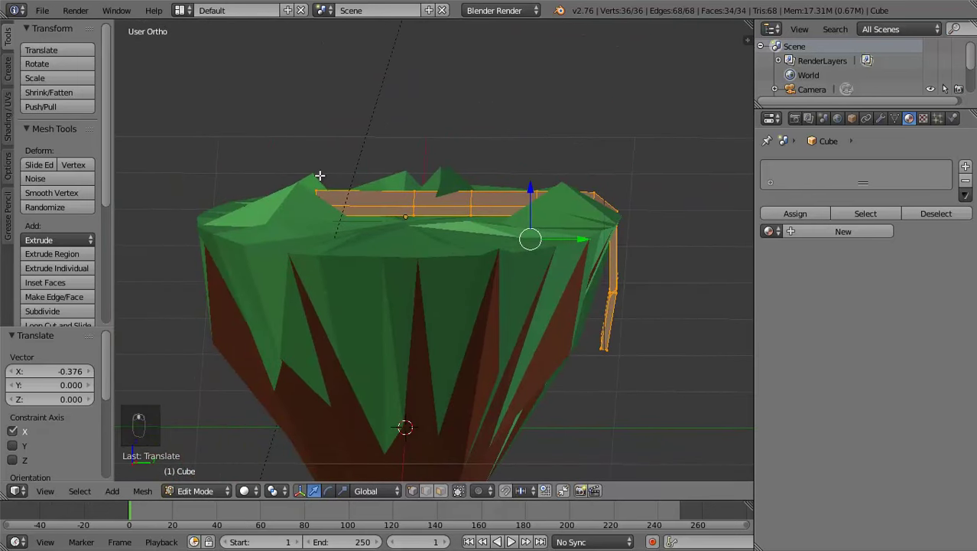
# Shift the strip along X and extrude its far end past the island's far edge
pyautogui.press('a')
pyautogui.press('z')
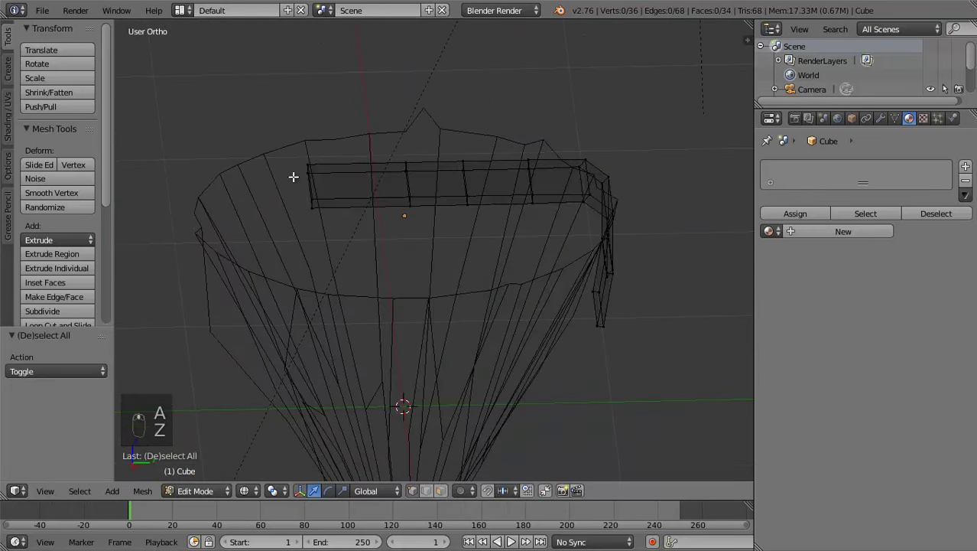
pyautogui.press('b')
pyautogui.press('e')
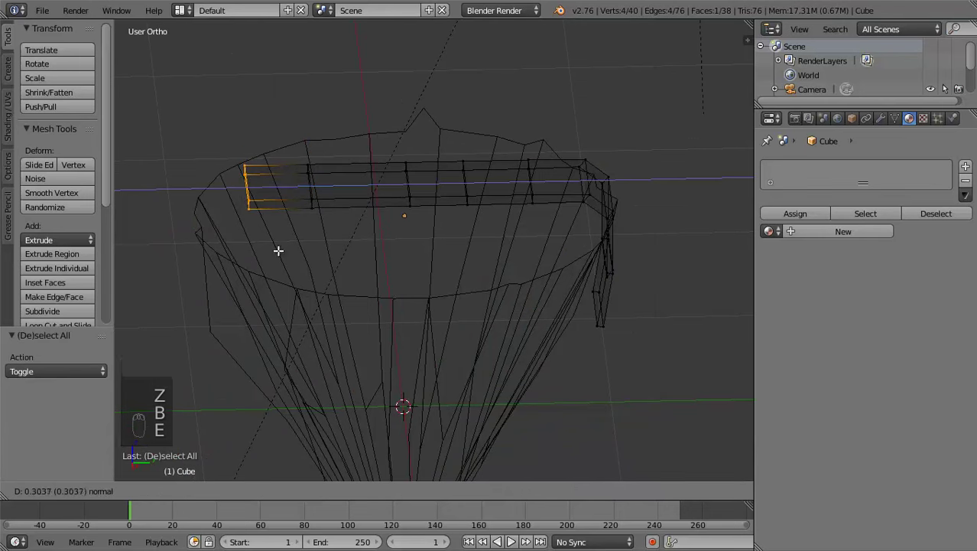
pyautogui.press('e')
pyautogui.middleClick(319, 263)
pyautogui.click(209, 185)
pyautogui.press('e')
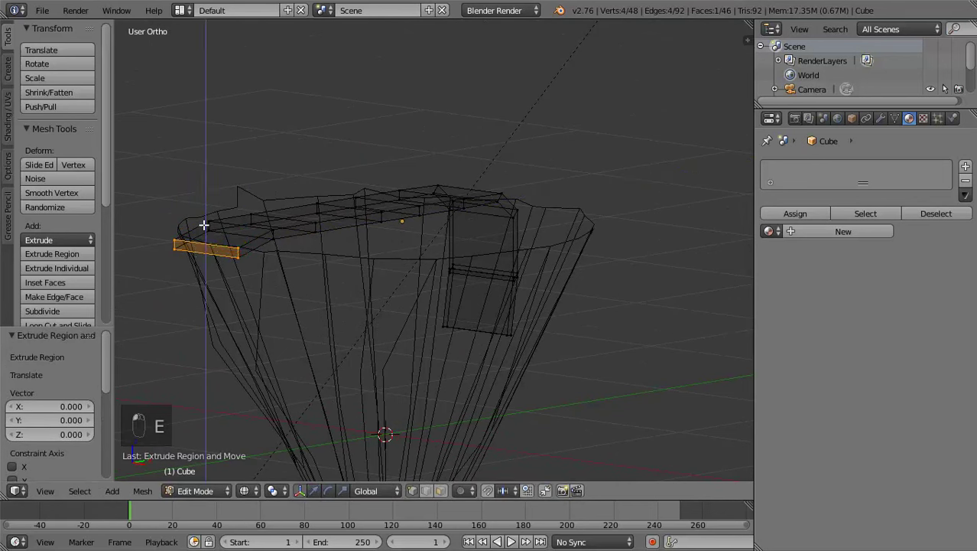
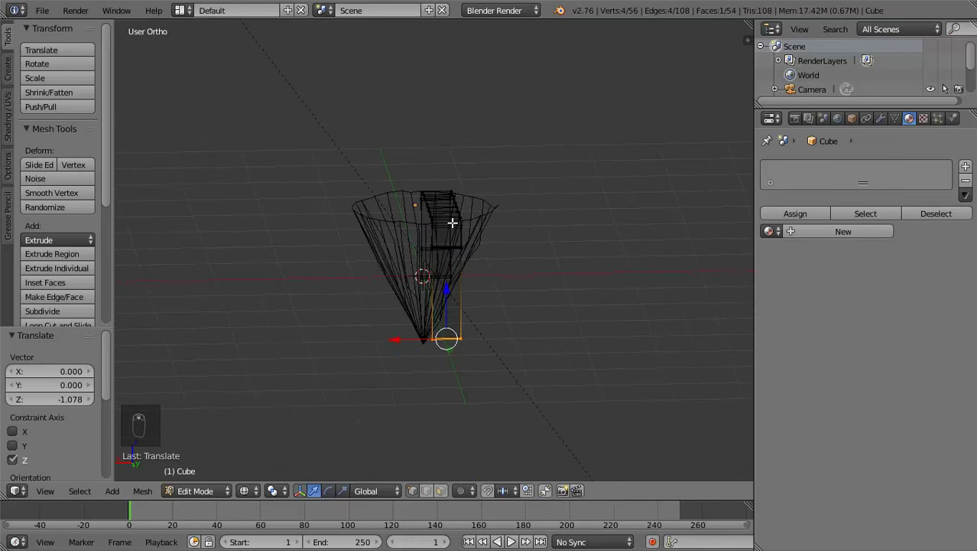
# Scale the whole strip narrower along X and leave Edit Mode
pyautogui.press('a')
pyautogui.press('a')
pyautogui.press('s')
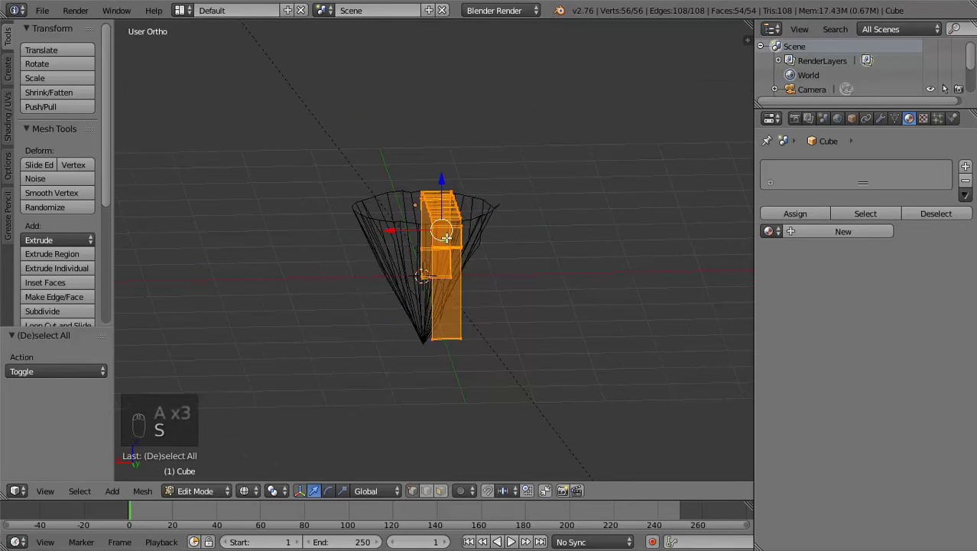
pyautogui.press('s')
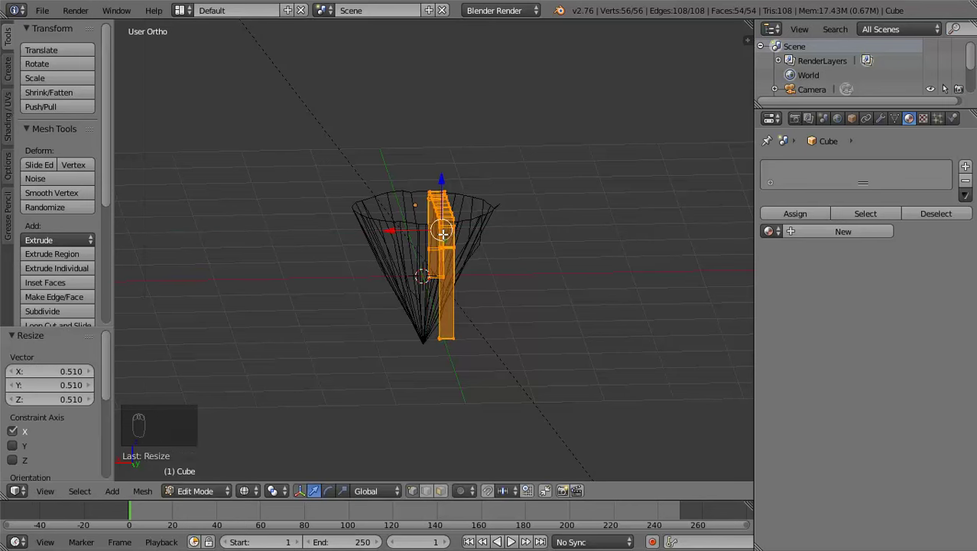
pyautogui.middleClick(381, 303)
pyautogui.press('Tab')
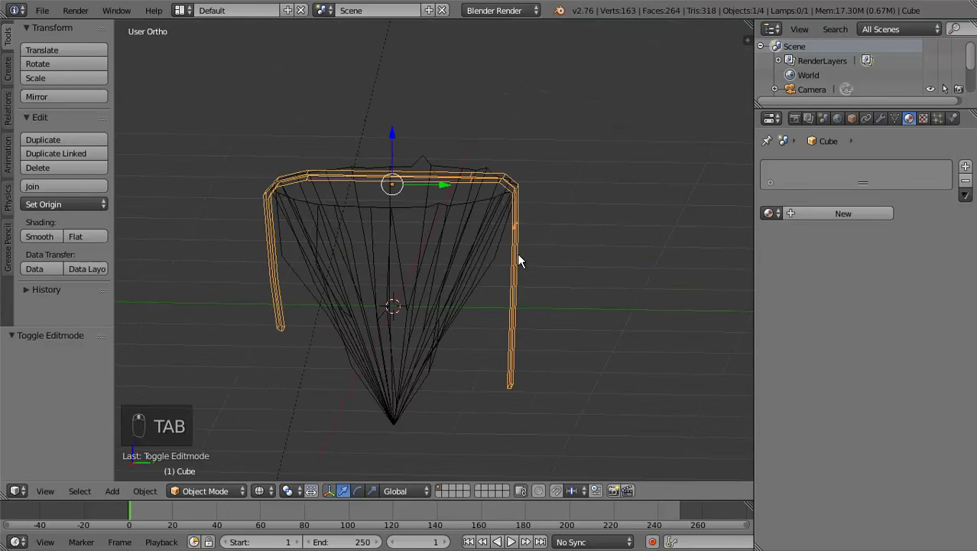
# Give the strip a new material, switch to Cycles and make its surface a Mix Shader with a light-blue Diffuse BSDF
pyautogui.press('z')
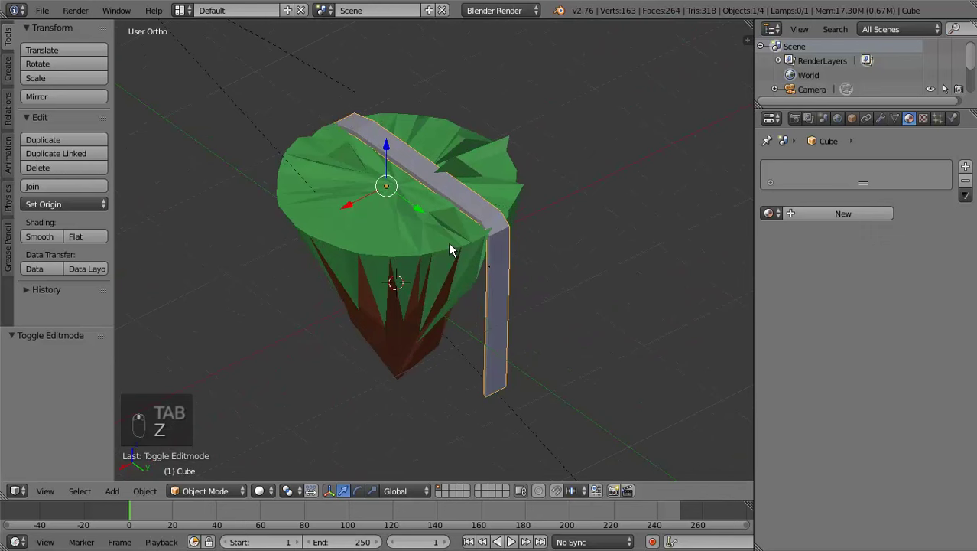
pyautogui.click(819, 216)
pyautogui.moveTo(535, 246); pyautogui.dragTo(799, 342)
pyautogui.middleClick(687, 270)
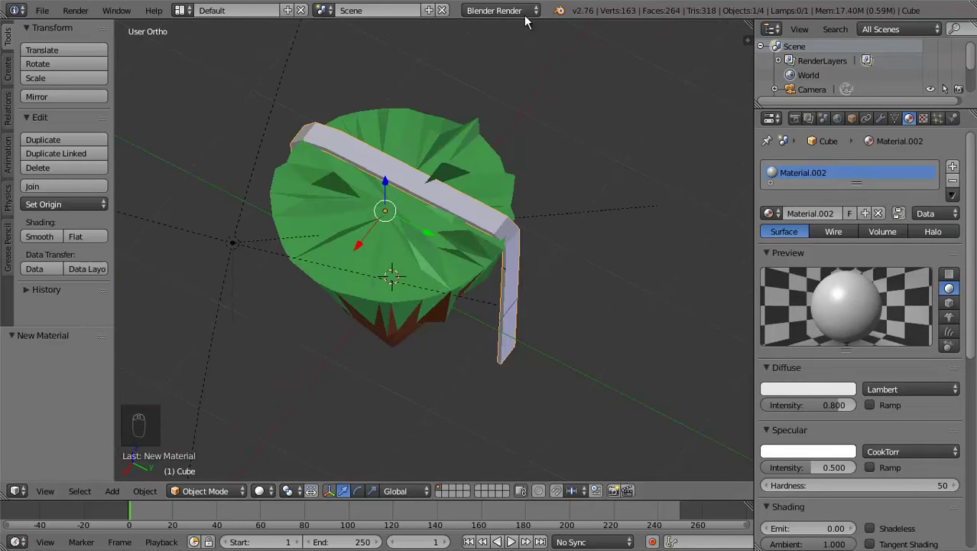
pyautogui.moveTo(532, 21); pyautogui.dragTo(507, 85)
pyautogui.moveTo(442, 146); pyautogui.dragTo(842, 293)
pyautogui.moveTo(841, 293); pyautogui.dragTo(899, 285)
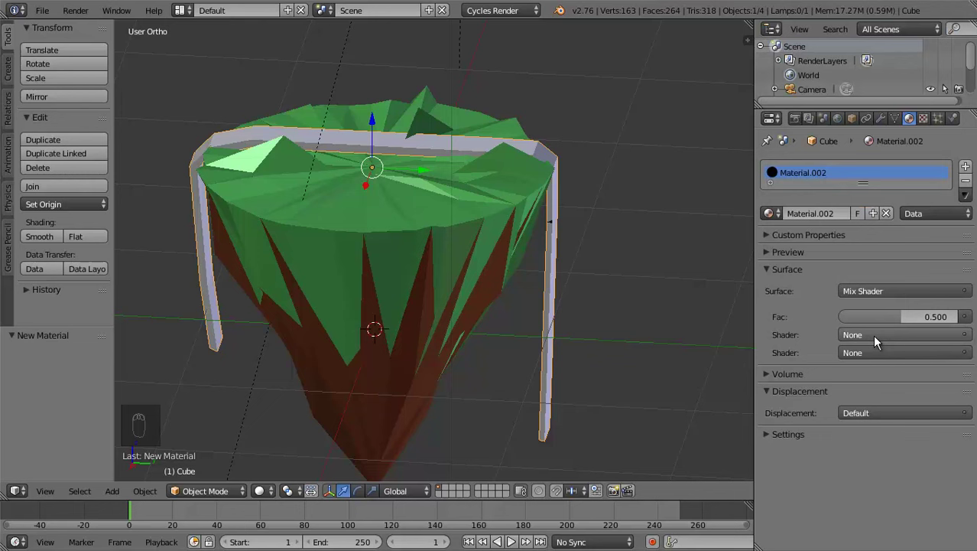
pyautogui.moveTo(881, 345); pyautogui.dragTo(881, 231)
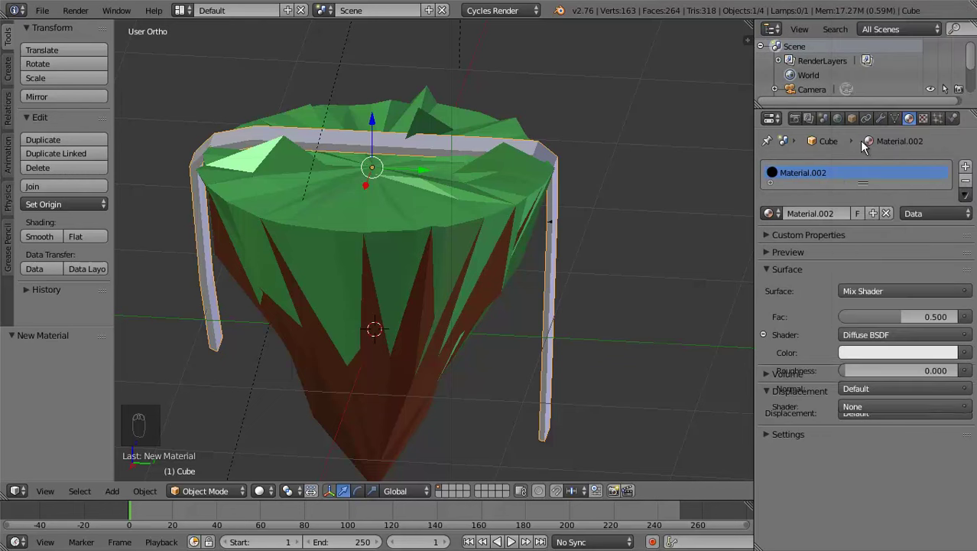
pyautogui.moveTo(866, 362); pyautogui.dragTo(896, 188)
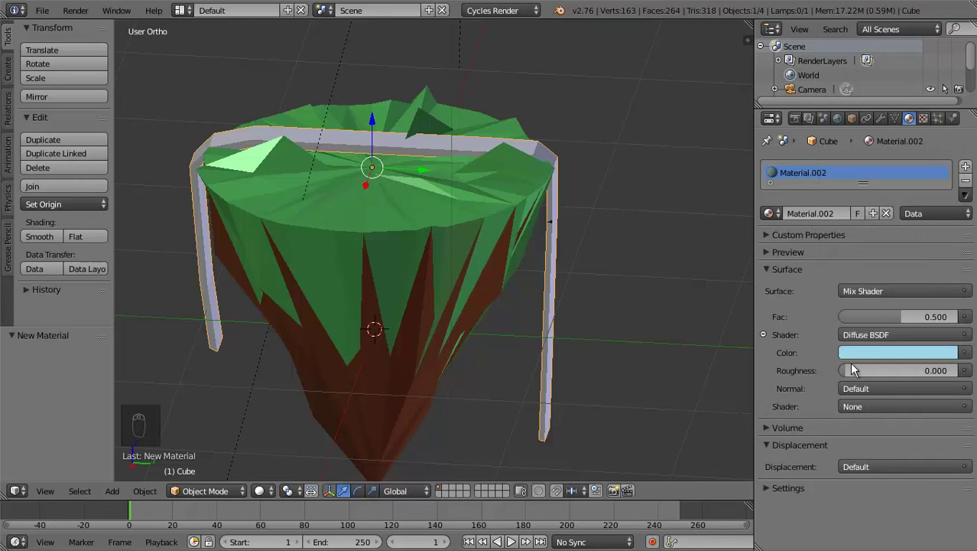
# Set the second shader to a blue Diffuse BSDF and orbit the rendered preview to face the waterfall
pyautogui.moveTo(271, 499); pyautogui.dragTo(351, 269)
pyautogui.moveTo(351, 269); pyautogui.dragTo(872, 413)
pyautogui.moveTo(872, 413); pyautogui.dragTo(877, 194)
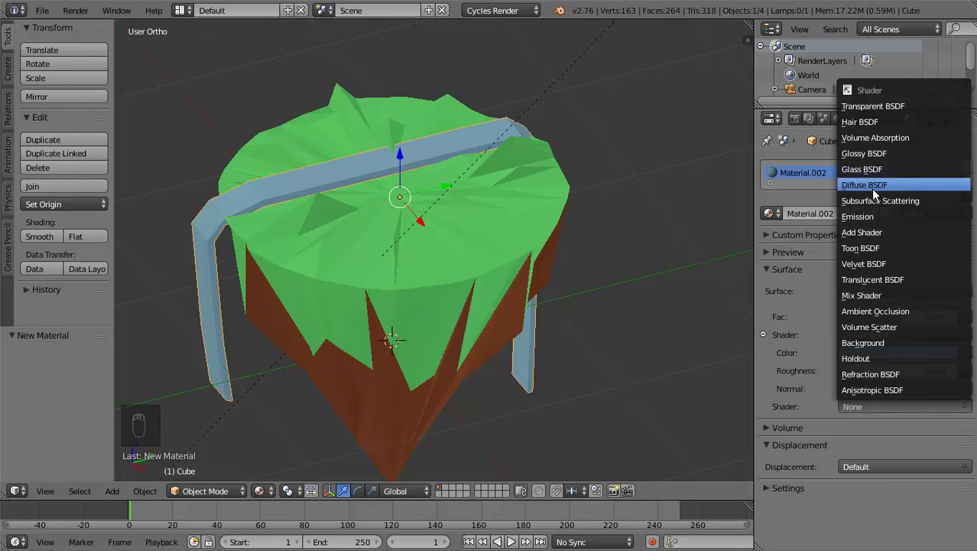
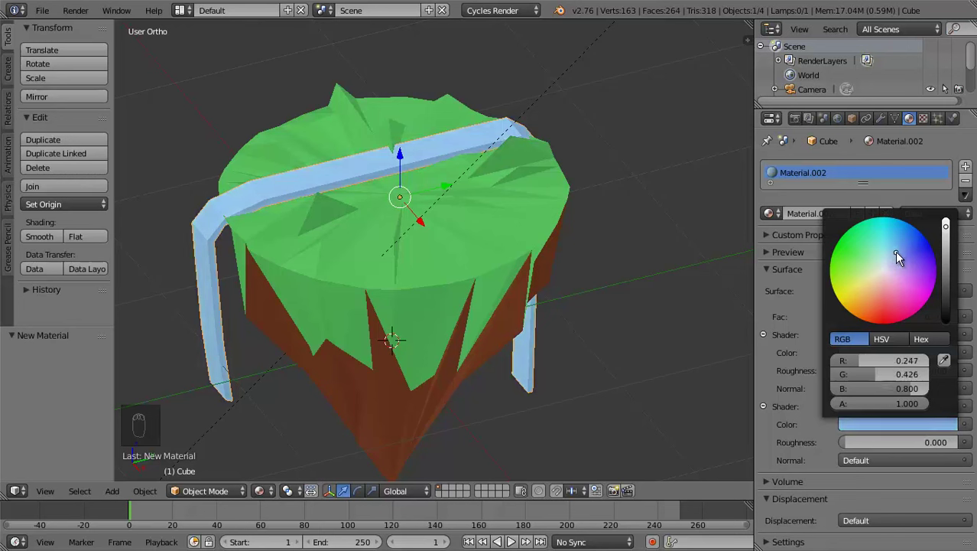
pyautogui.moveTo(474, 301); pyautogui.dragTo(429, 257)
pyautogui.moveTo(271, 496); pyautogui.dragTo(314, 251)
pyautogui.middleClick(314, 251)
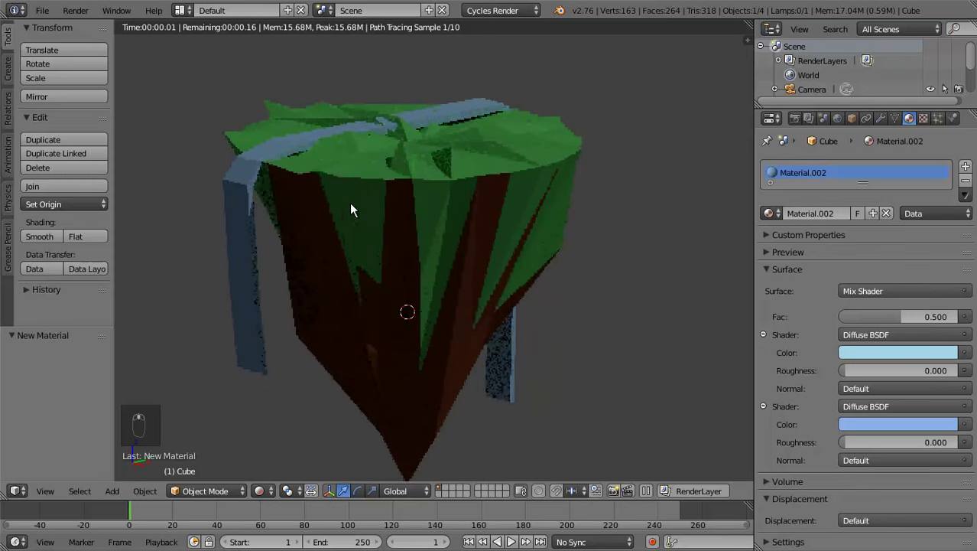
pyautogui.moveTo(313, 235); pyautogui.dragTo(505, 252)
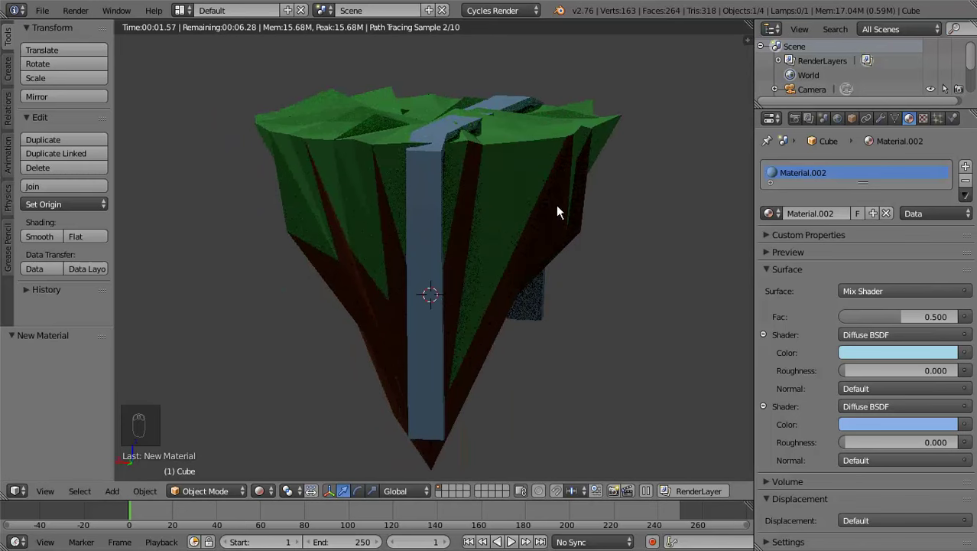
# Subdivide the whole waterfall mesh with a raised number of cuts into a dense grid of faces
pyautogui.press('Tab')
pyautogui.press('z')
pyautogui.press('w')
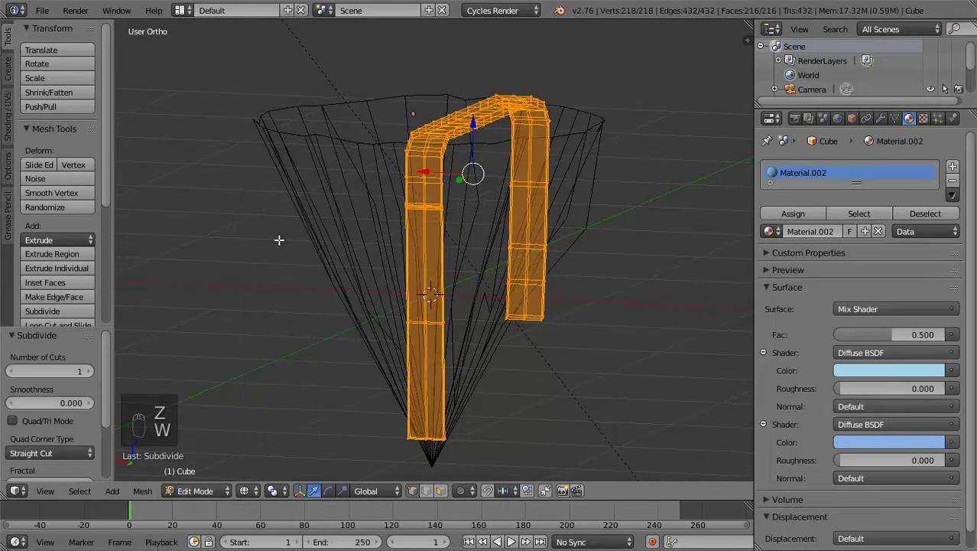
pyautogui.click(88, 380)
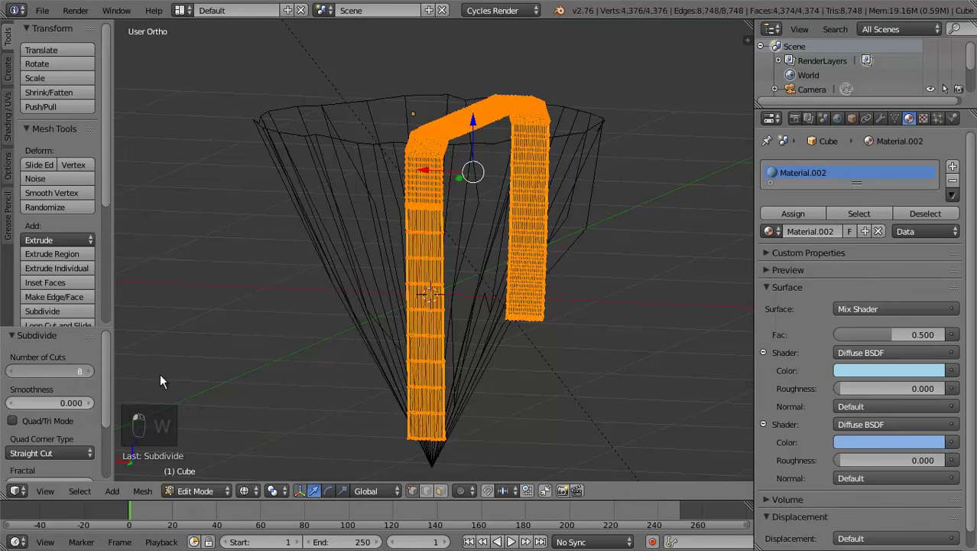
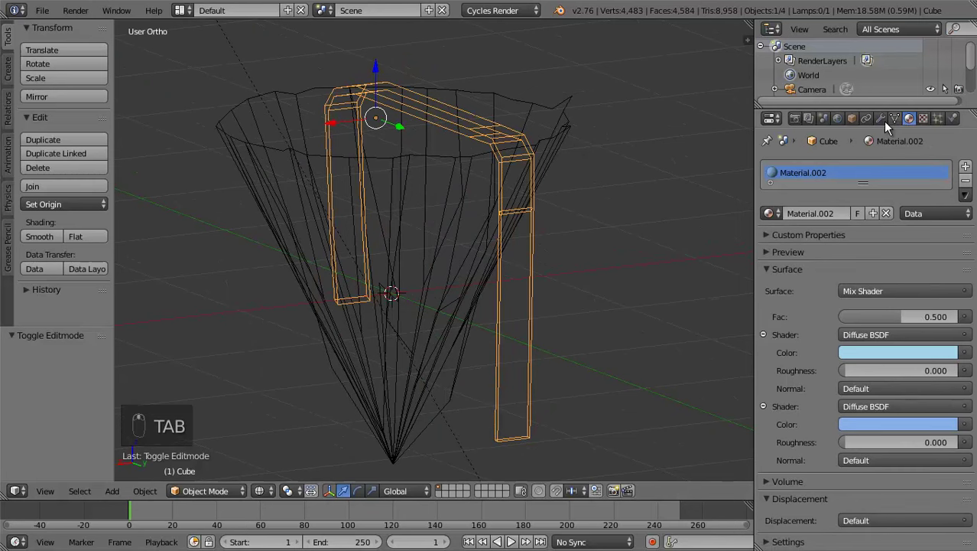
# Give the waterfall a Displace modifier with a new texture at strength 0.2
pyautogui.moveTo(888, 127); pyautogui.dragTo(624, 234)
pyautogui.middleClick(824, 273)
pyautogui.middleClick(624, 237)
pyautogui.moveTo(827, 249); pyautogui.dragTo(807, 335)
pyautogui.moveTo(797, 337); pyautogui.dragTo(657, 323)
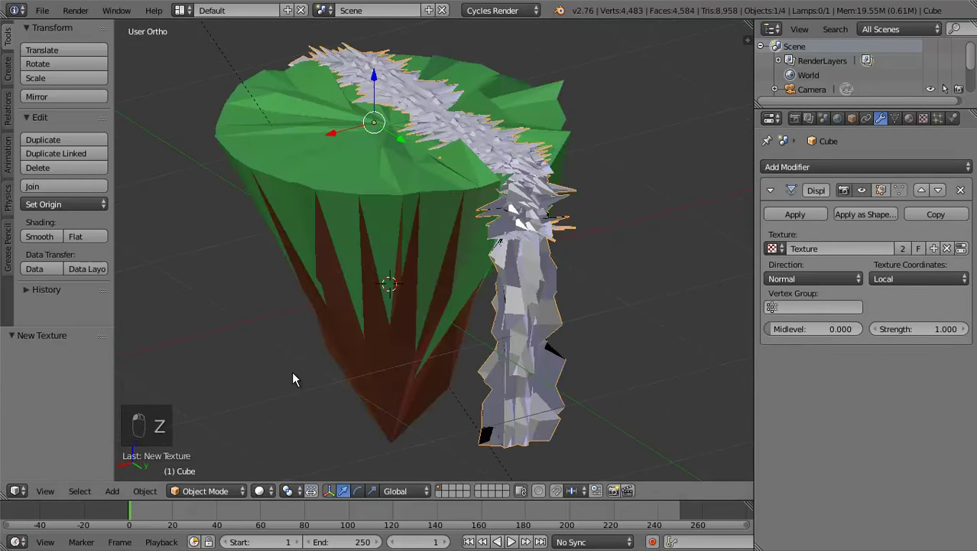
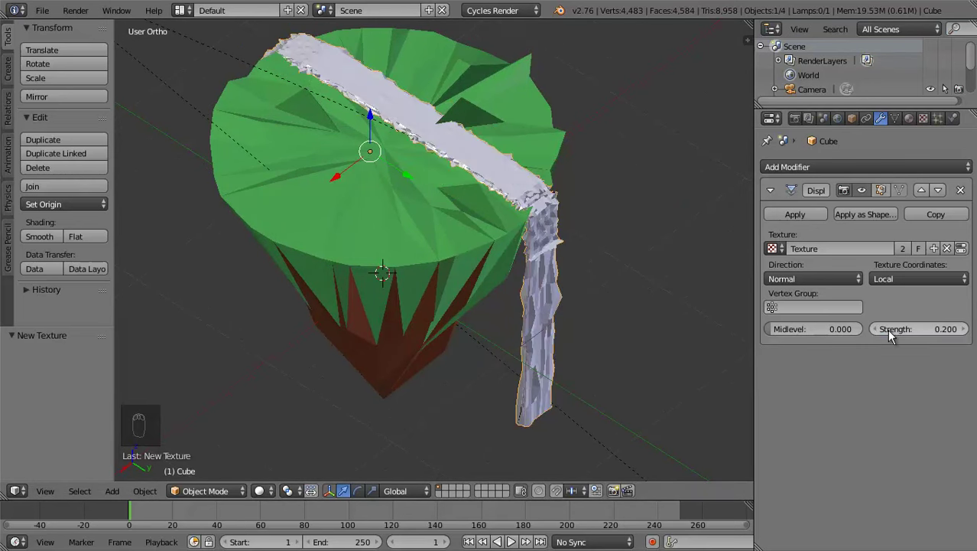
pyautogui.moveTo(523, 278); pyautogui.dragTo(714, 233)
# Add a Decimate modifier to the waterfall at ratio 0.1083, reducing its faces
pyautogui.moveTo(944, 169); pyautogui.dragTo(532, 274)
pyautogui.moveTo(533, 278); pyautogui.dragTo(906, 427)
pyautogui.moveTo(906, 427); pyautogui.dragTo(549, 319)
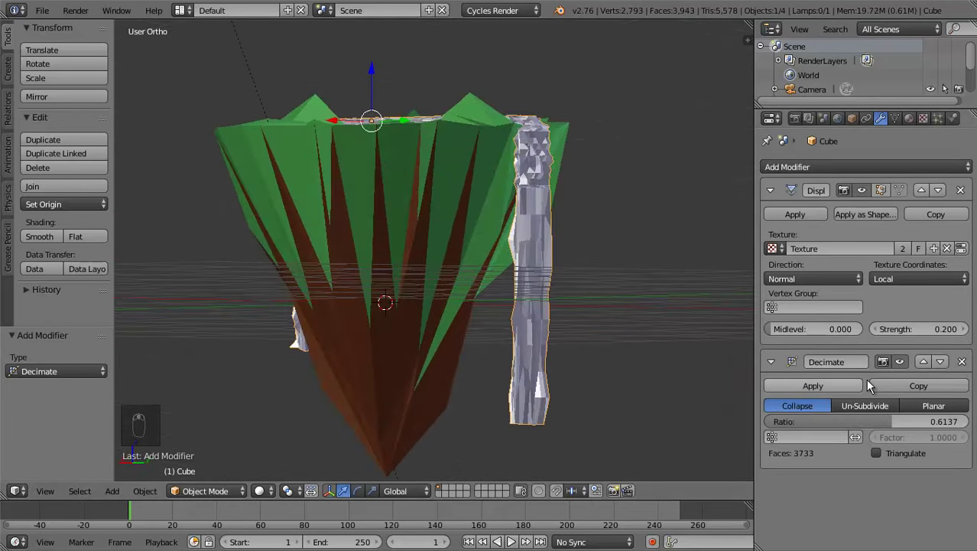
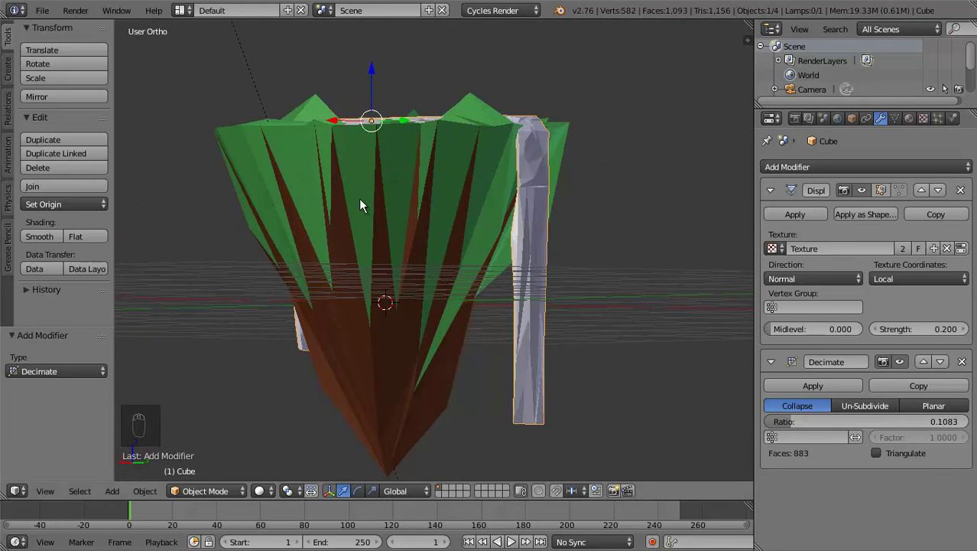
pyautogui.moveTo(374, 252); pyautogui.dragTo(542, 214)
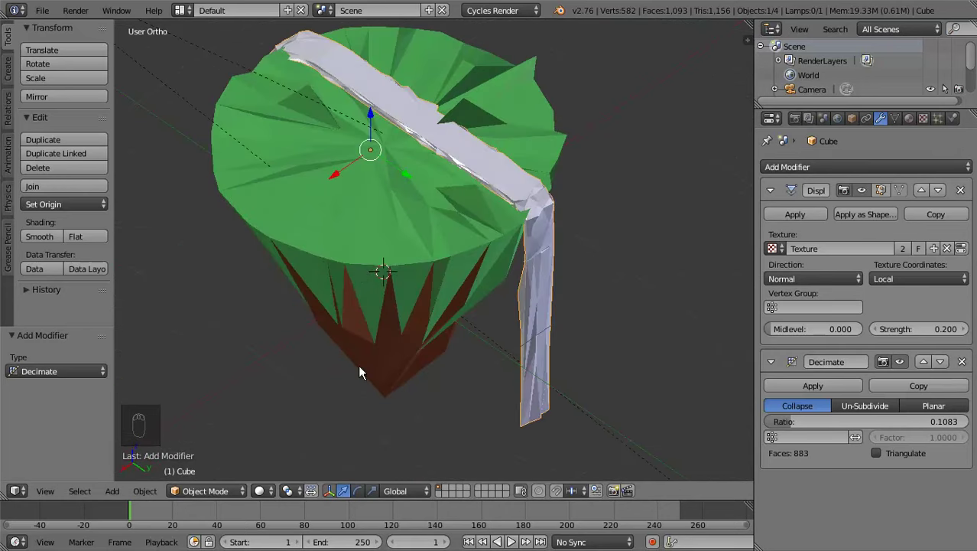
pyautogui.moveTo(257, 495); pyautogui.dragTo(295, 291)
# Lighten the world background colour to a pale tint in the rendered preview
pyautogui.middleClick(295, 291)
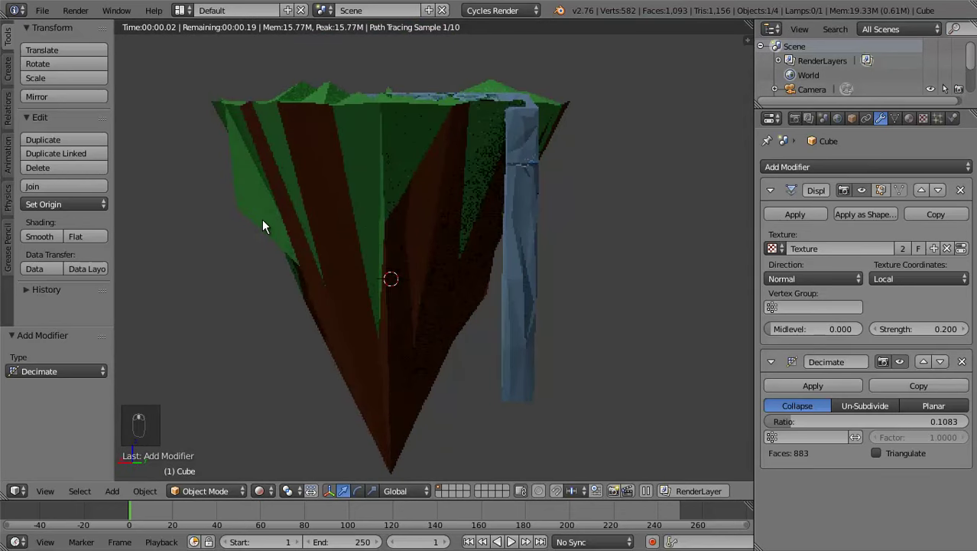
pyautogui.moveTo(270, 226); pyautogui.dragTo(837, 126)
pyautogui.moveTo(837, 126); pyautogui.dragTo(964, 134)
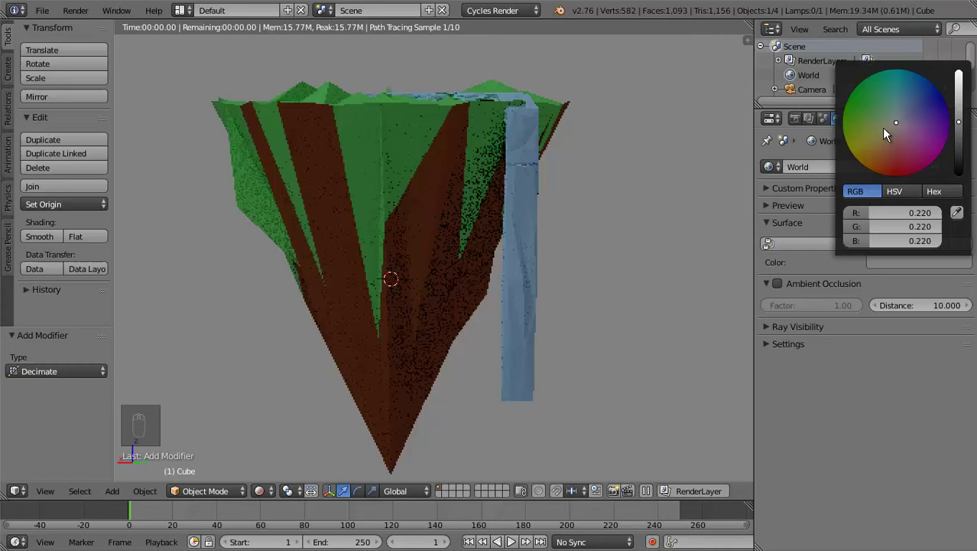
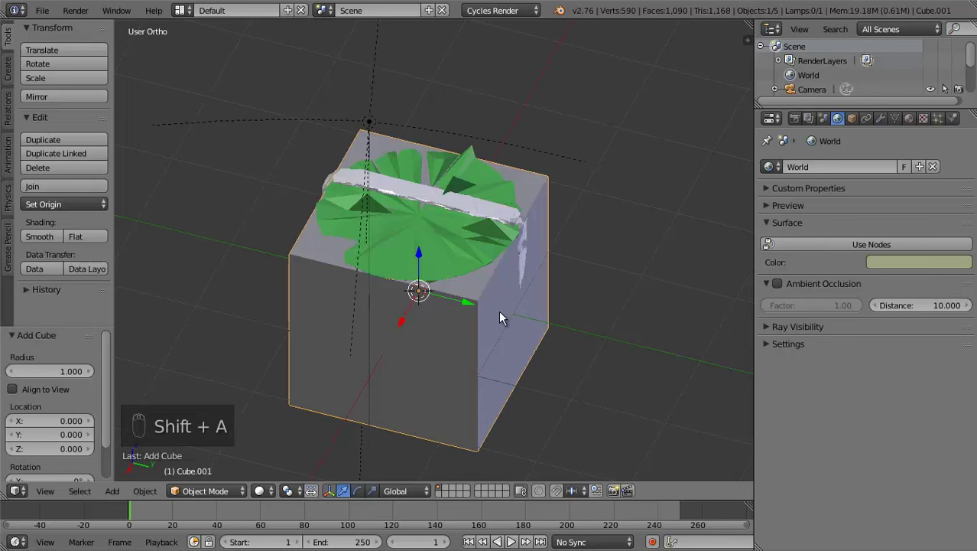
# Shrink the new cube to a small block and set it on the island top
pyautogui.press('s')
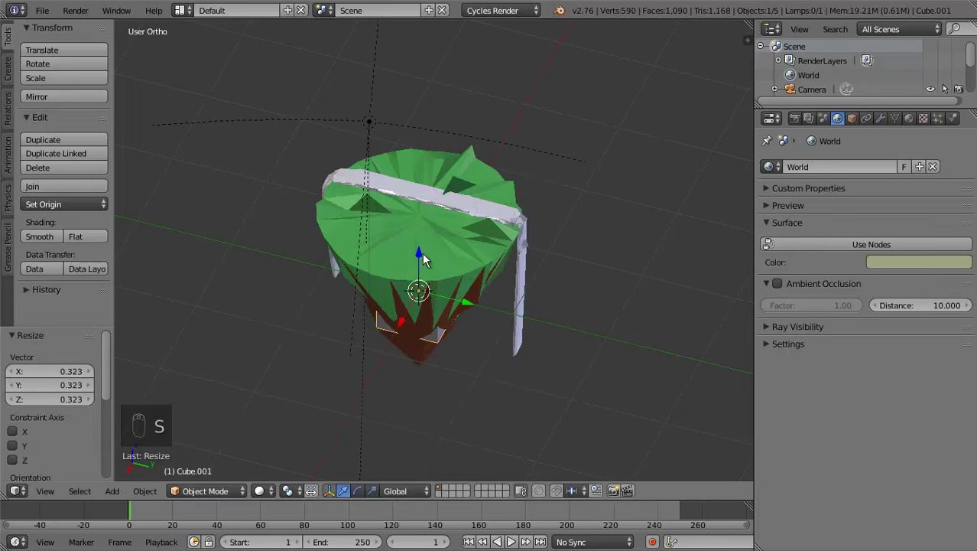
pyautogui.moveTo(420, 239); pyautogui.dragTo(576, 275)
pyautogui.press('s')
pyautogui.moveTo(469, 247); pyautogui.dragTo(487, 312)
pyautogui.moveTo(488, 344); pyautogui.dragTo(608, 332)
pyautogui.press('s')
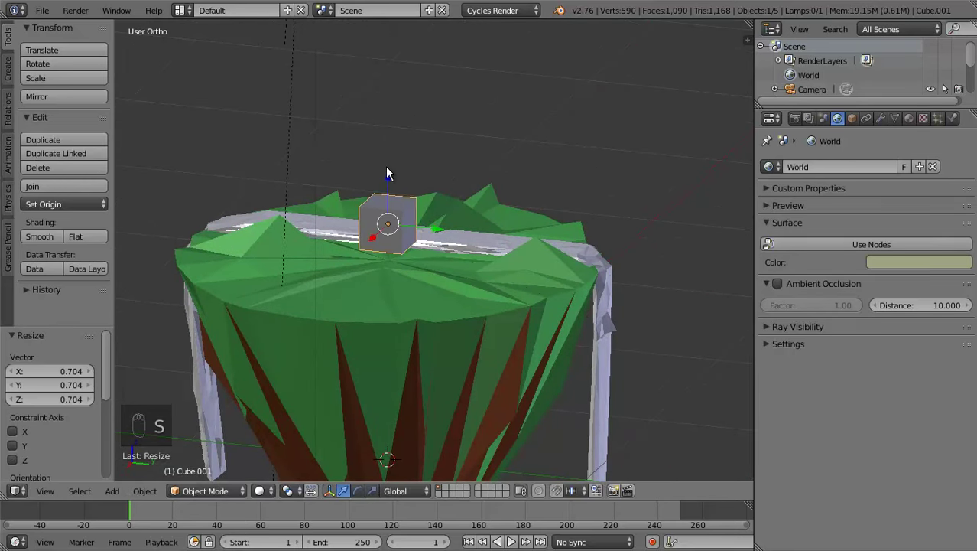
pyautogui.click(394, 177)
pyautogui.middleClick(464, 254)
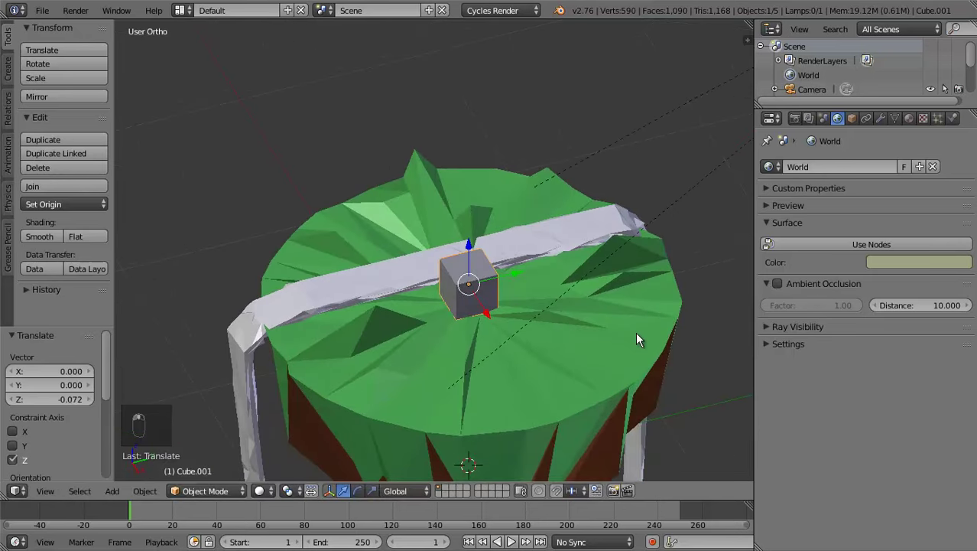
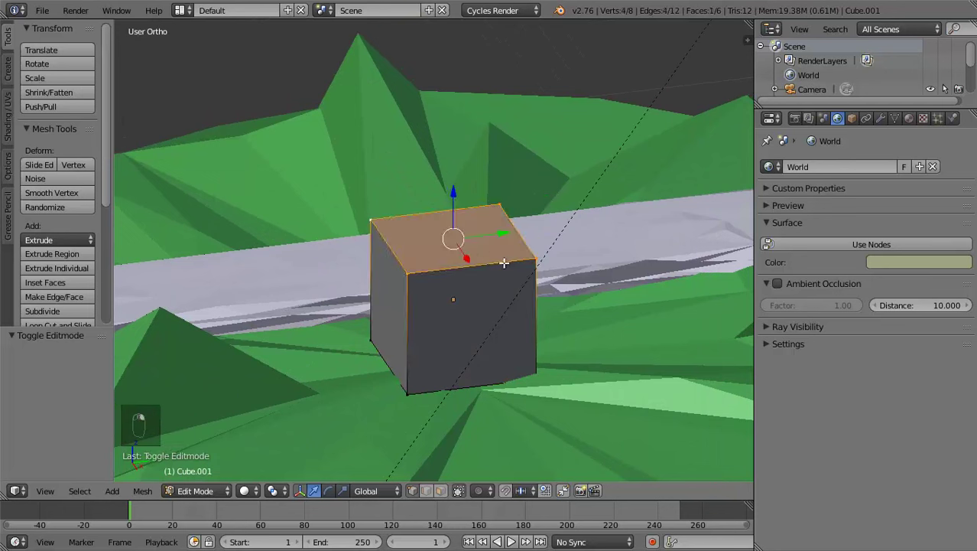
# Extrude the cube's top face repeatedly into a tapering, slightly bent trunk
pyautogui.press('e')
pyautogui.press('s')
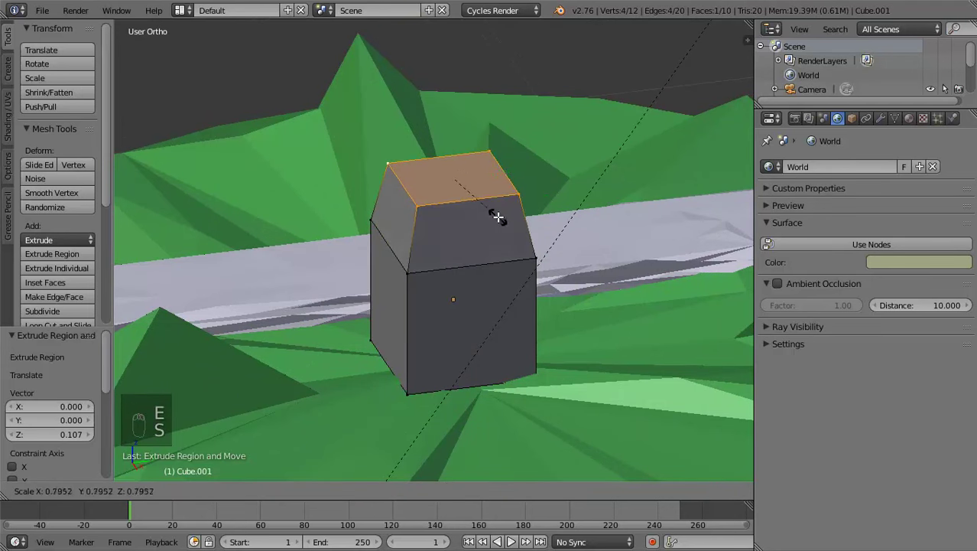
pyautogui.press('e')
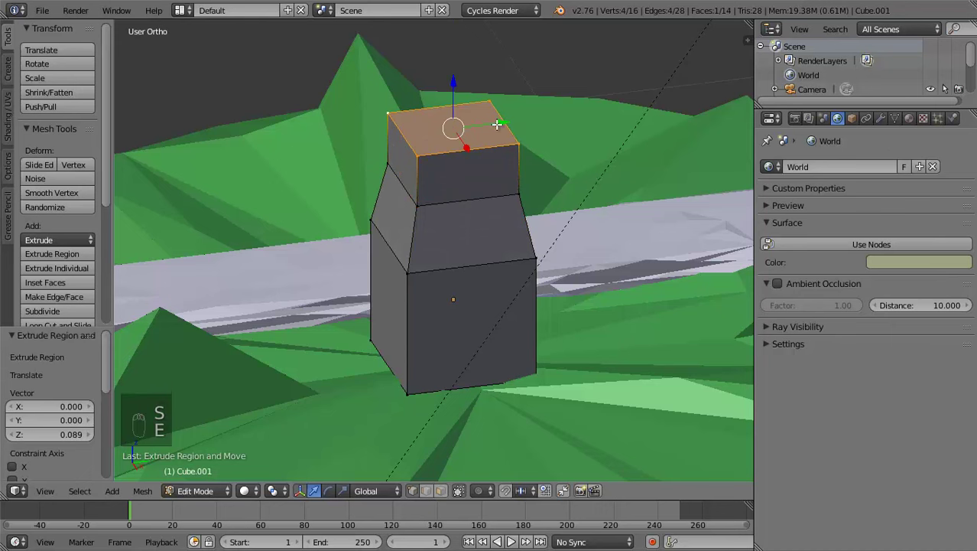
pyautogui.press('e')
pyautogui.press('s')
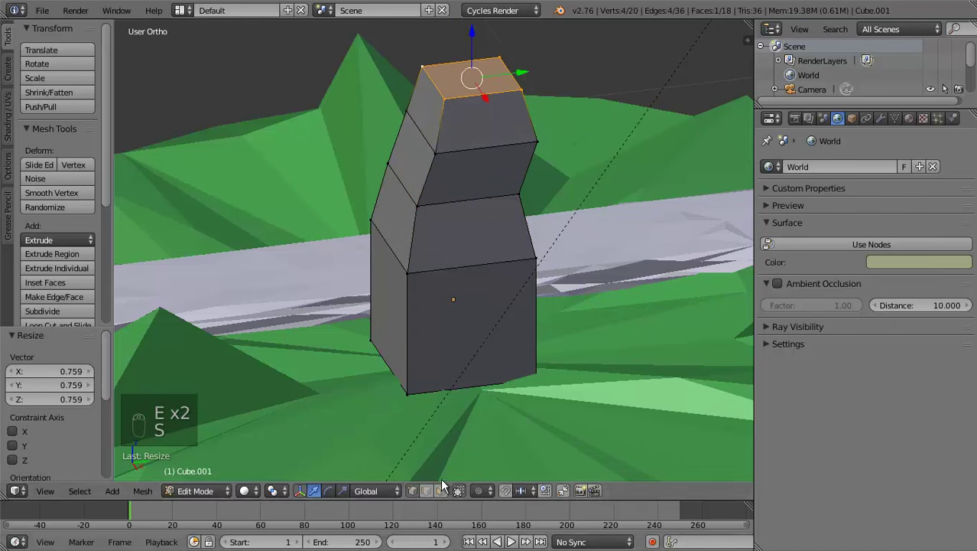
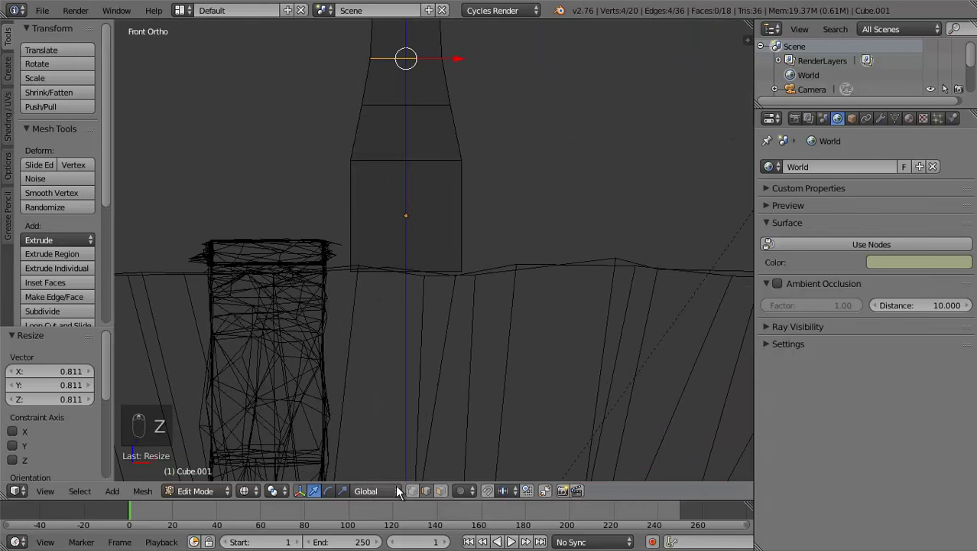
# Resize the trunk's middle and lower rings to refine its taper
pyautogui.click(421, 494)
pyautogui.moveTo(403, 270); pyautogui.dragTo(400, 334)
pyautogui.press('Tab')
pyautogui.press('Tab')
pyautogui.press('b')
pyautogui.press('s')
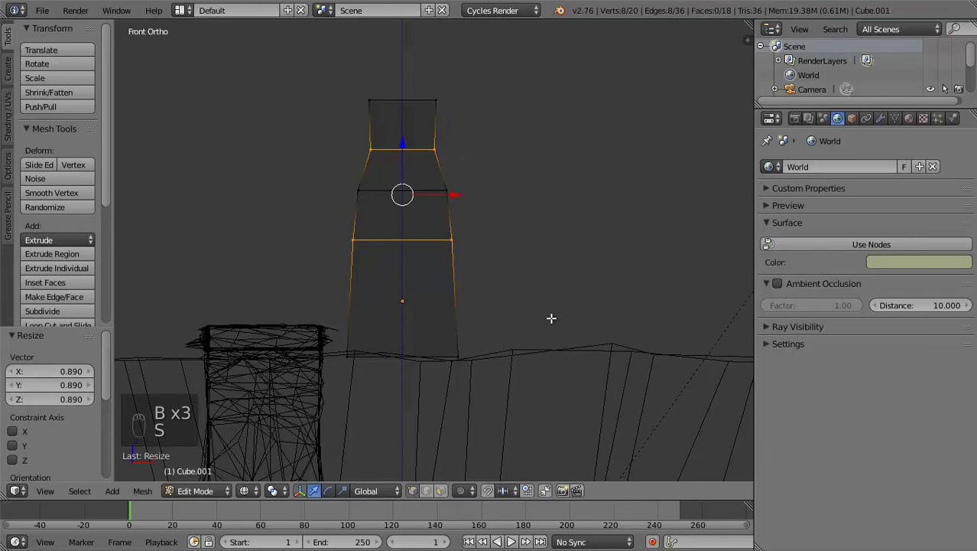
pyautogui.press('ctrl+z')
pyautogui.press('a')
pyautogui.press('b')
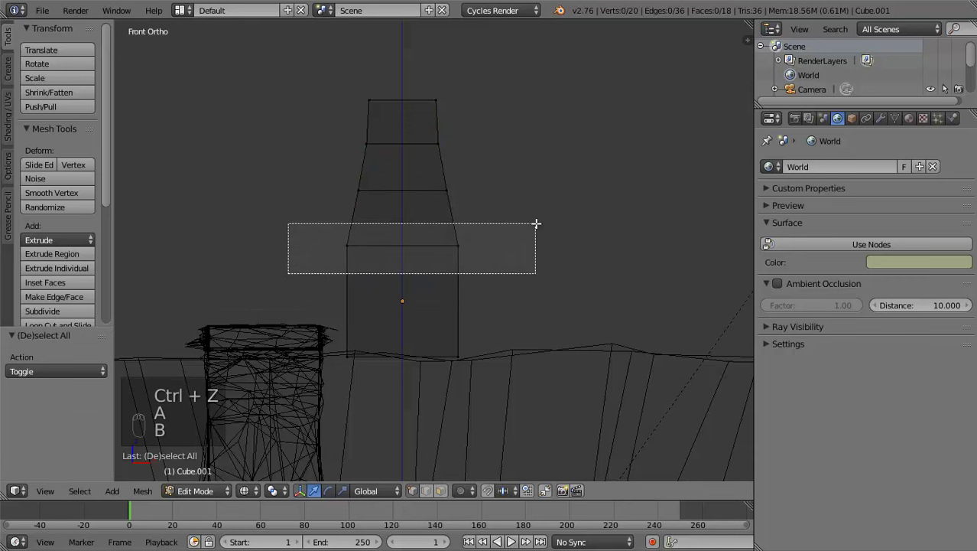
pyautogui.press('s')
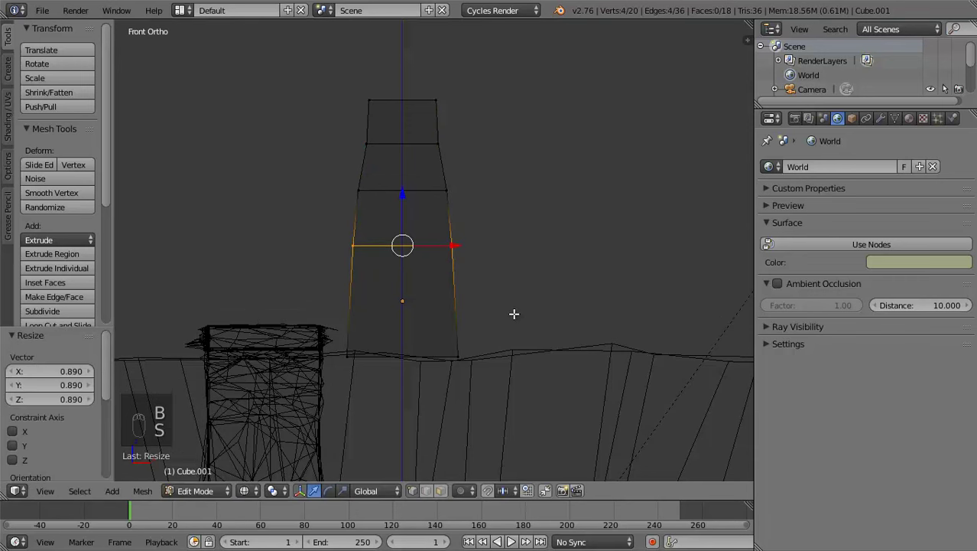
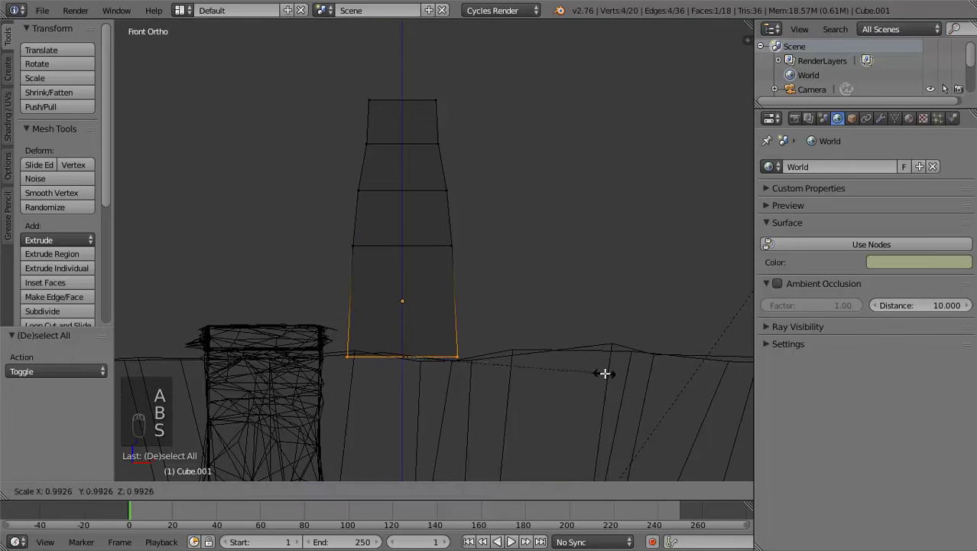
pyautogui.press('a')
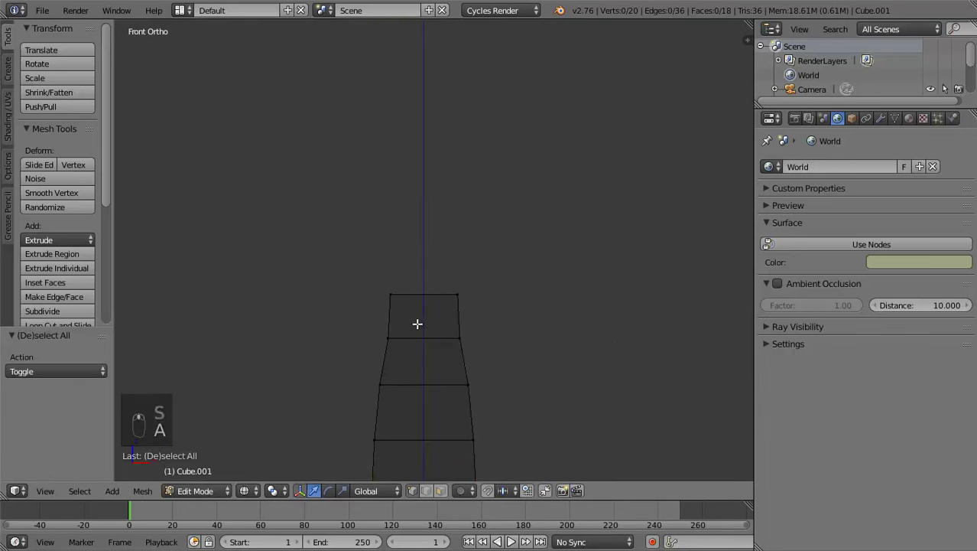
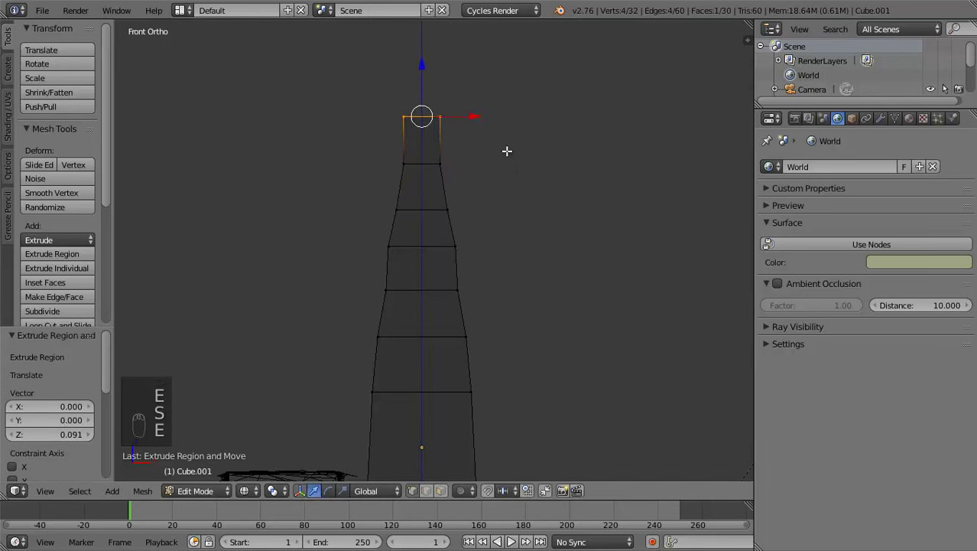
# Extrude a side face into a first branch, narrowing and tilting its tip
pyautogui.press('s')
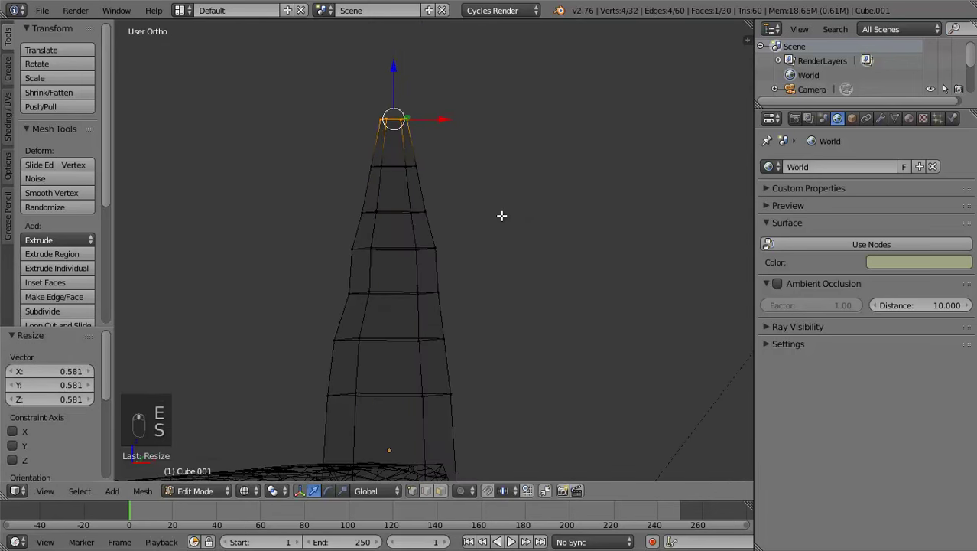
pyautogui.press('KP_3')
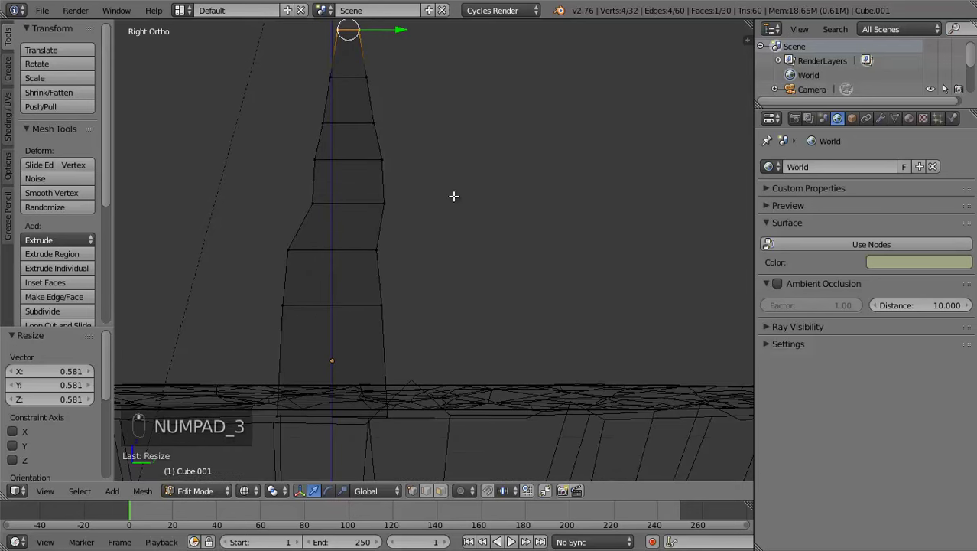
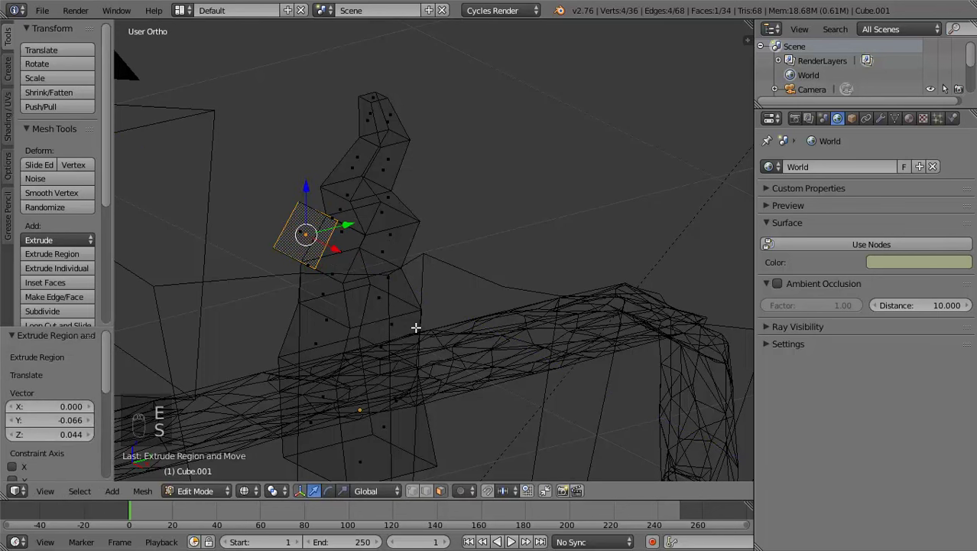
pyautogui.press('ctrl+z')
pyautogui.press('ctrl+z')
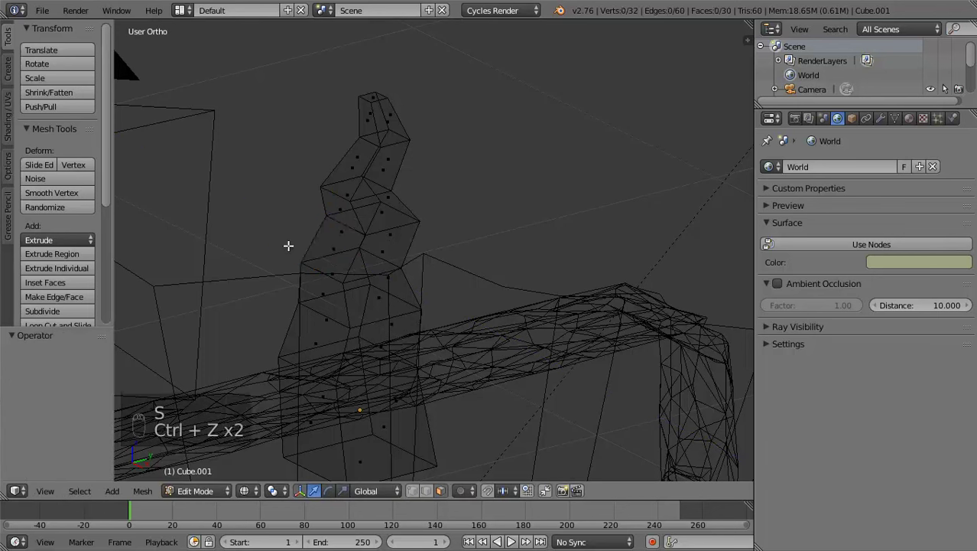
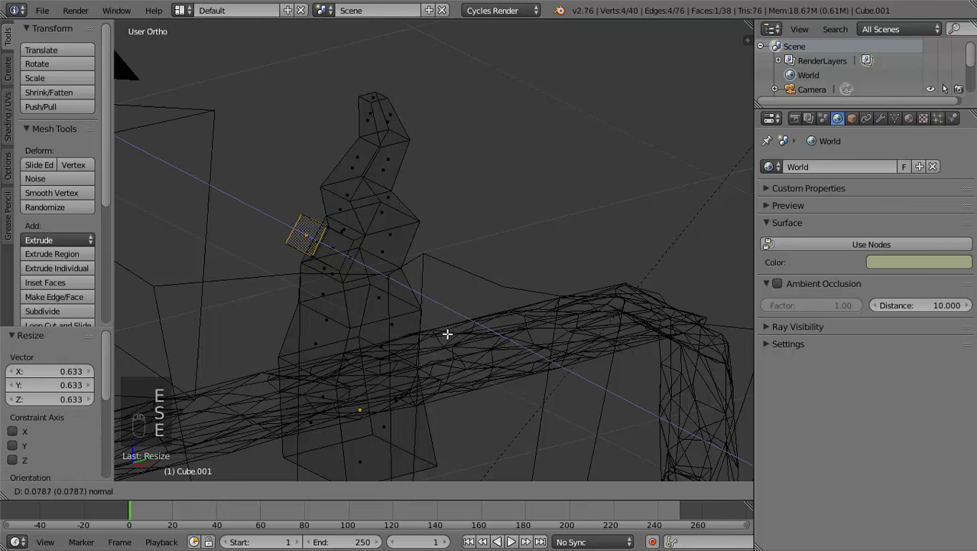
pyautogui.press('s')
pyautogui.press('e')
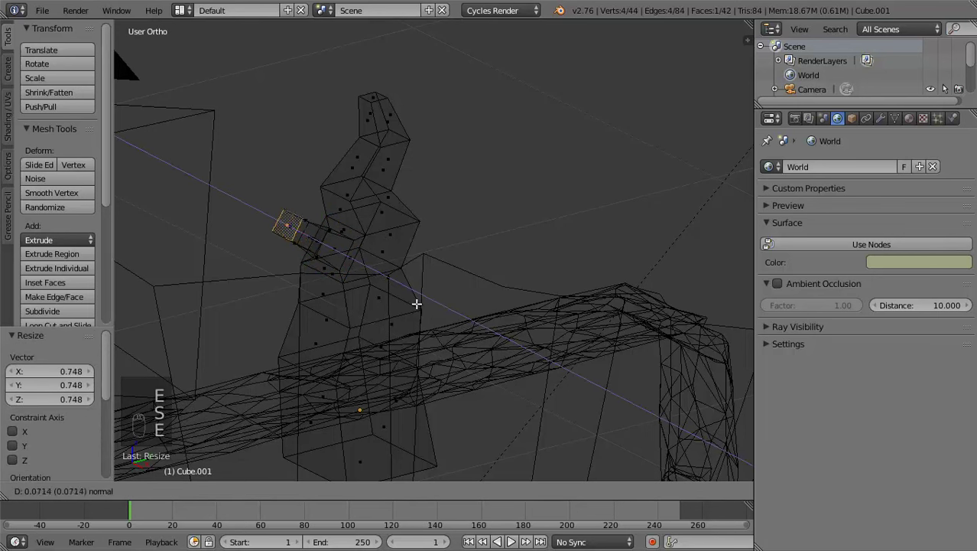
pyautogui.press('KP_3')
pyautogui.press('KP_3')
pyautogui.press('KP_3')
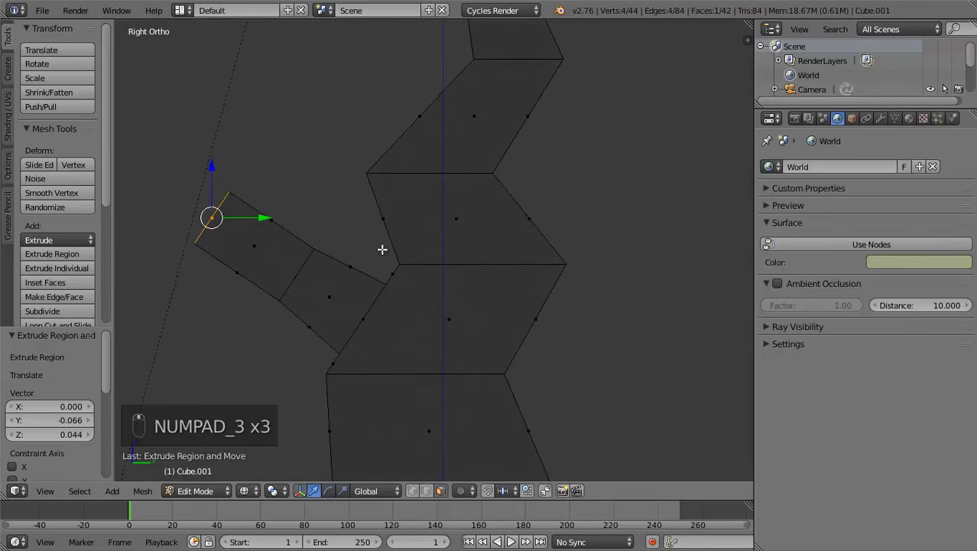
pyautogui.press('s')
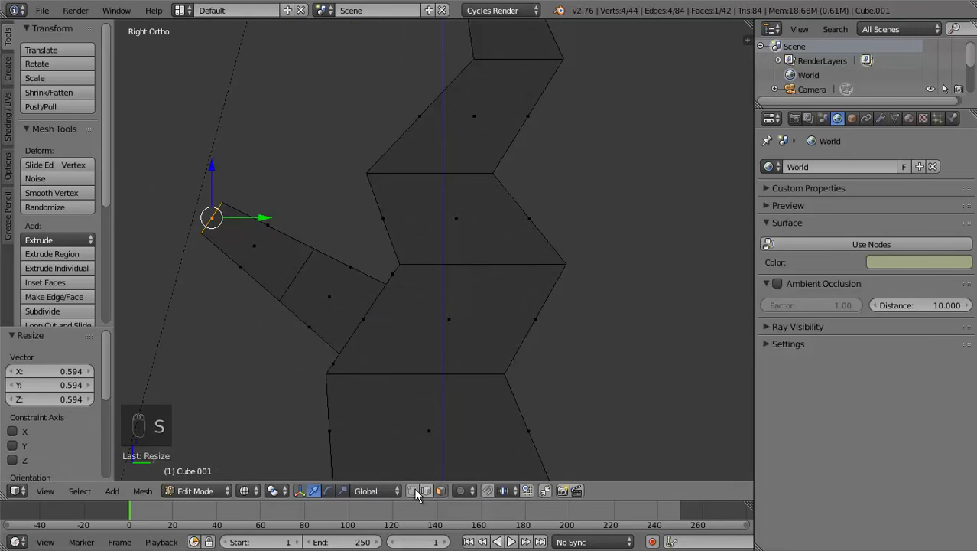
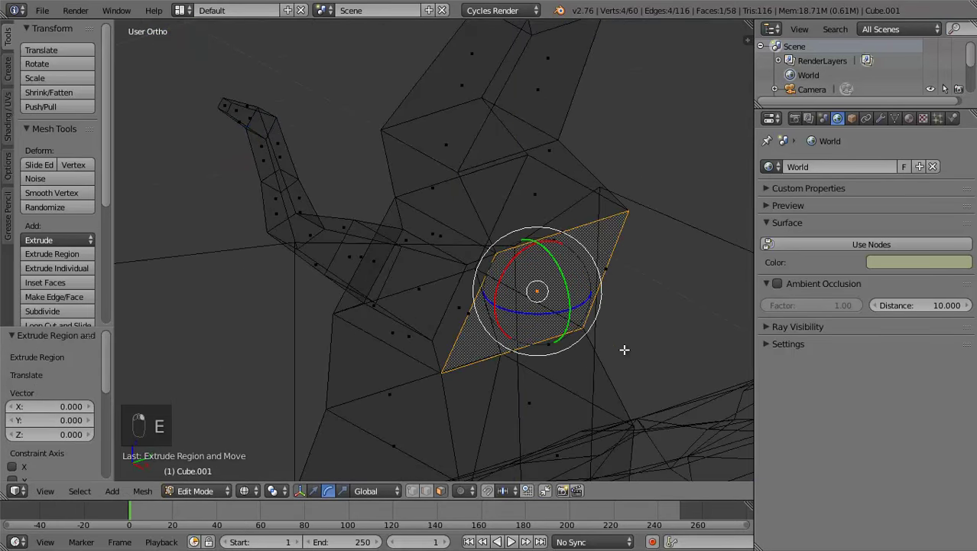
pyautogui.press('s')
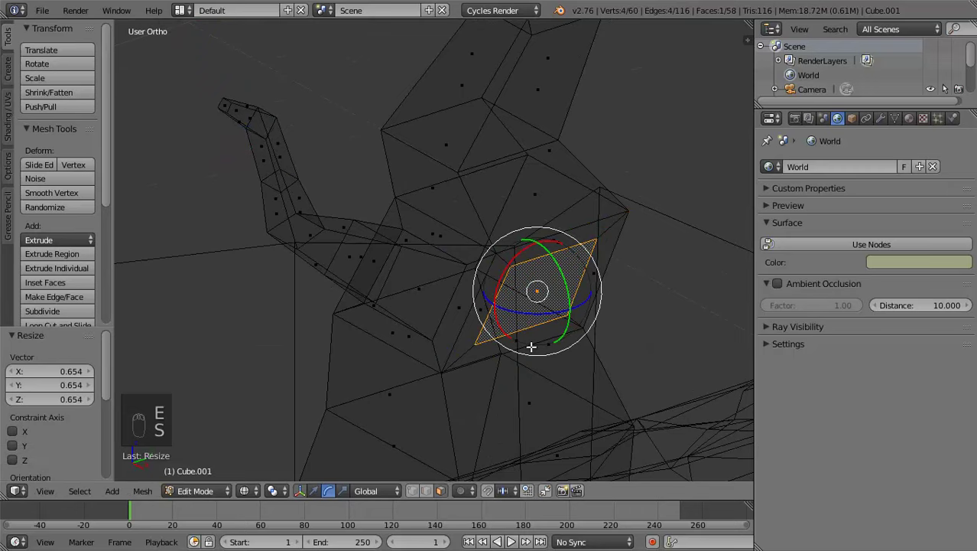
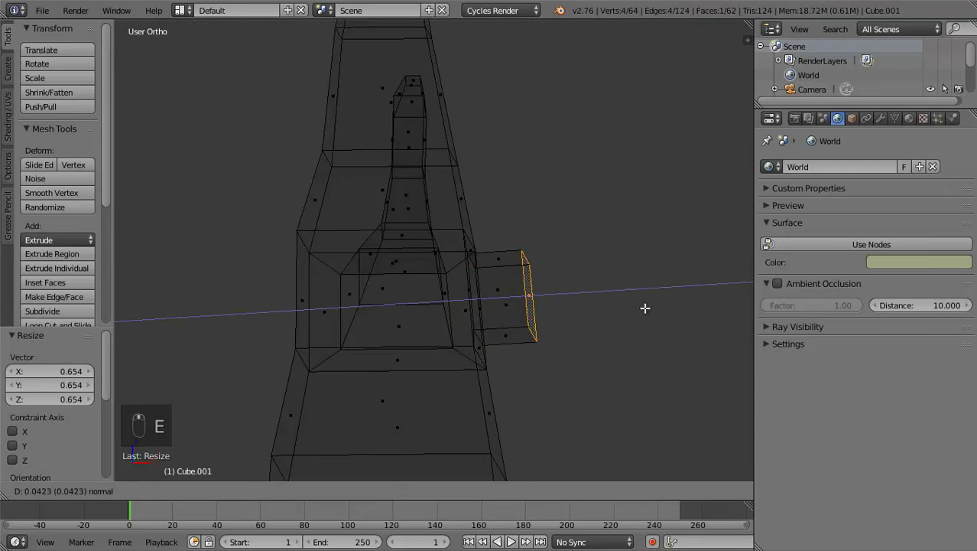
# Extrude further angled branches from the trunk in front and side views
pyautogui.press('KP_1')
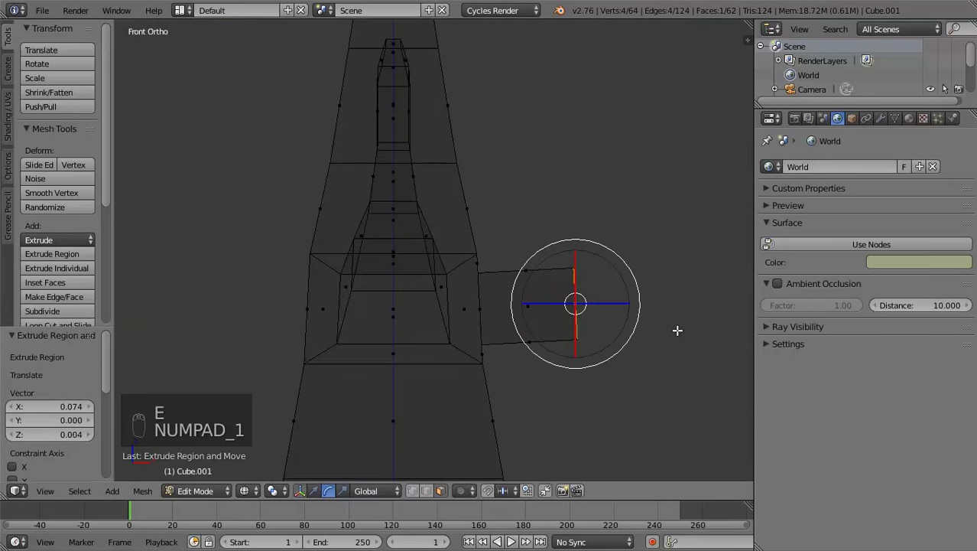
pyautogui.press('s')
pyautogui.press('e')
pyautogui.press('s')
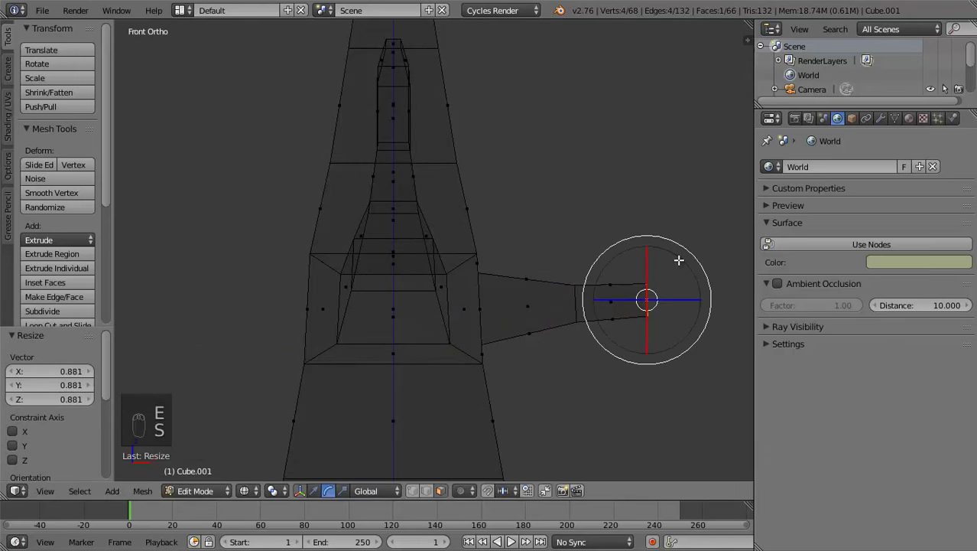
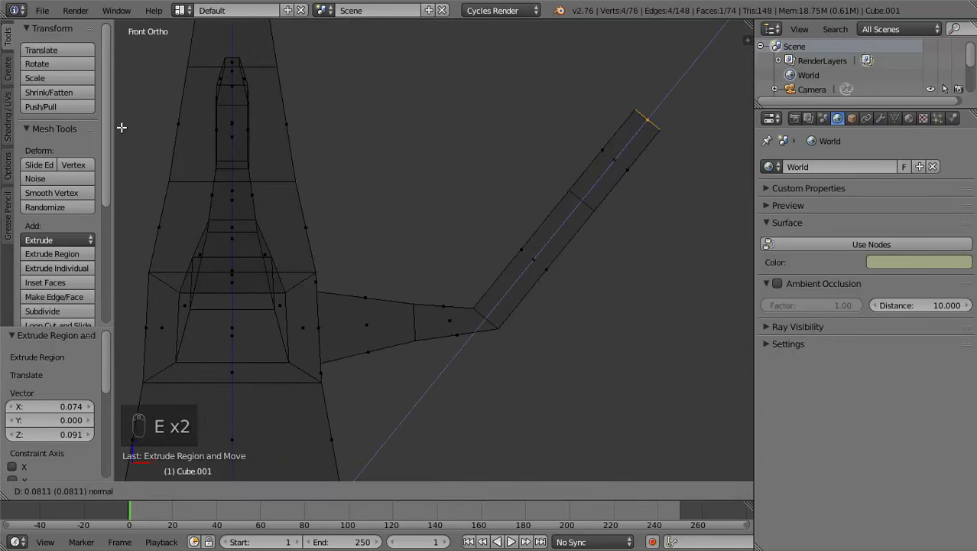
pyautogui.press('s')
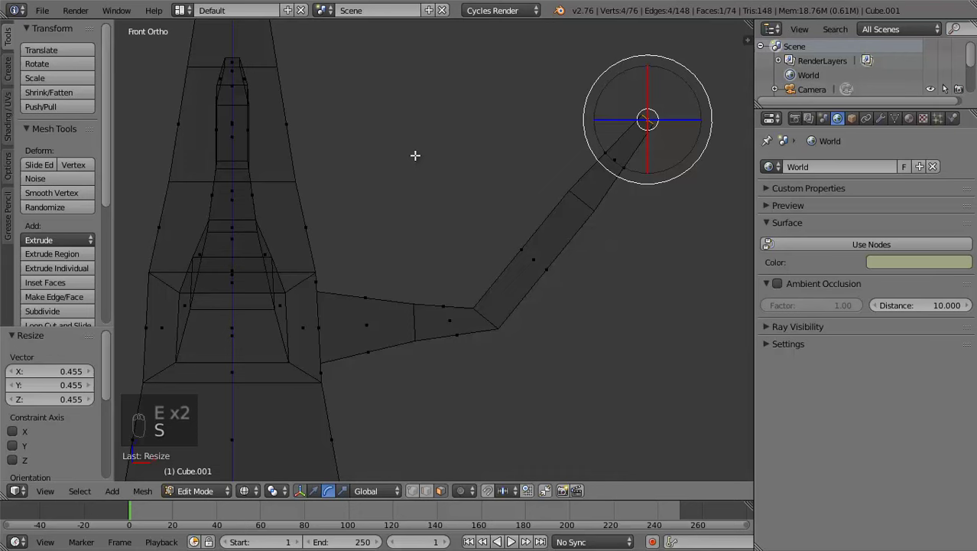
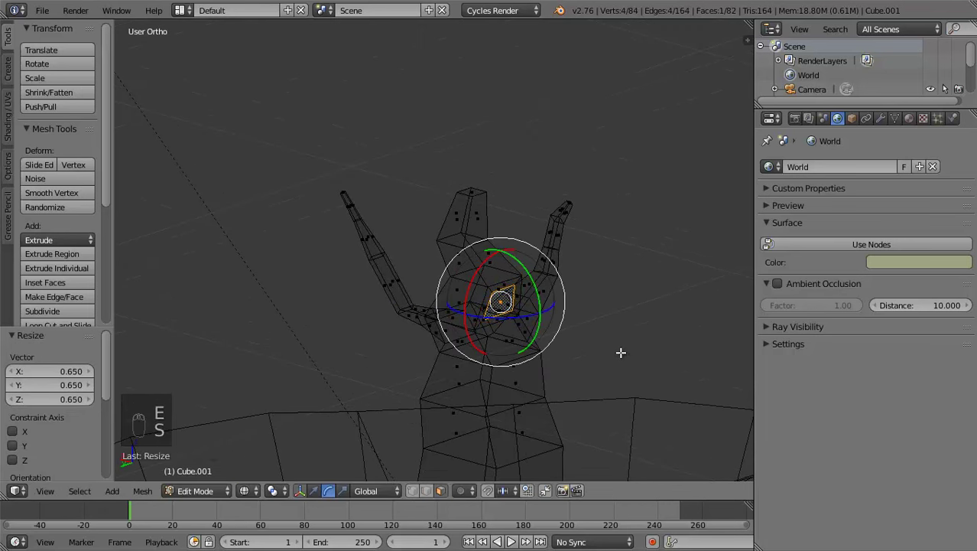
pyautogui.press('KP_3')
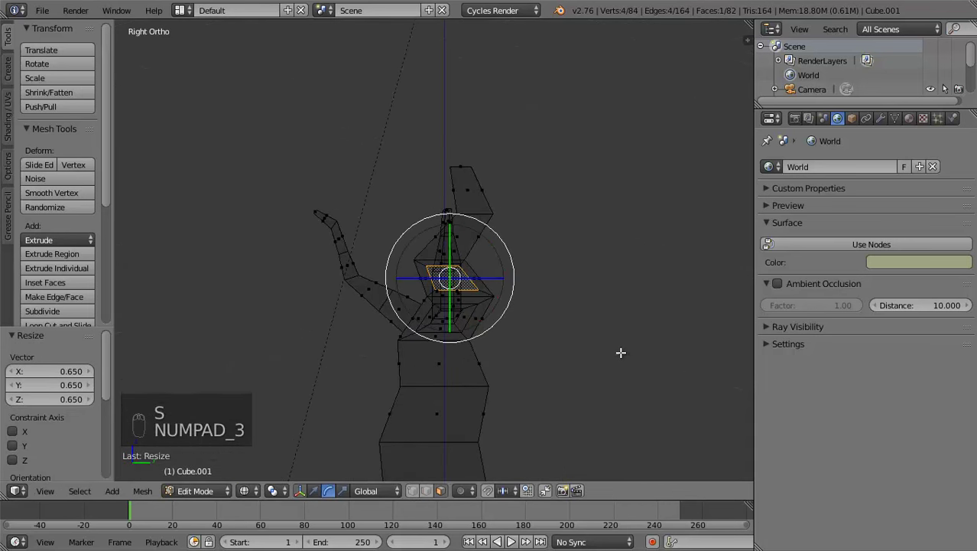
pyautogui.press('KP_1')
pyautogui.press('e')
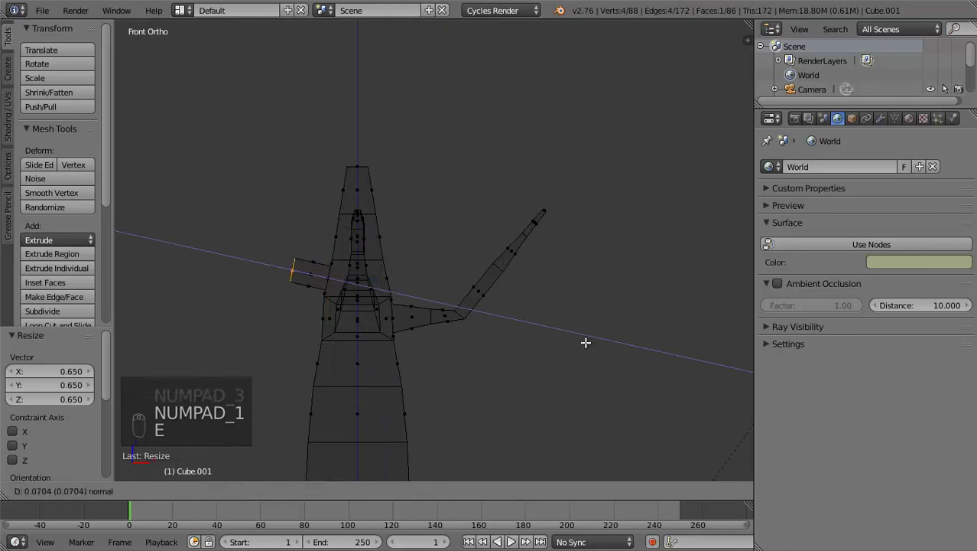
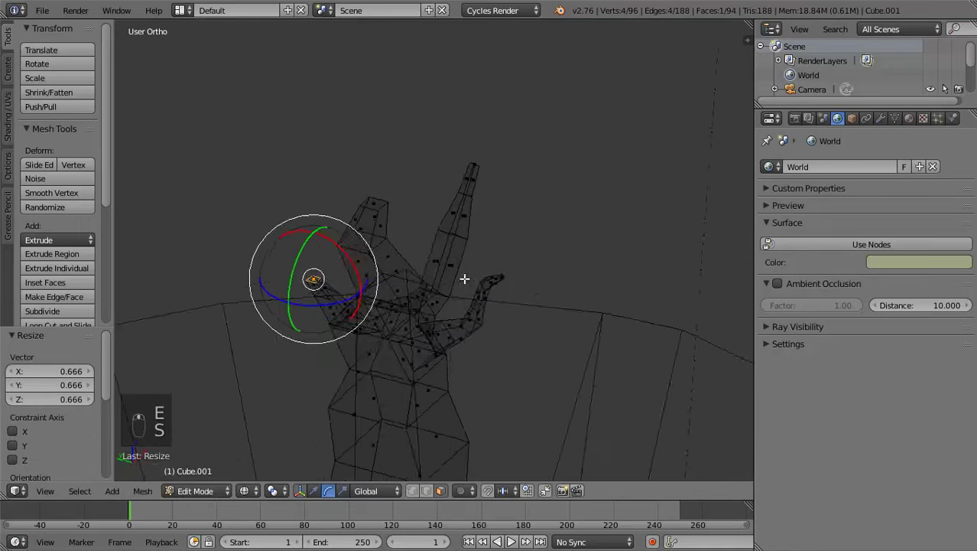
pyautogui.middleClick(513, 254)
pyautogui.middleClick(522, 249)
# Give the trunk a new brown Diffuse BSDF material and preview it
pyautogui.middleClick(523, 249)
pyautogui.press('Tab')
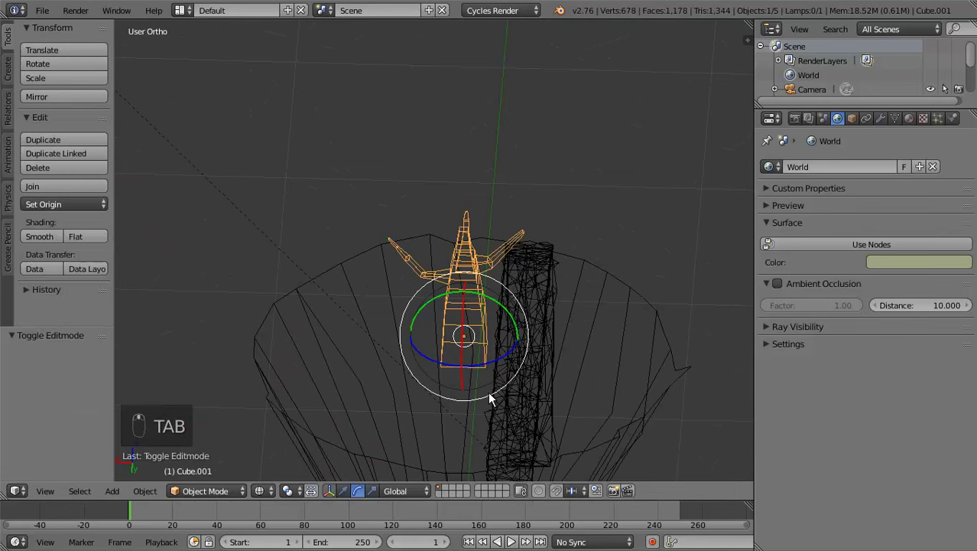
pyautogui.press('z')
pyautogui.middleClick(578, 271)
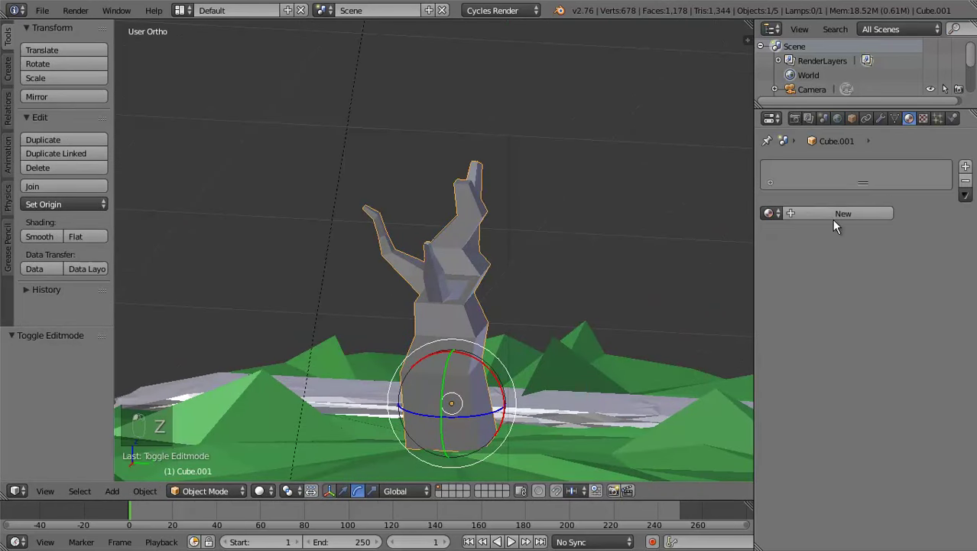
pyautogui.moveTo(885, 322); pyautogui.dragTo(962, 163)
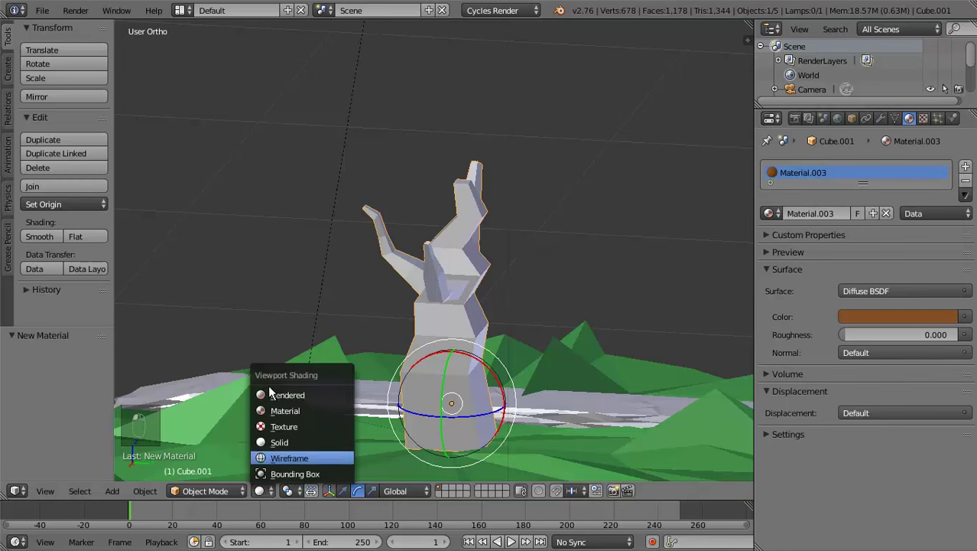
pyautogui.click(281, 437)
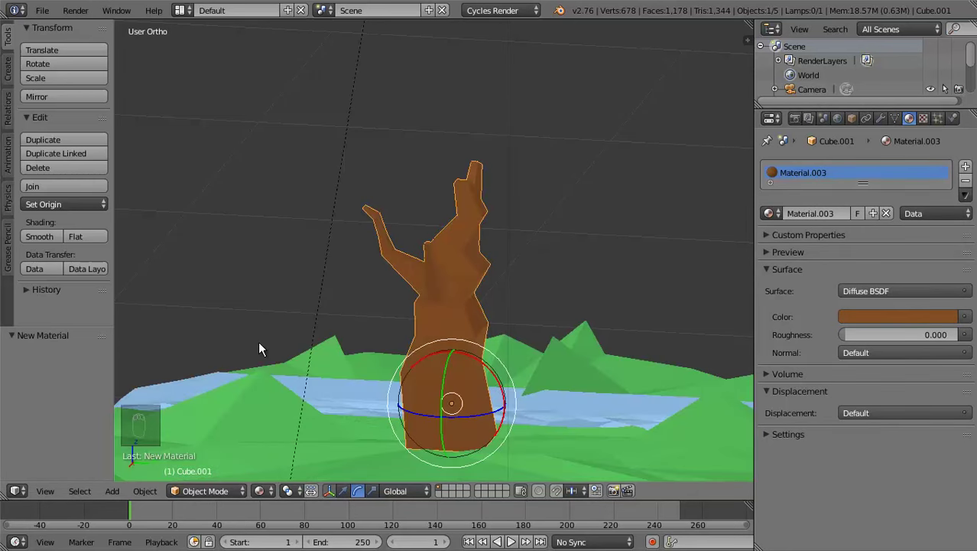
pyautogui.middleClick(274, 353)
pyautogui.middleClick(432, 350)
pyautogui.moveTo(448, 353); pyautogui.dragTo(610, 370)
pyautogui.moveTo(624, 372); pyautogui.dragTo(660, 356)
# Reopen the trunk mesh for editing in front wireframe view and box-select it
pyautogui.press('KP_1')
pyautogui.press('z')
pyautogui.press('Tab')
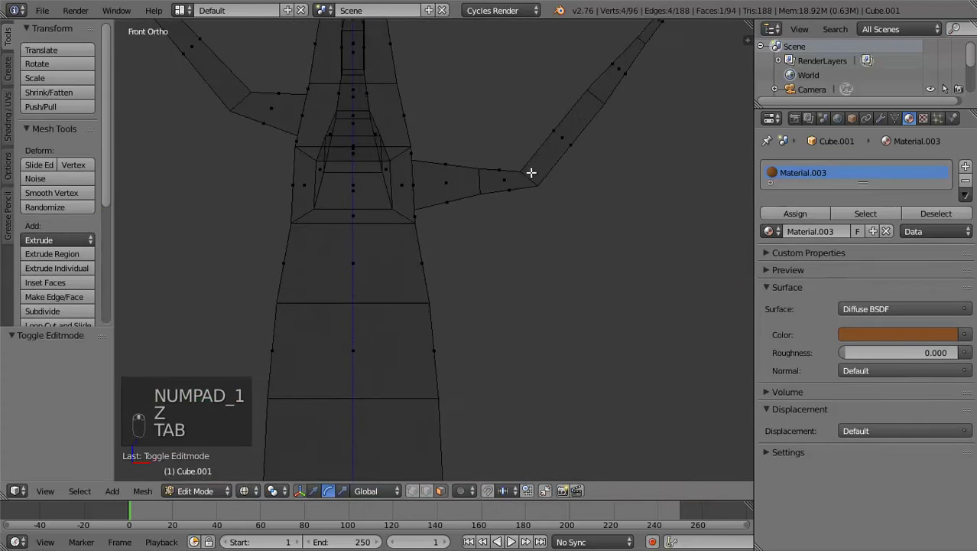
pyautogui.click(419, 497)
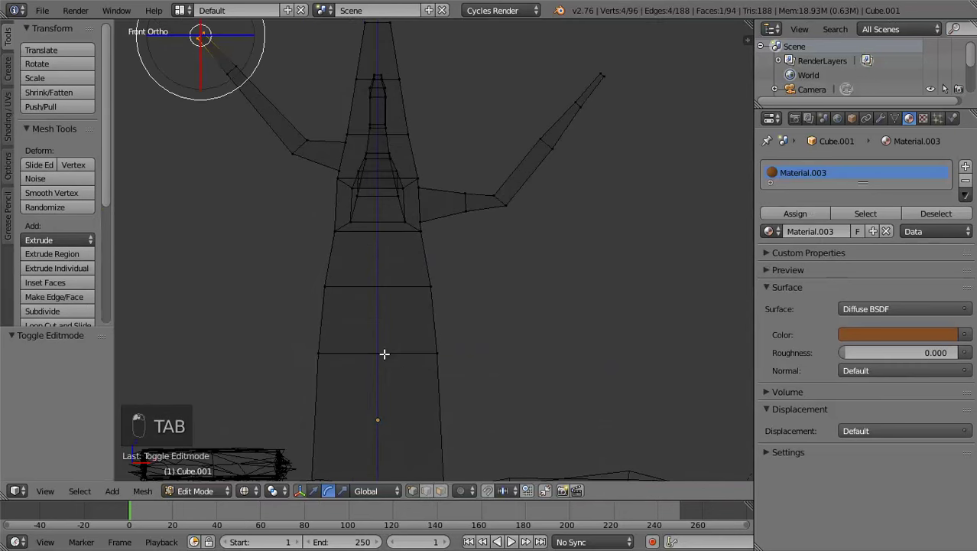
pyautogui.press('a')
pyautogui.press('b')
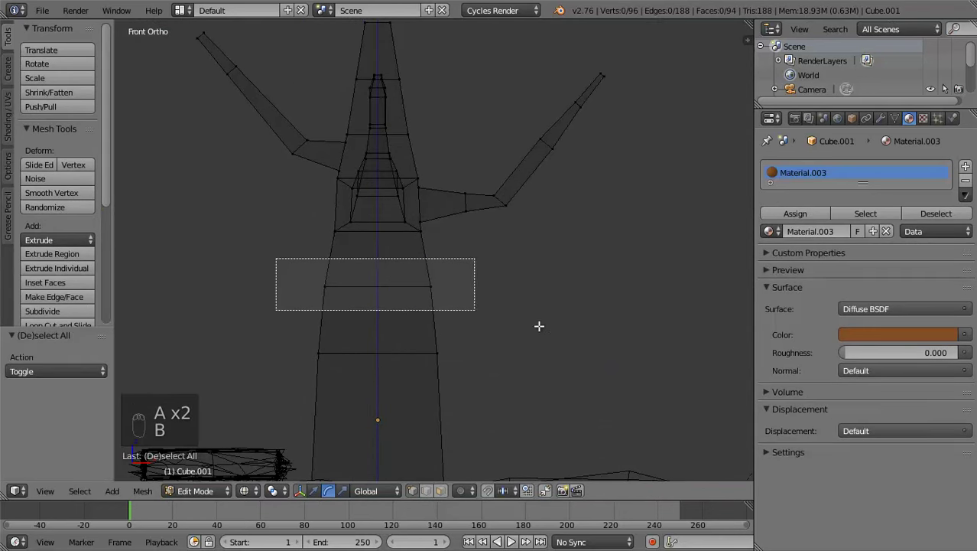
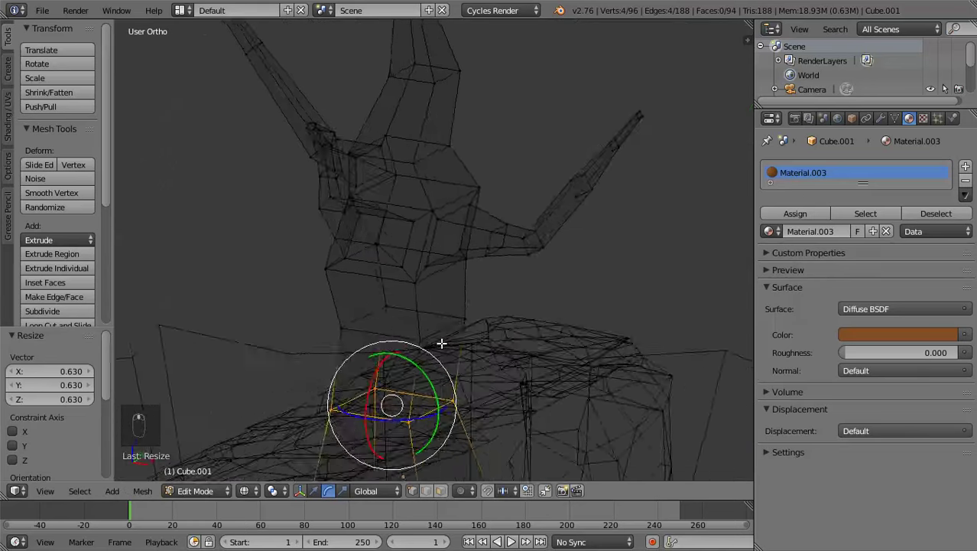
# Add an icosphere, scale it and raise it above the trunk as foliage
pyautogui.press('Tab')
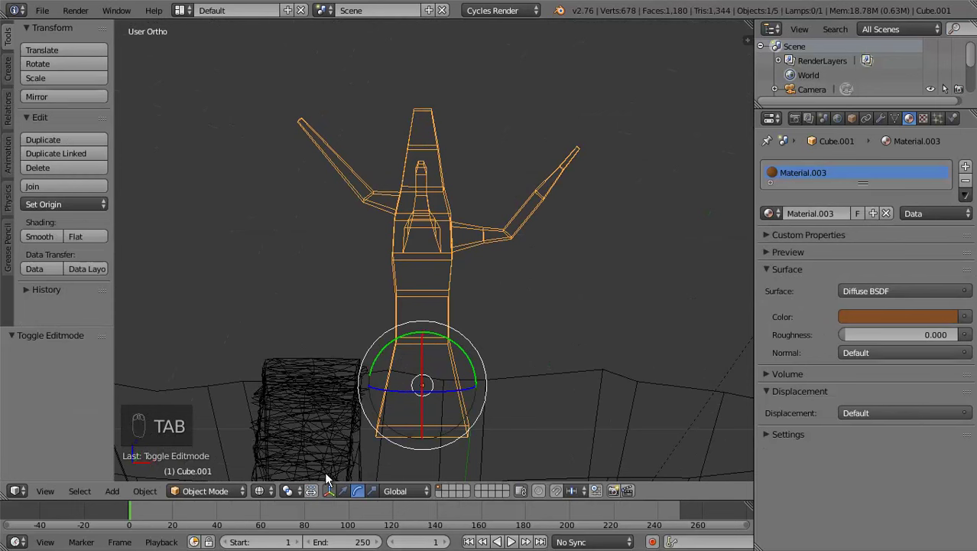
pyautogui.press('shift+a')
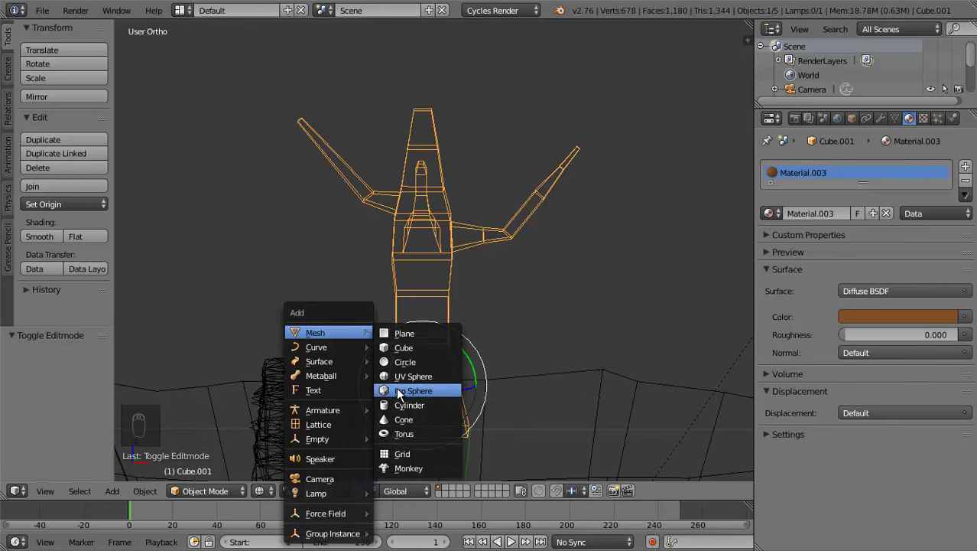
pyautogui.scroll(3)
pyautogui.moveTo(498, 411); pyautogui.dragTo(350, 493)
pyautogui.moveTo(351, 493); pyautogui.dragTo(480, 238)
pyautogui.press('s')
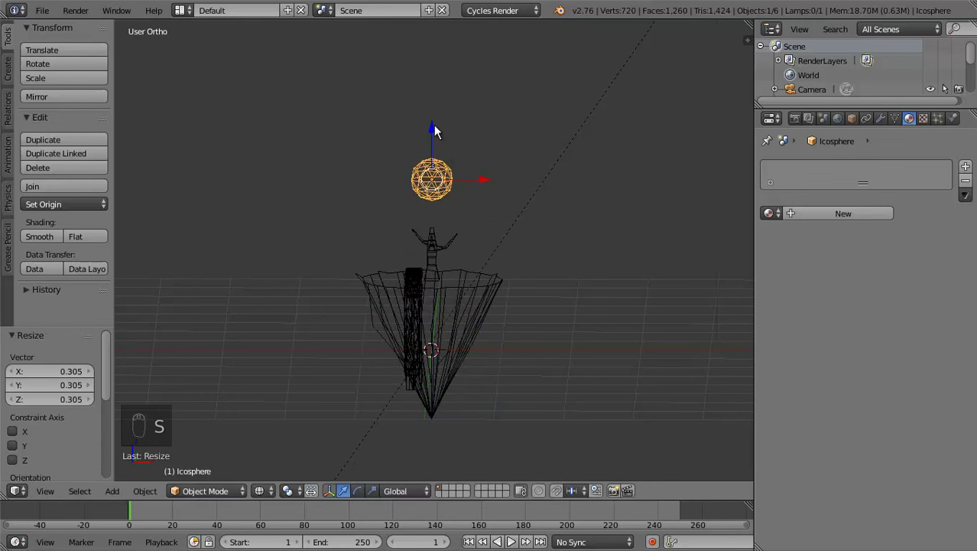
pyautogui.moveTo(440, 152); pyautogui.dragTo(439, 173)
pyautogui.moveTo(438, 173); pyautogui.dragTo(575, 349)
pyautogui.press('s')
# Duplicate the foliage sphere three times into a cluster around the trunk top
pyautogui.middleClick(511, 289)
pyautogui.press('shift+d')
pyautogui.middleClick(665, 333)
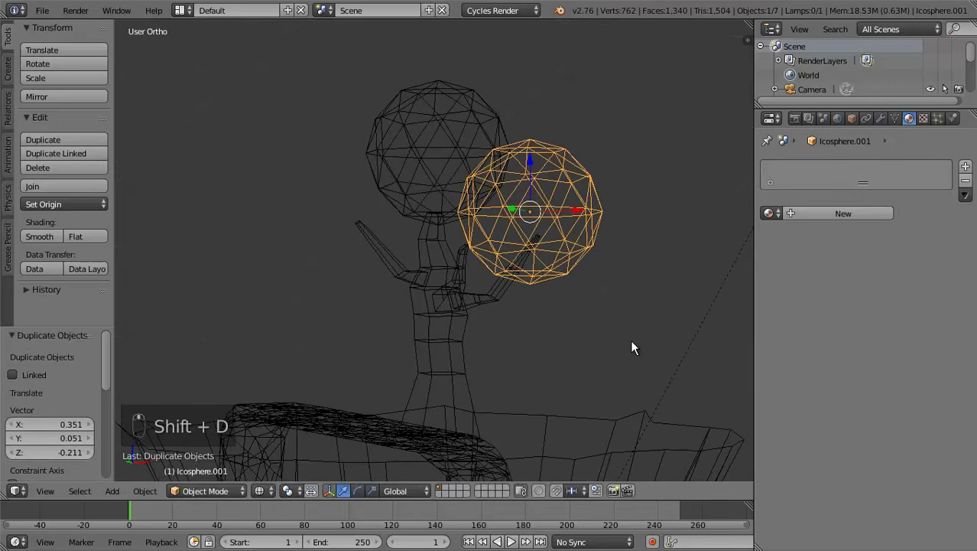
pyautogui.middleClick(570, 275)
pyautogui.middleClick(511, 272)
pyautogui.press('shift+d')
pyautogui.click(568, 236)
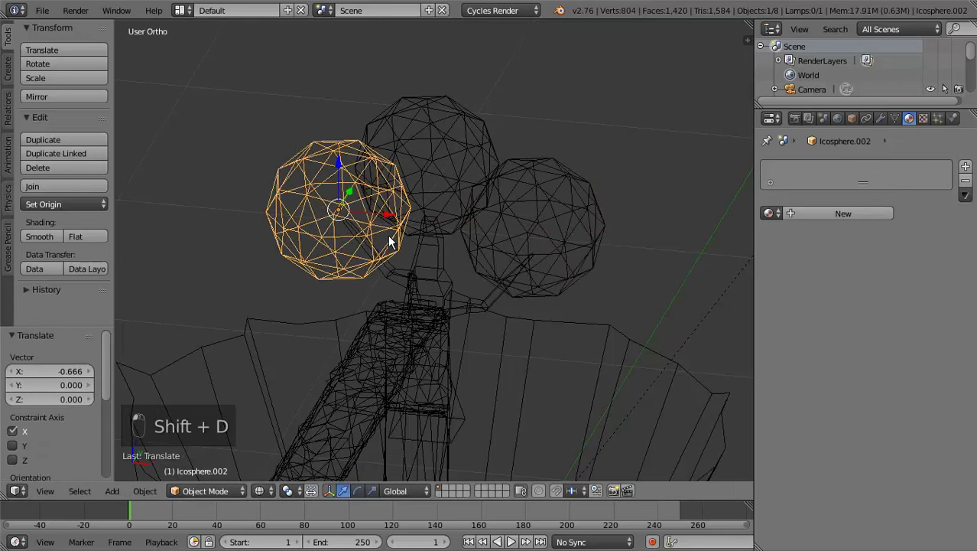
pyautogui.middleClick(410, 251)
pyautogui.press('shift+d')
pyautogui.middleClick(554, 264)
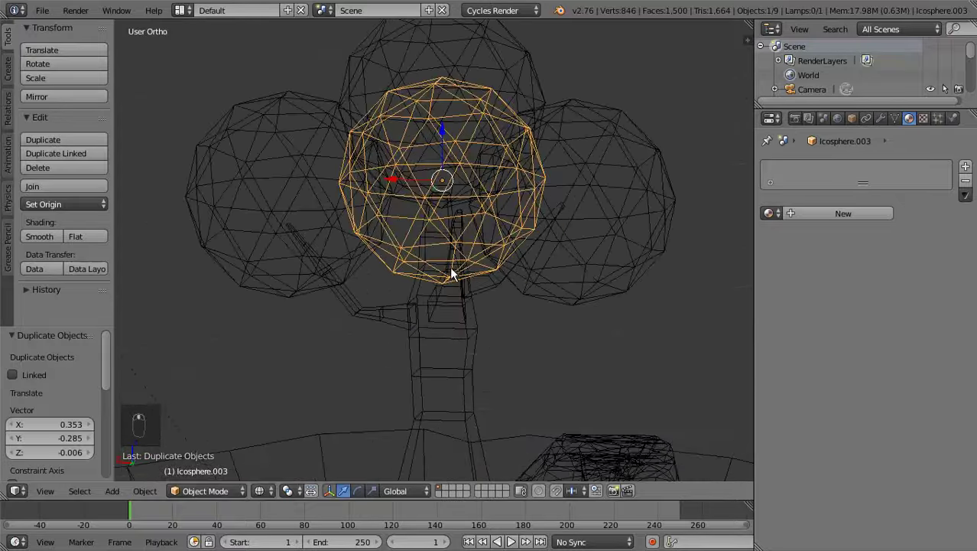
pyautogui.press('Tab')
pyautogui.press('Tab')
pyautogui.press('Tab')
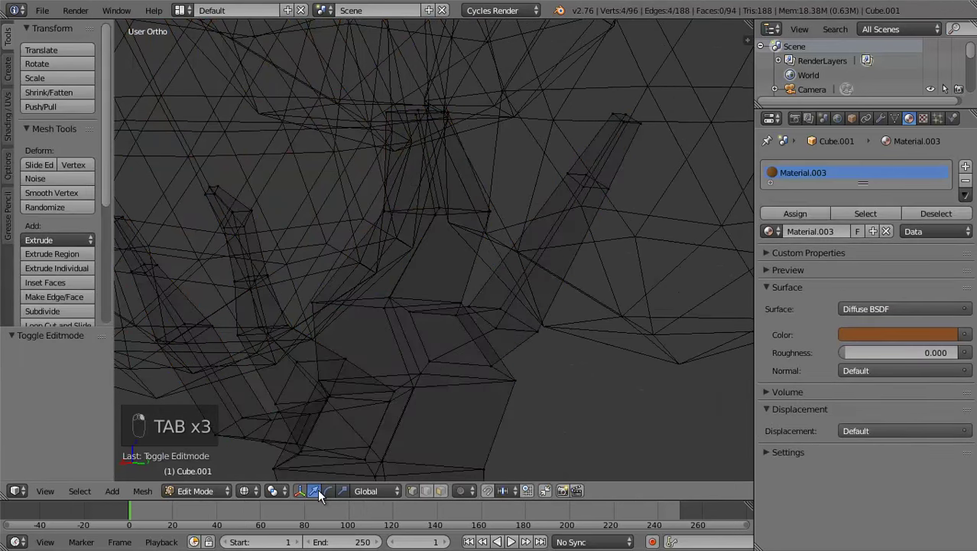
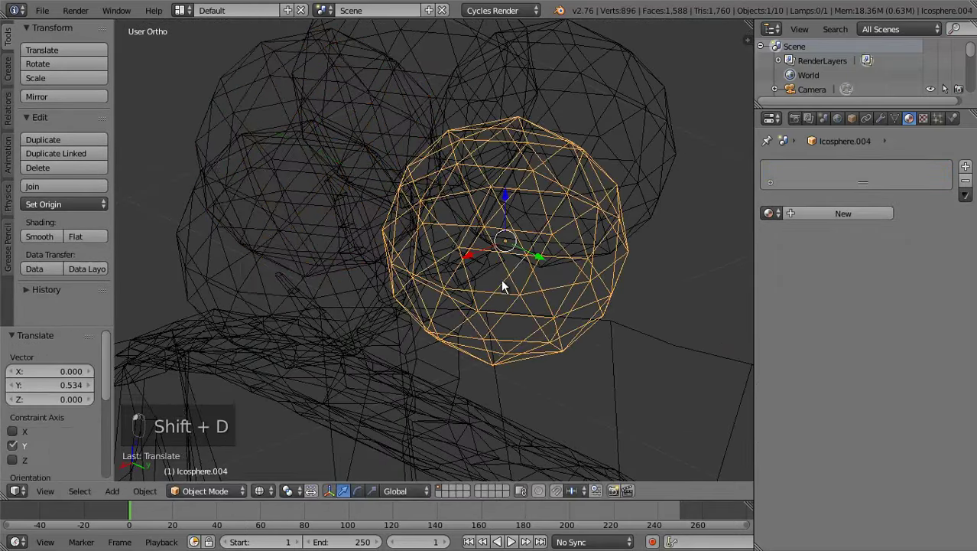
# Settle the fifth icosphere in the canopy and show the foliage in solid shading
pyautogui.middleClick(513, 264)
pyautogui.press('Tab')
pyautogui.press('z')
pyautogui.press('Tab')
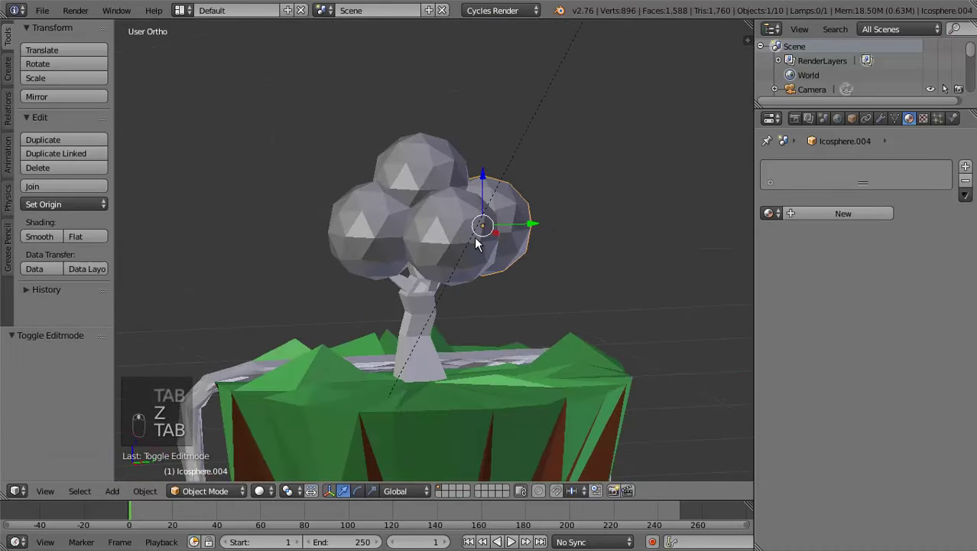
# Assign the shared green Grass material to the canopy spheres and view the whole island
pyautogui.click(859, 219)
pyautogui.moveTo(284, 413); pyautogui.dragTo(885, 324)
pyautogui.moveTo(884, 322); pyautogui.dragTo(877, 318)
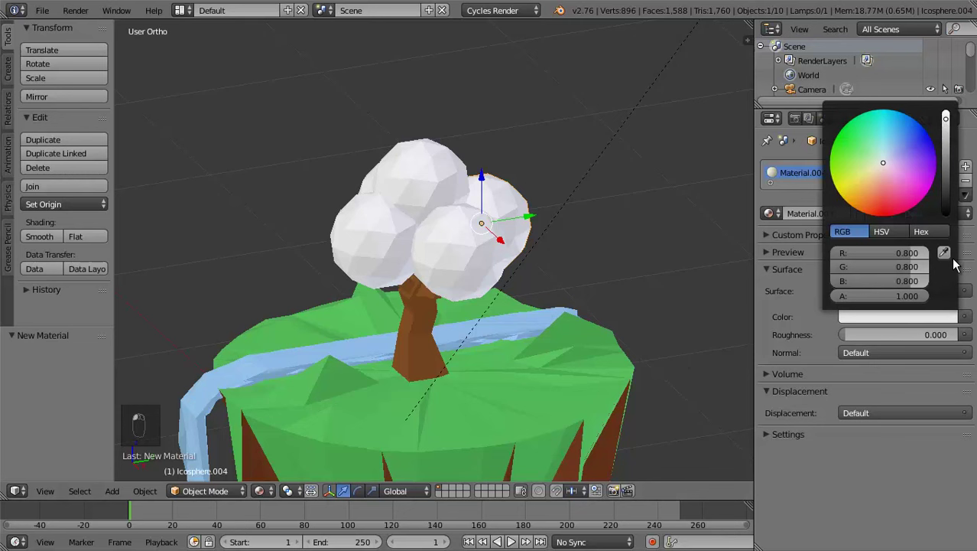
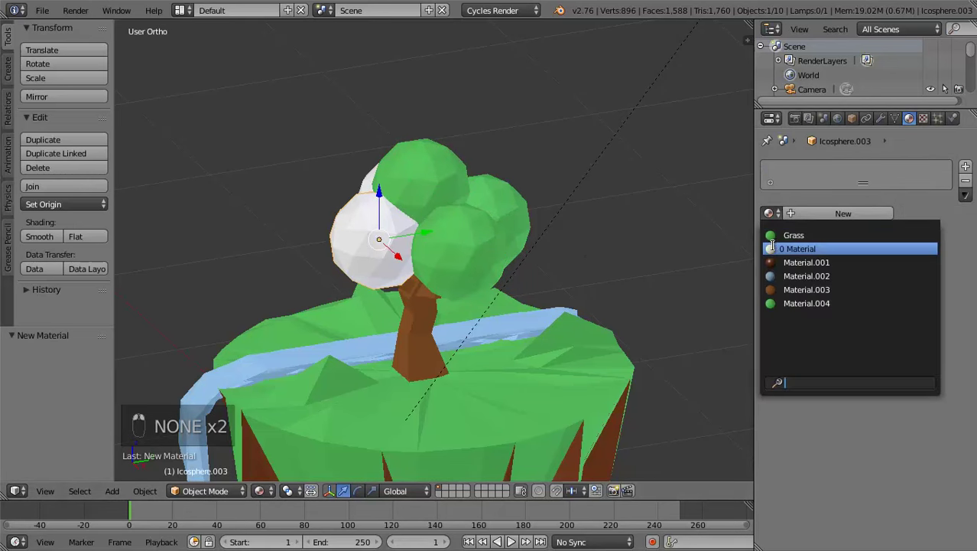
pyautogui.click(258, 244)
pyautogui.middleClick(278, 262)
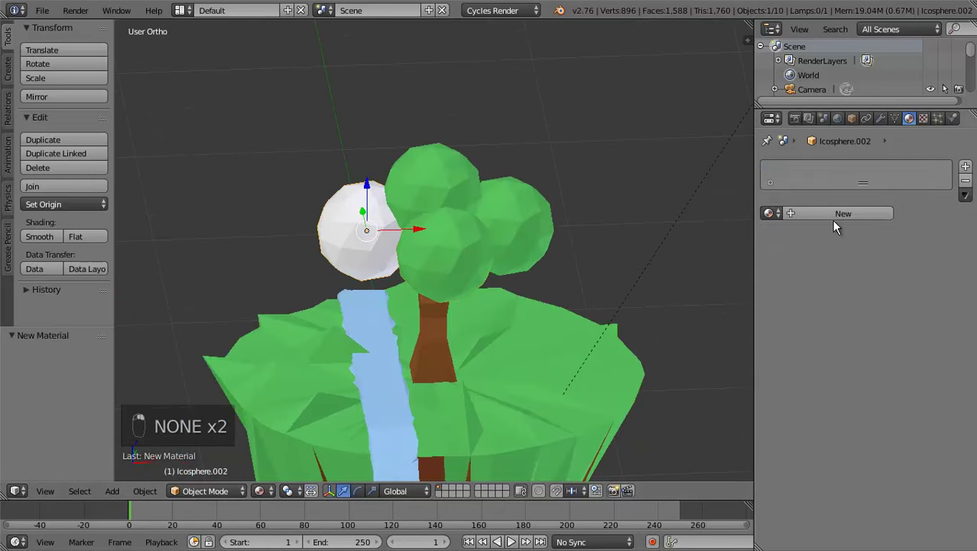
pyautogui.middleClick(564, 255)
pyautogui.middleClick(441, 236)
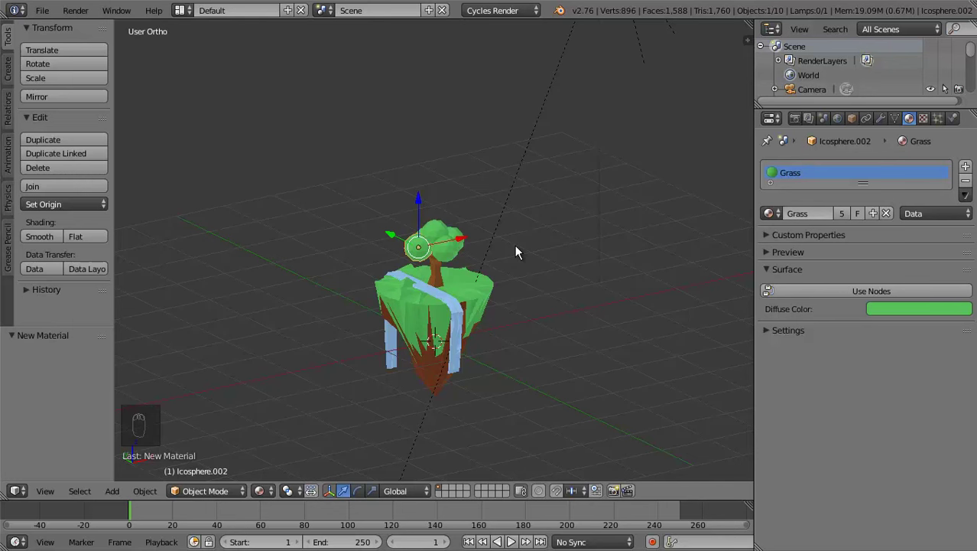
# Select the island, tree and waterfall and duplicate them as a second island
pyautogui.press('a')
pyautogui.press('a')
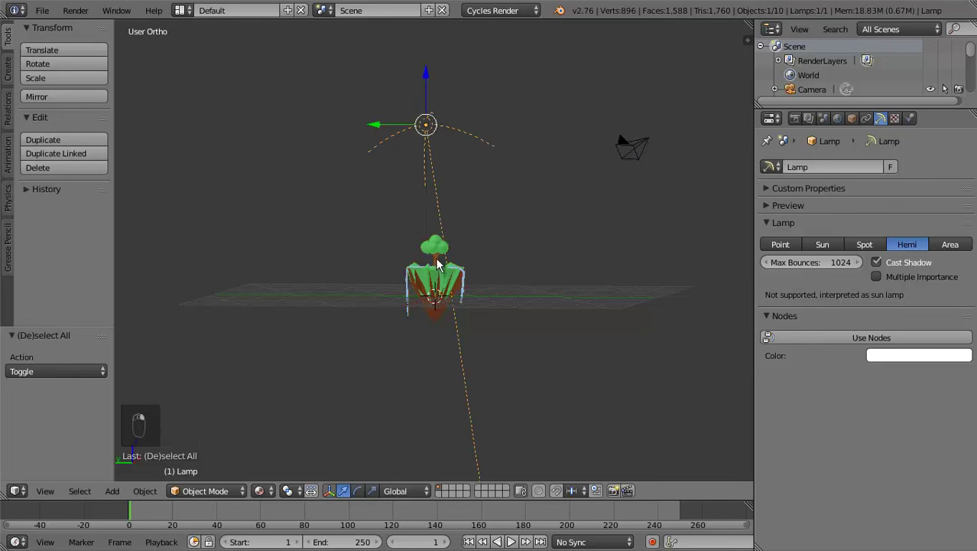
pyautogui.press('a')
pyautogui.press('a')
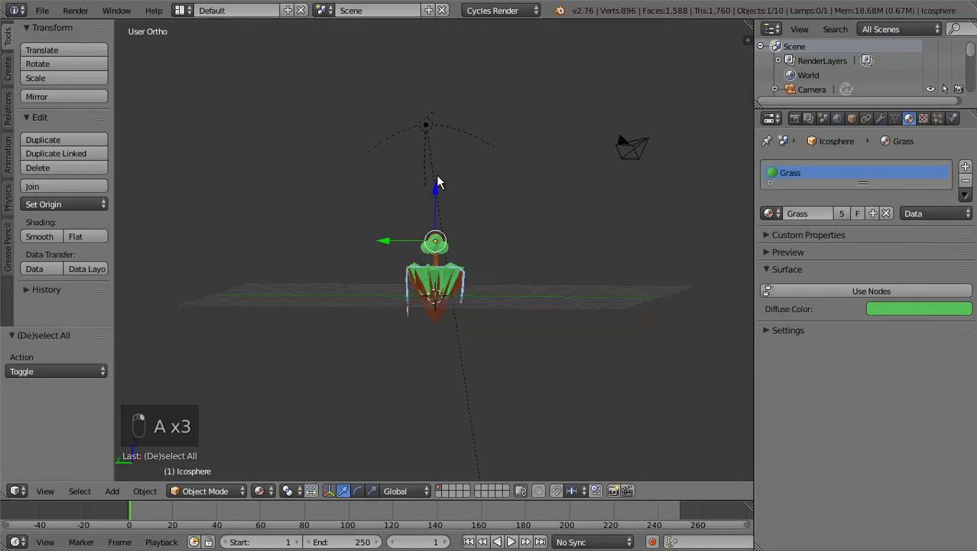
pyautogui.press('ctrl+z')
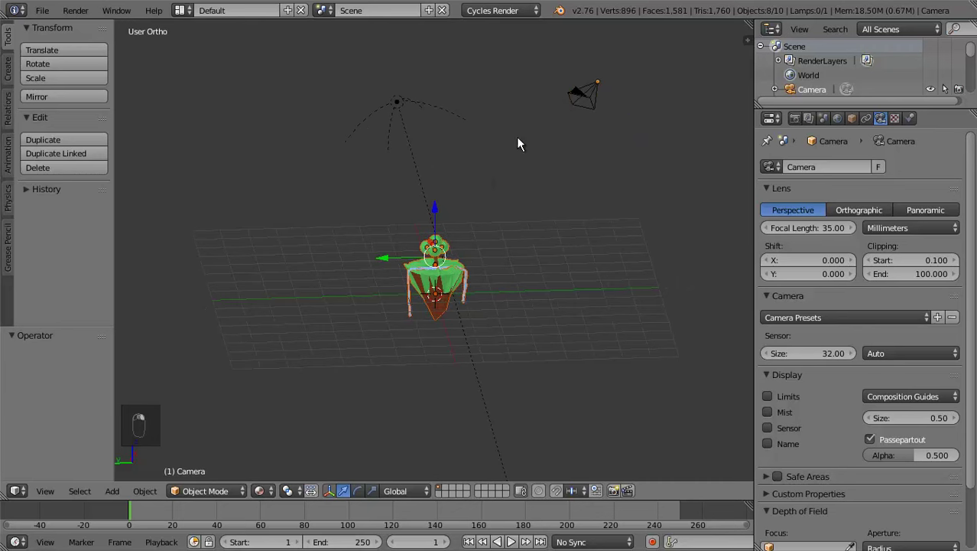
pyautogui.press('d')
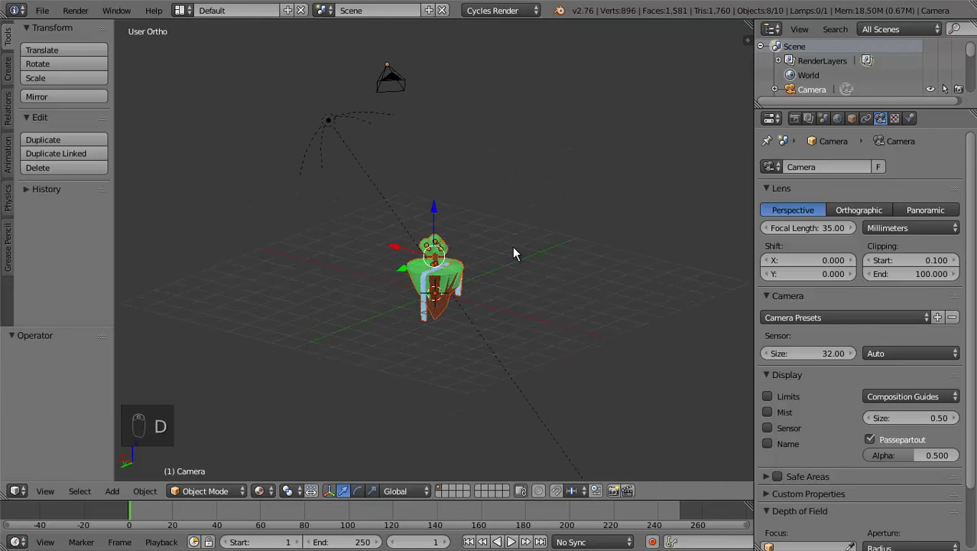
pyautogui.press('shift+d')
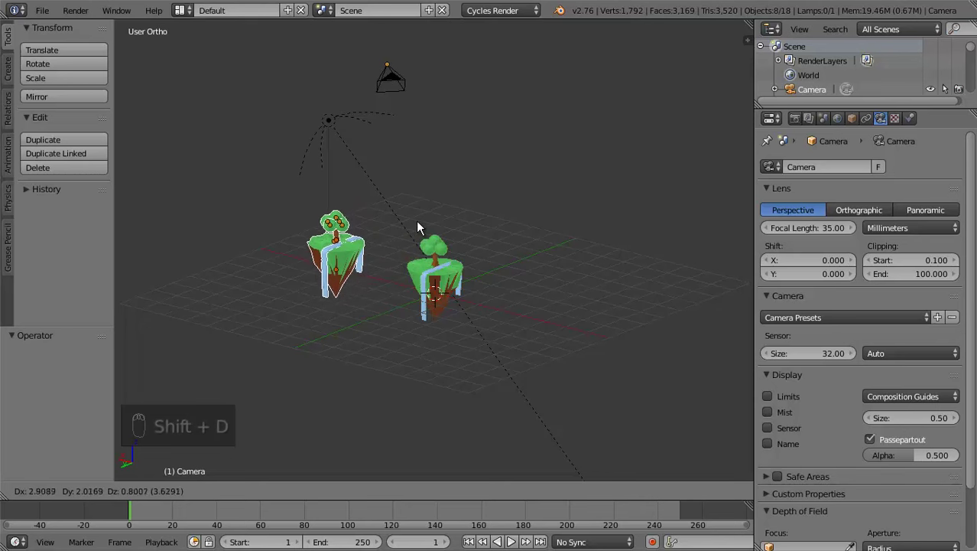
# Select the copied tree's crown spheres and add a new material to one
pyautogui.moveTo(415, 230); pyautogui.dragTo(433, 249)
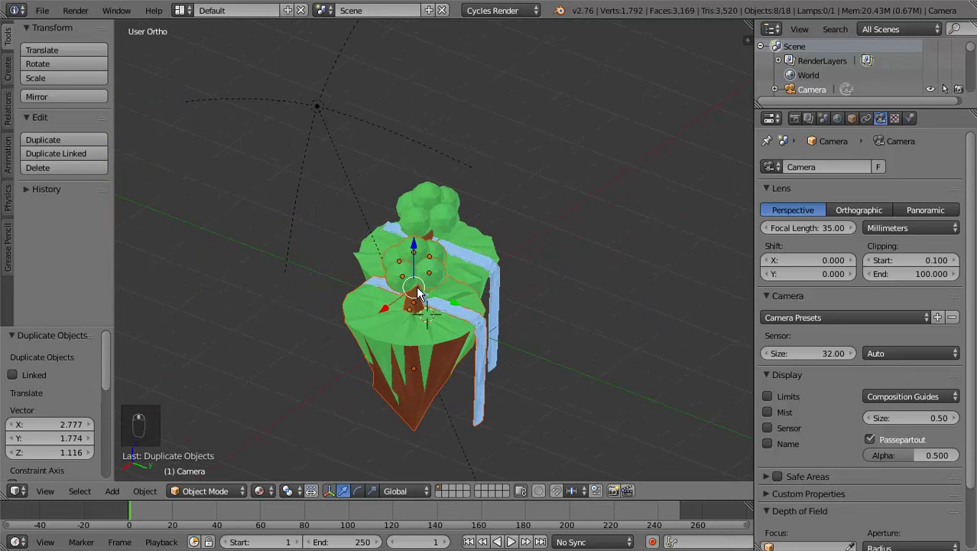
pyautogui.moveTo(440, 294); pyautogui.dragTo(376, 259)
pyautogui.middleClick(376, 259)
pyautogui.moveTo(370, 498); pyautogui.dragTo(444, 196)
pyautogui.middleClick(341, 197)
pyautogui.middleClick(311, 189)
pyautogui.click(315, 194)
pyautogui.moveTo(464, 325); pyautogui.dragTo(423, 297)
# Set the new material to deep red and switch the crown spheres to it
pyautogui.middleClick(396, 272)
pyautogui.middleClick(508, 417)
pyautogui.moveTo(477, 321); pyautogui.dragTo(976, 326)
pyautogui.moveTo(976, 326); pyautogui.dragTo(842, 272)
pyautogui.middleClick(843, 272)
pyautogui.moveTo(885, 323); pyautogui.dragTo(911, 188)
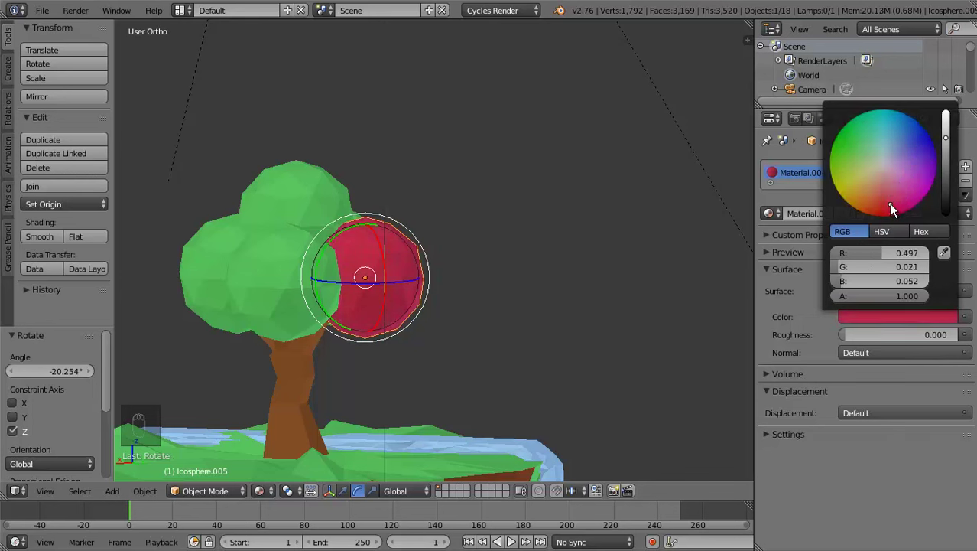
pyautogui.moveTo(599, 245); pyautogui.dragTo(600, 243)
pyautogui.moveTo(600, 243); pyautogui.dragTo(578, 260)
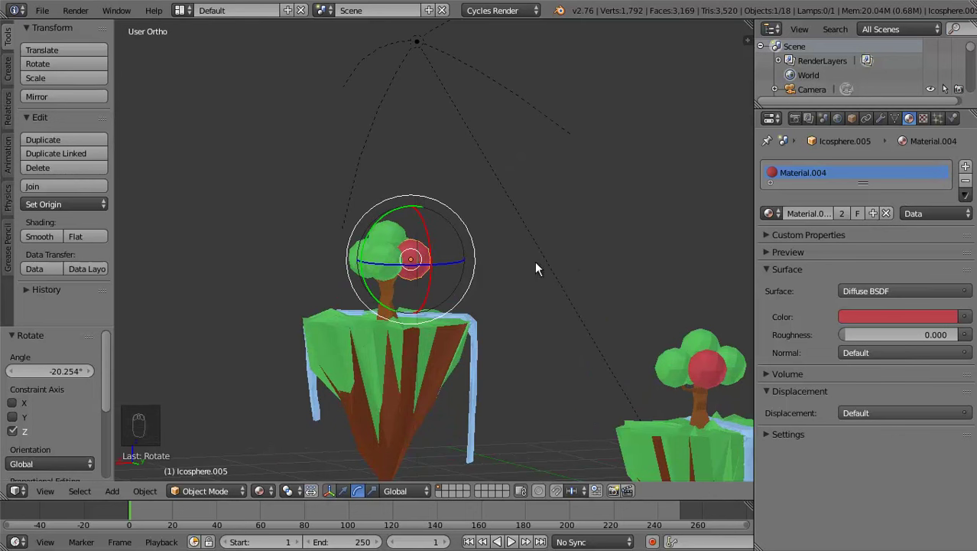
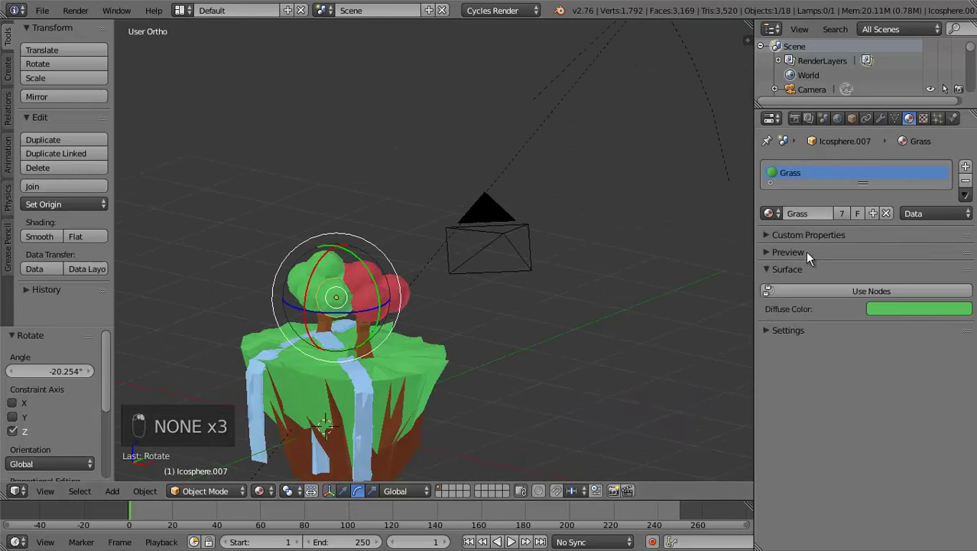
pyautogui.click(591, 308)
pyautogui.middleClick(563, 311)
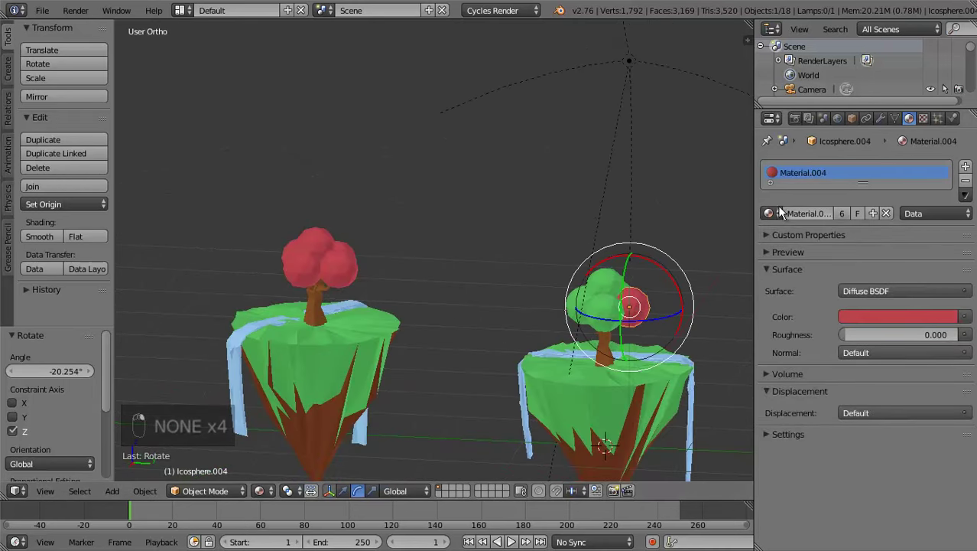
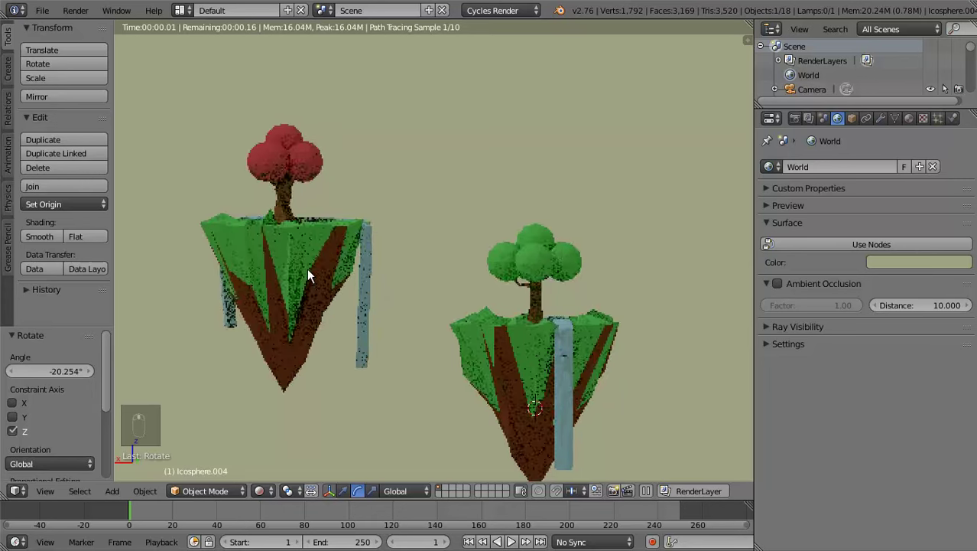
# Tint the world background a pale blue-grey and return the viewport to solid shading
pyautogui.press('KP_5')
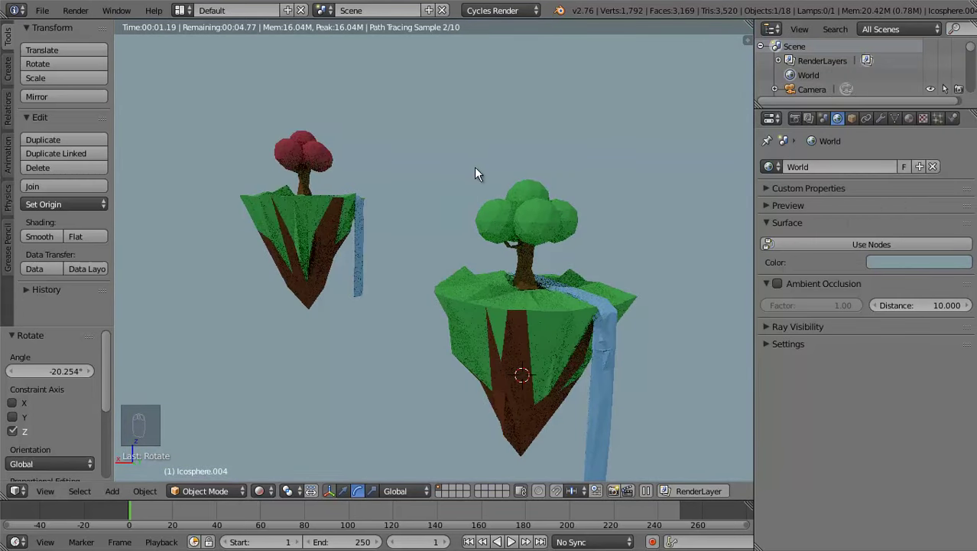
pyautogui.moveTo(477, 161); pyautogui.dragTo(476, 160)
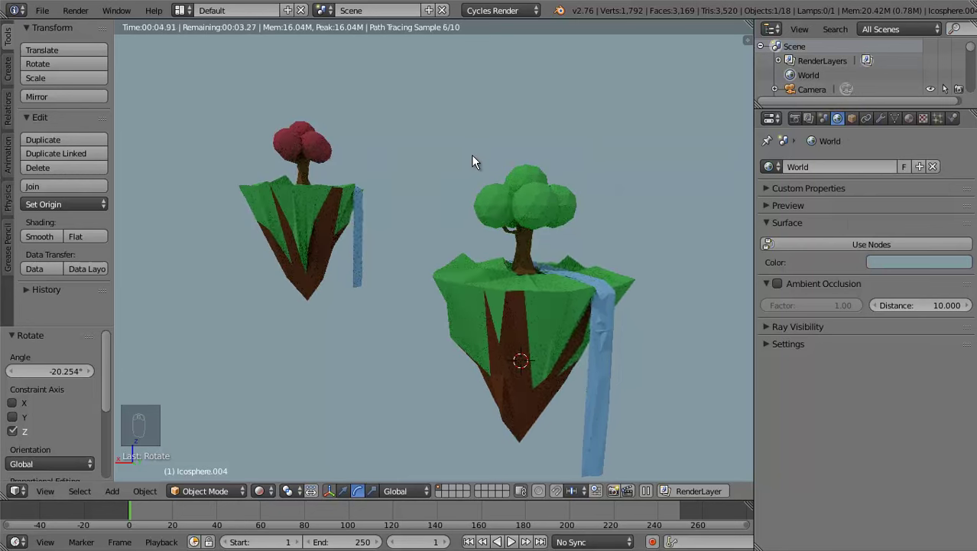
pyautogui.press('Tab')
pyautogui.press('Tab')
pyautogui.click(261, 494)
# Replace an unwanted UV sphere with a new low-poly icosphere added to the scene
pyautogui.middleClick(291, 333)
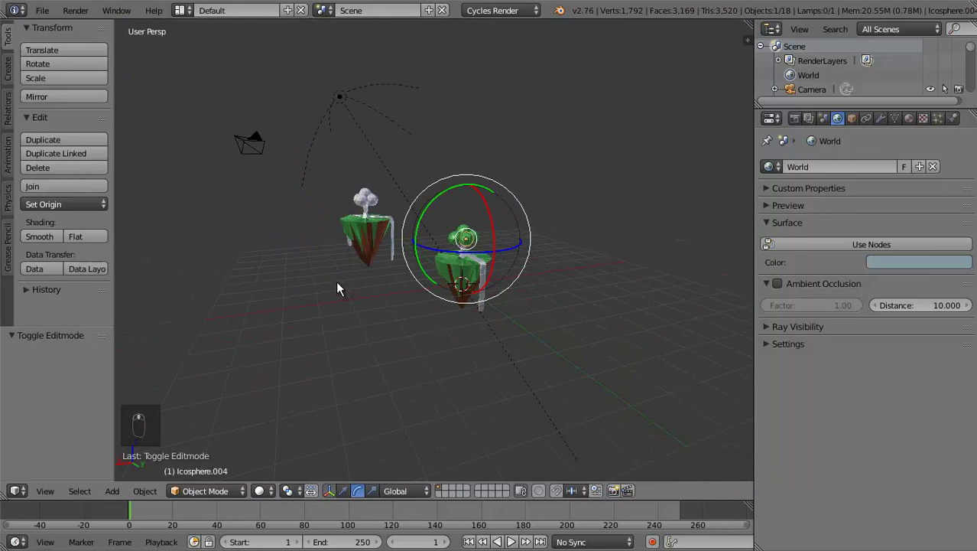
pyautogui.press('shift+a')
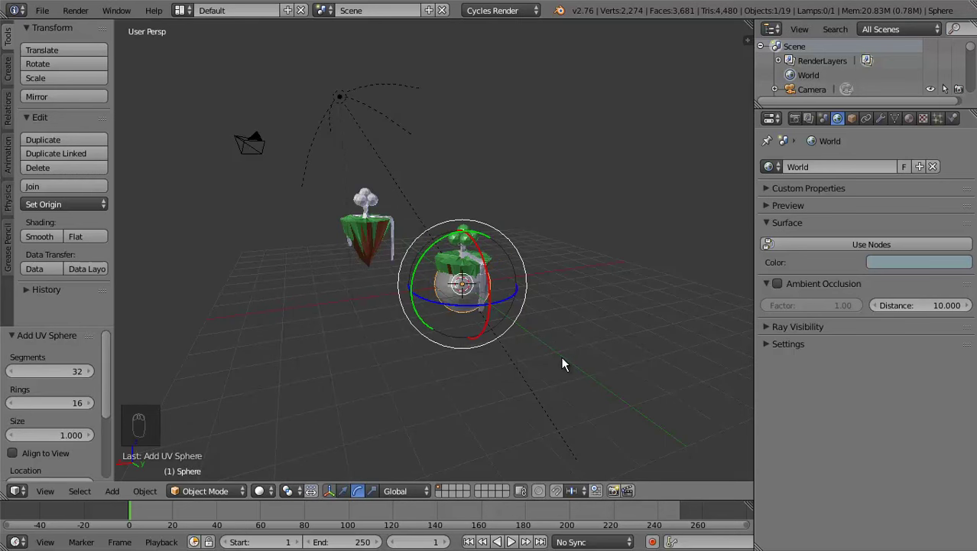
pyautogui.press('x')
pyautogui.press('shift+a')
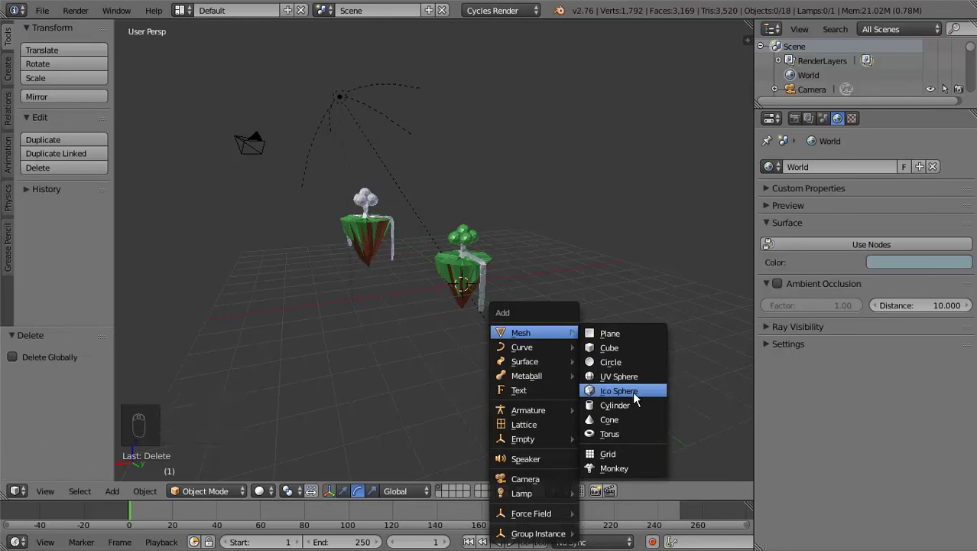
pyautogui.moveTo(480, 265); pyautogui.dragTo(543, 364)
# Scale the icosphere and raise it along Z high above the nearer island's tree
pyautogui.press('s')
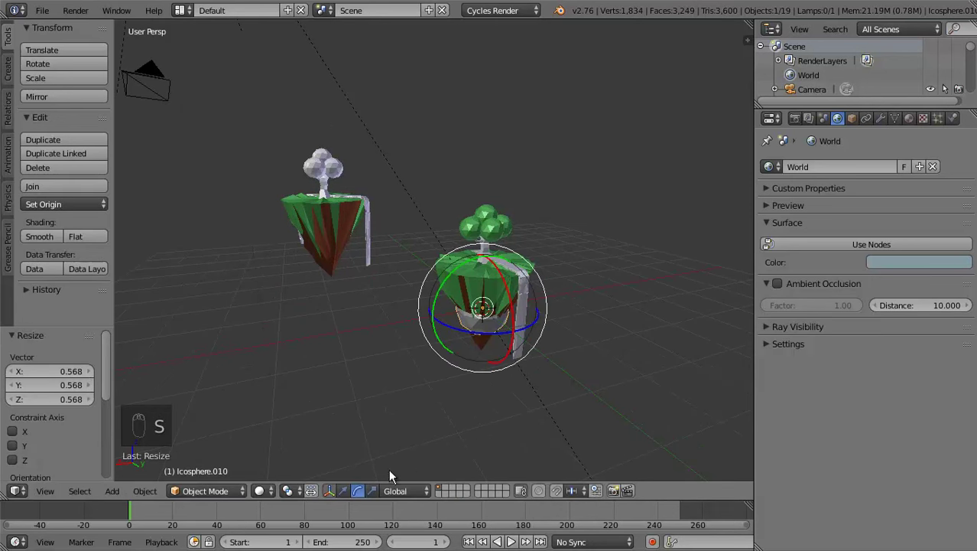
pyautogui.moveTo(477, 285); pyautogui.dragTo(330, 381)
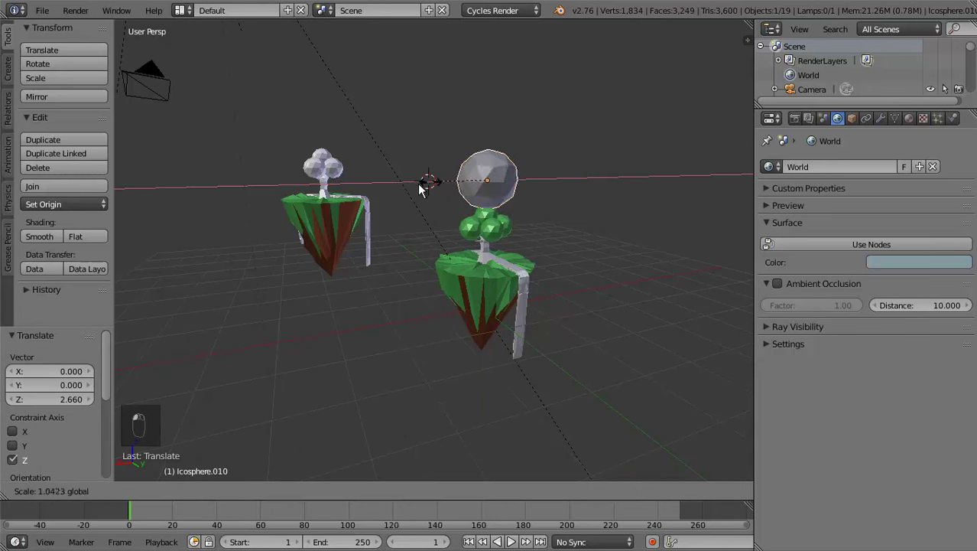
pyautogui.press('Tab')
# View the icosphere front-on in wireframe and reshape its ends into a cloud form
pyautogui.middleClick(390, 235)
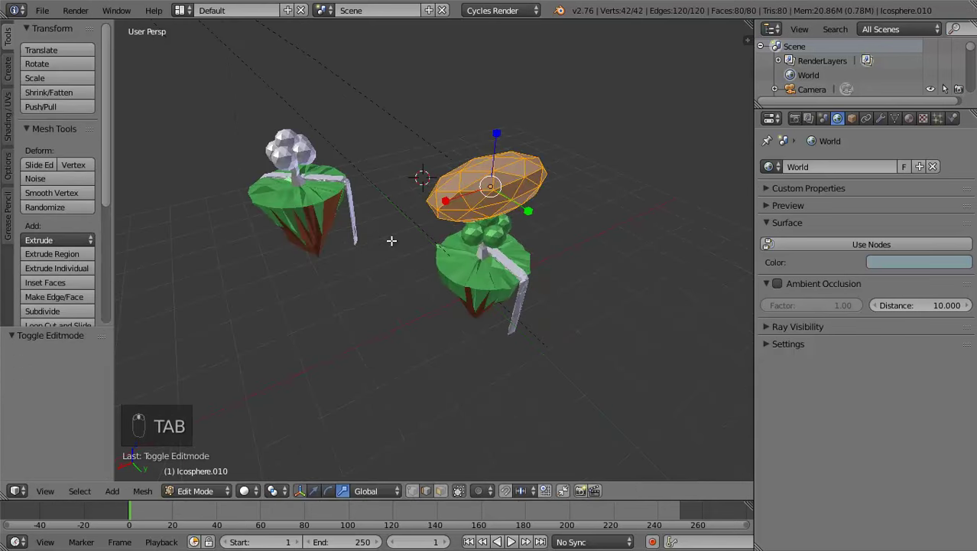
pyautogui.press('KP_1')
pyautogui.press('KP_5')
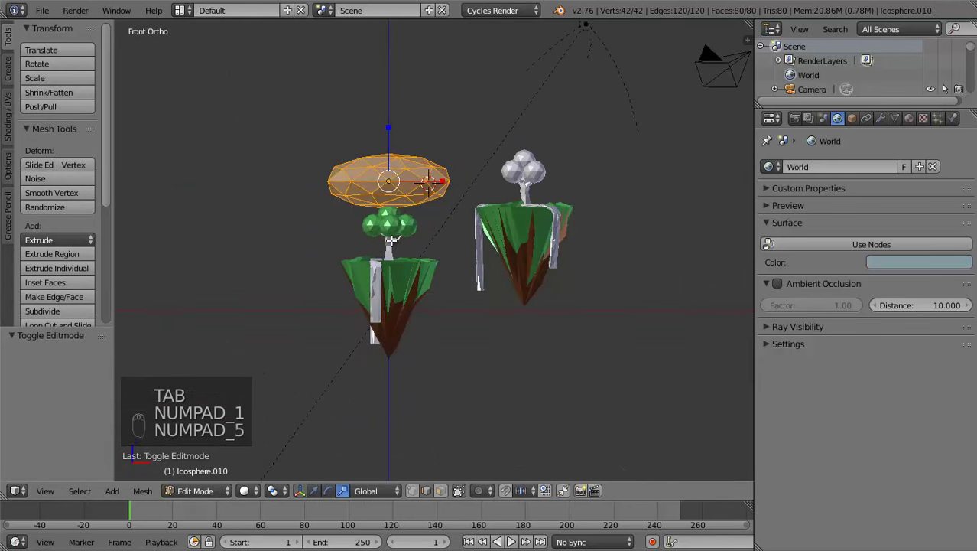
pyautogui.press('z')
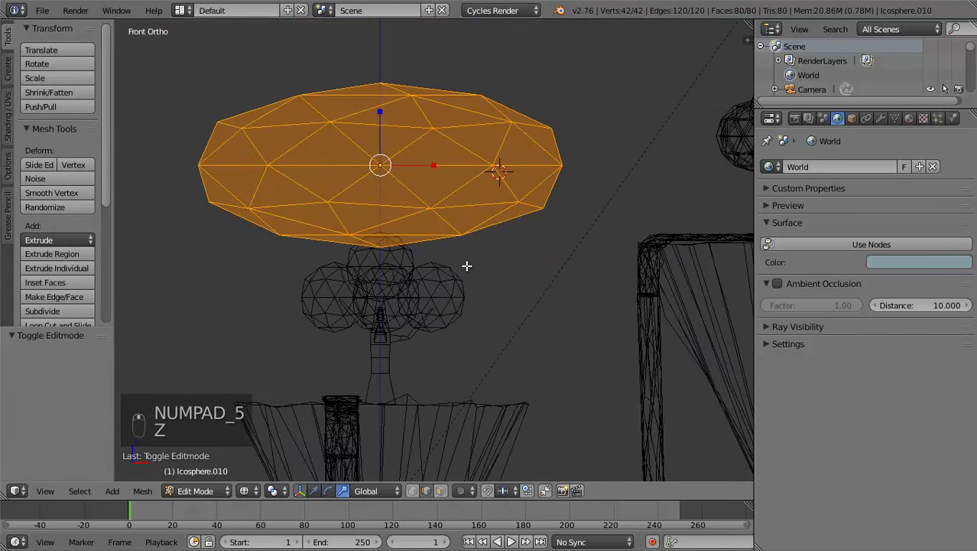
pyautogui.press('Tab')
pyautogui.press('Tab')
pyautogui.press('a')
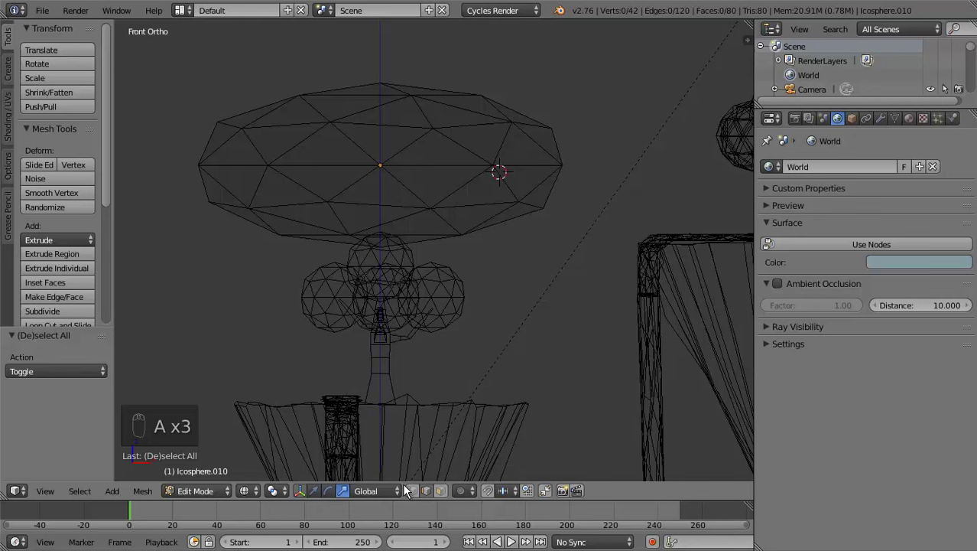
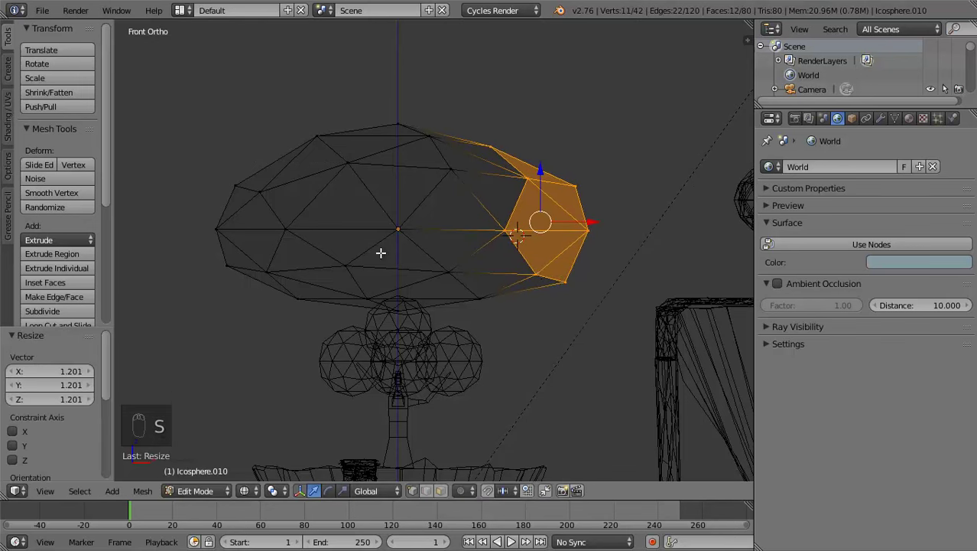
pyautogui.press('a')
pyautogui.press('b')
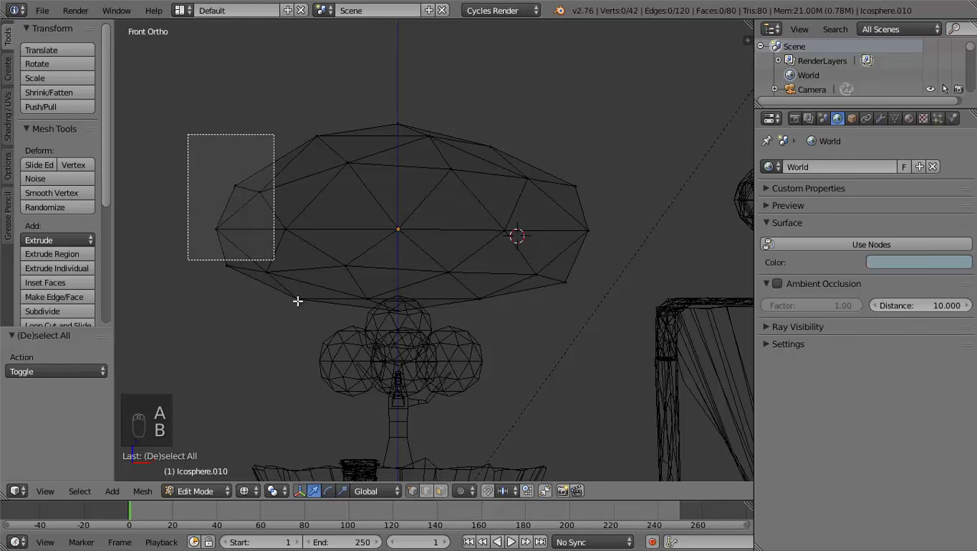
# Flatten the cloud's top faces by scaling, adjust the bottom faces, and leave mesh editing
pyautogui.press('s')
pyautogui.press('a')
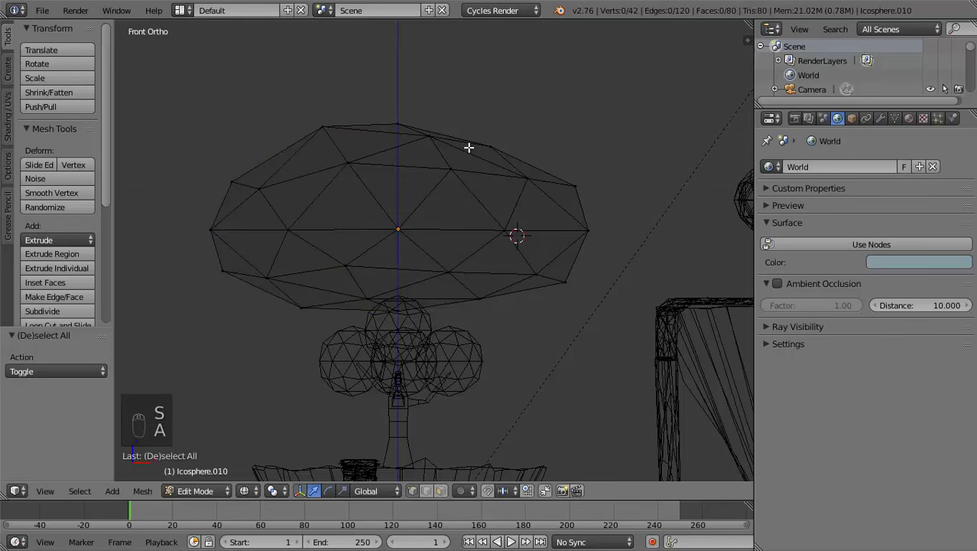
pyautogui.press('b')
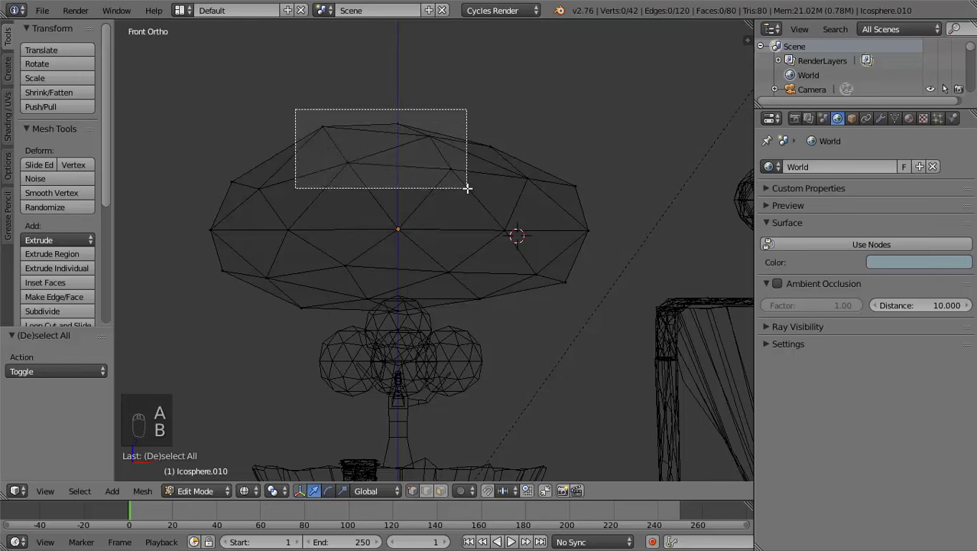
pyautogui.press('s')
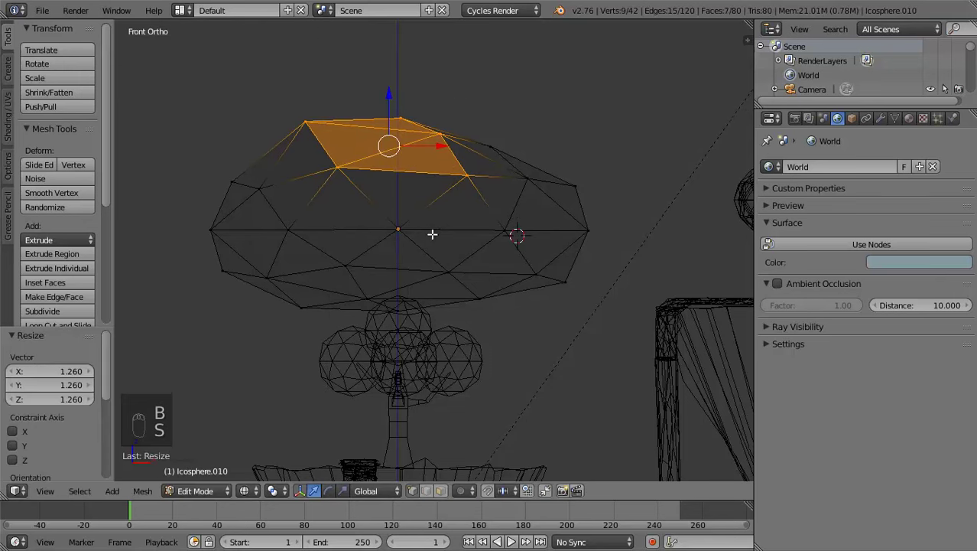
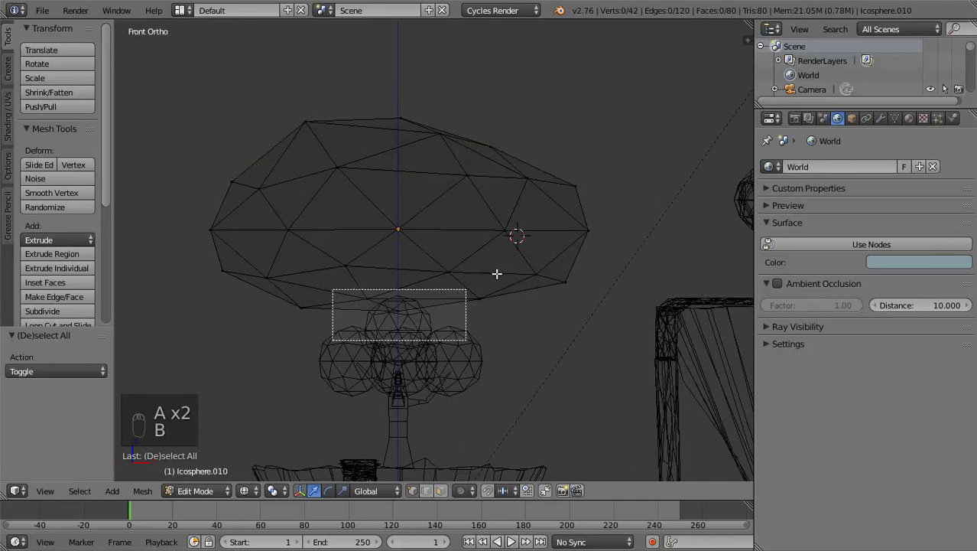
pyautogui.click(411, 194)
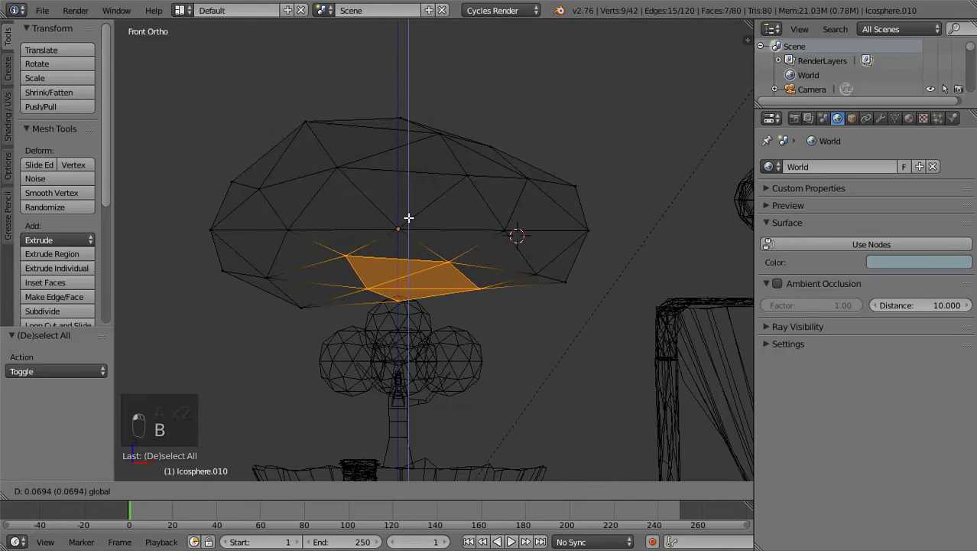
pyautogui.middleClick(385, 241)
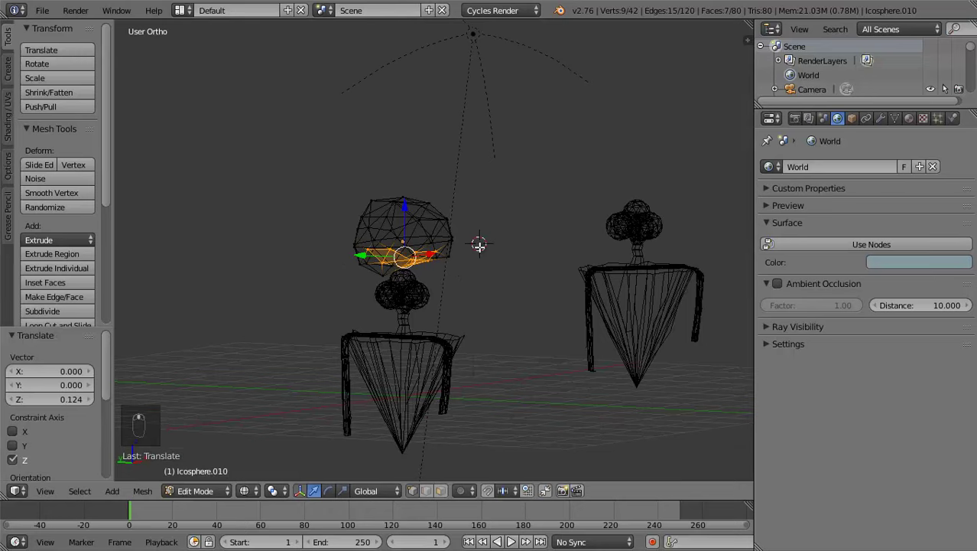
pyautogui.press('Tab')
pyautogui.press('z')
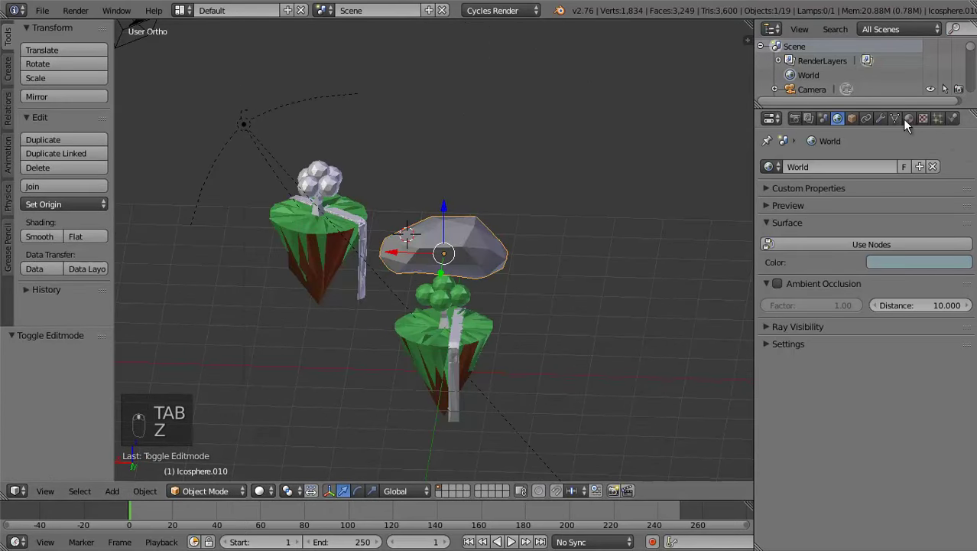
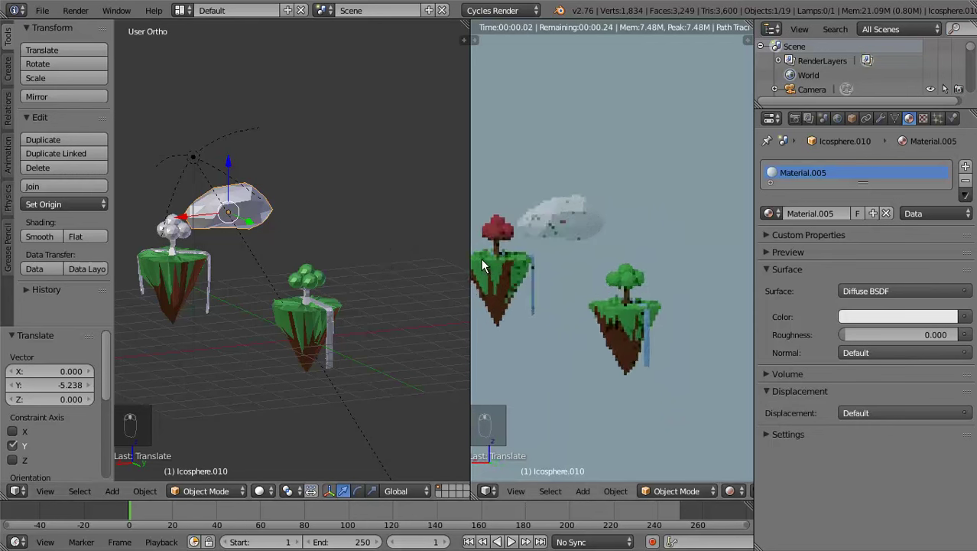
# Shrink and raise the white cloud, then add a Decimate modifier at ratio 0.6426
pyautogui.press('s')
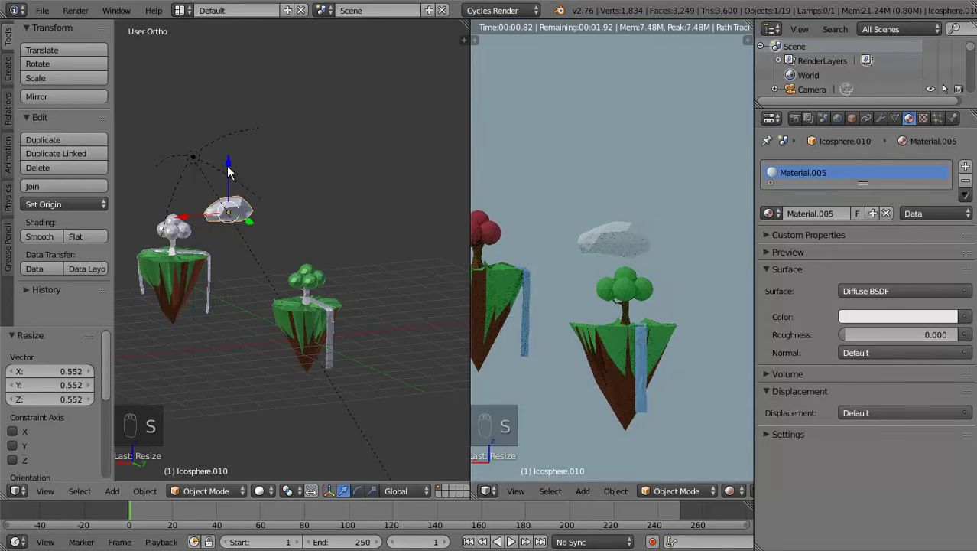
pyautogui.moveTo(236, 105); pyautogui.dragTo(885, 125)
pyautogui.moveTo(885, 125); pyautogui.dragTo(695, 254)
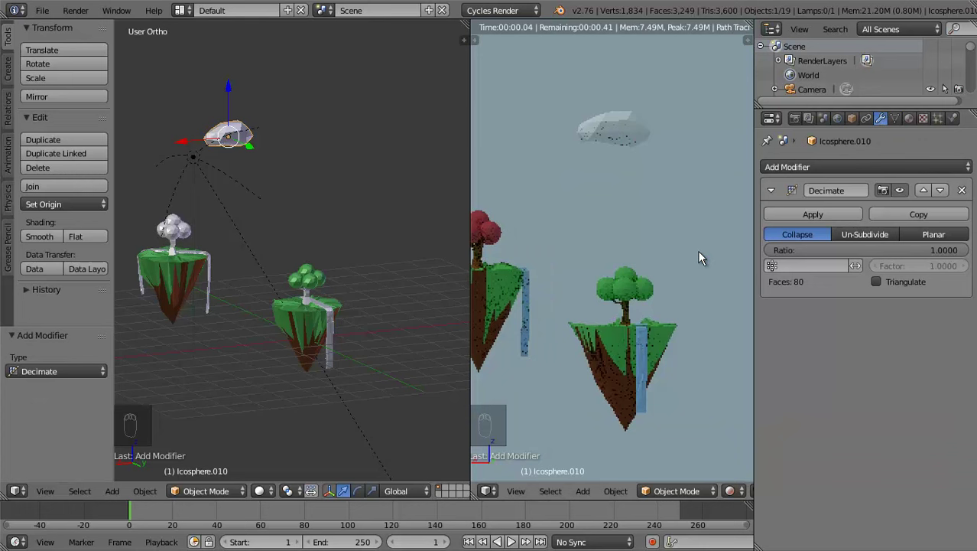
pyautogui.moveTo(895, 259); pyautogui.dragTo(842, 262)
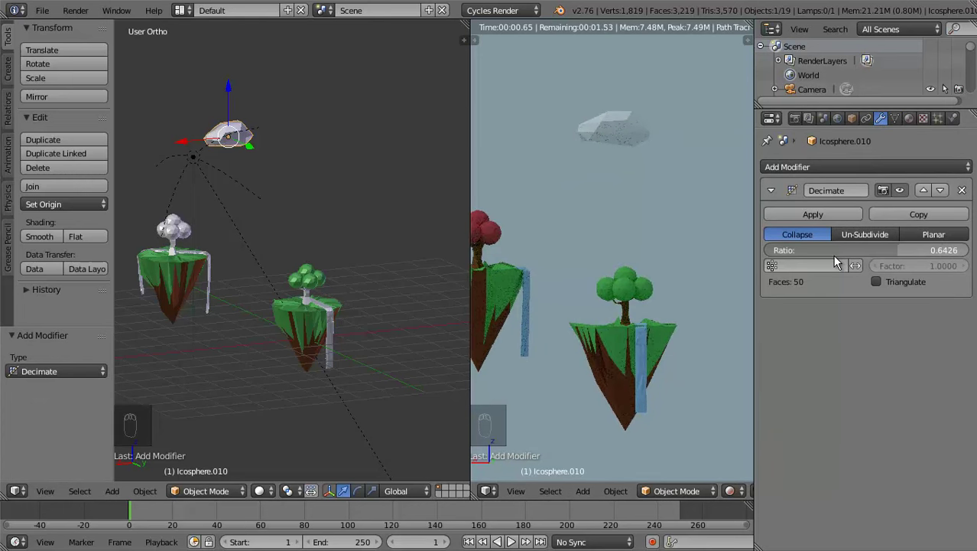
# Add a Displace modifier with a new texture at midlevel 0 and shift the cloud sideways
pyautogui.moveTo(908, 169); pyautogui.dragTo(829, 263)
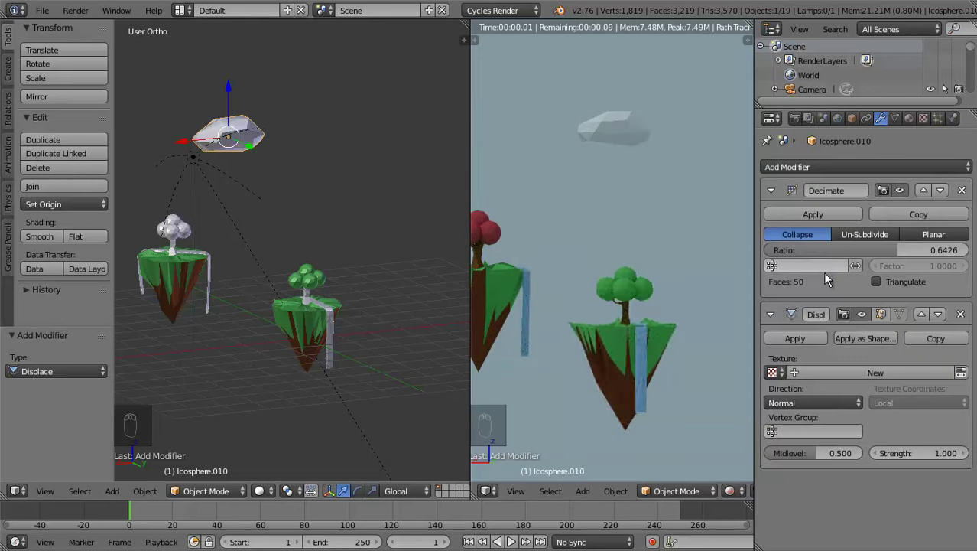
pyautogui.moveTo(837, 375); pyautogui.dragTo(801, 275)
pyautogui.moveTo(784, 459); pyautogui.dragTo(635, 203)
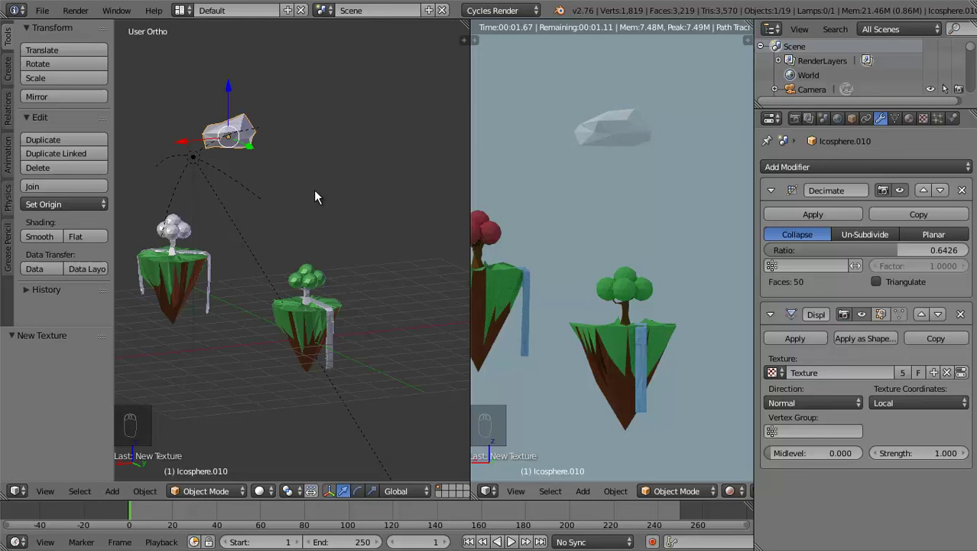
pyautogui.moveTo(191, 146); pyautogui.dragTo(232, 168)
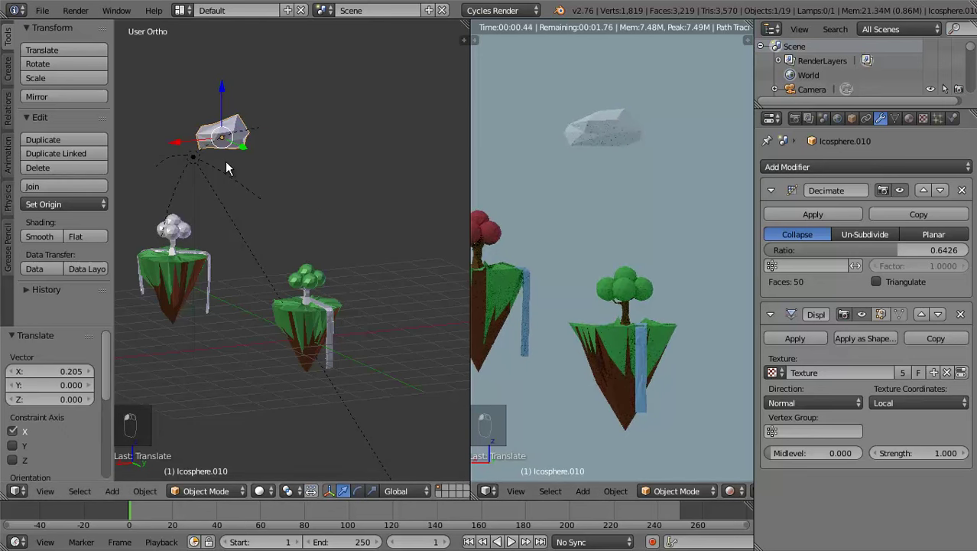
# Duplicate the cloud twice and place the two copies beside the original
pyautogui.press('shift+d')
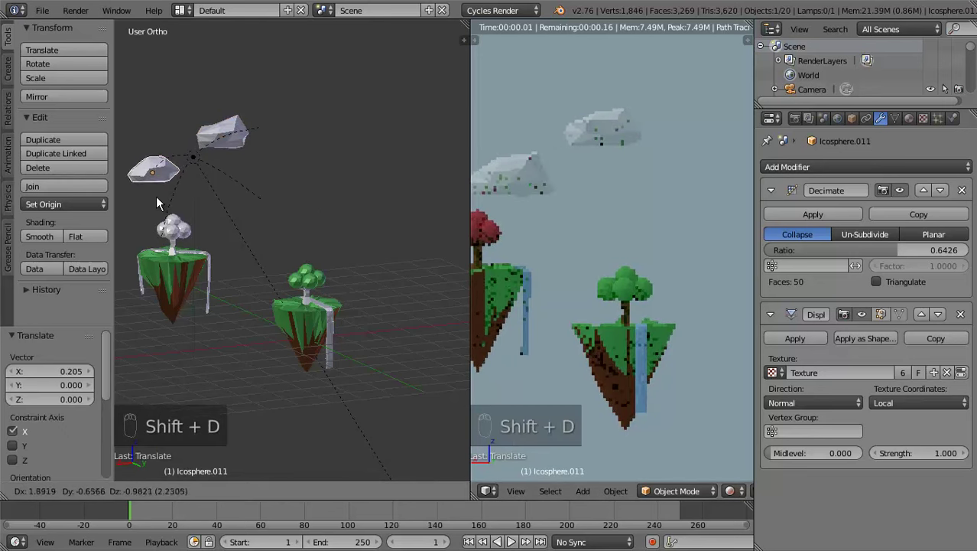
pyautogui.press('s')
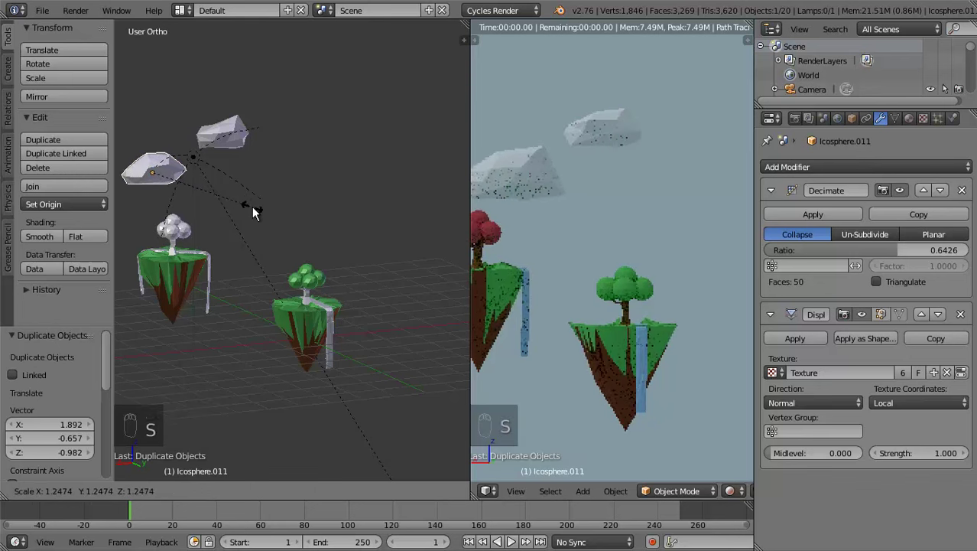
pyautogui.press('shift+d')
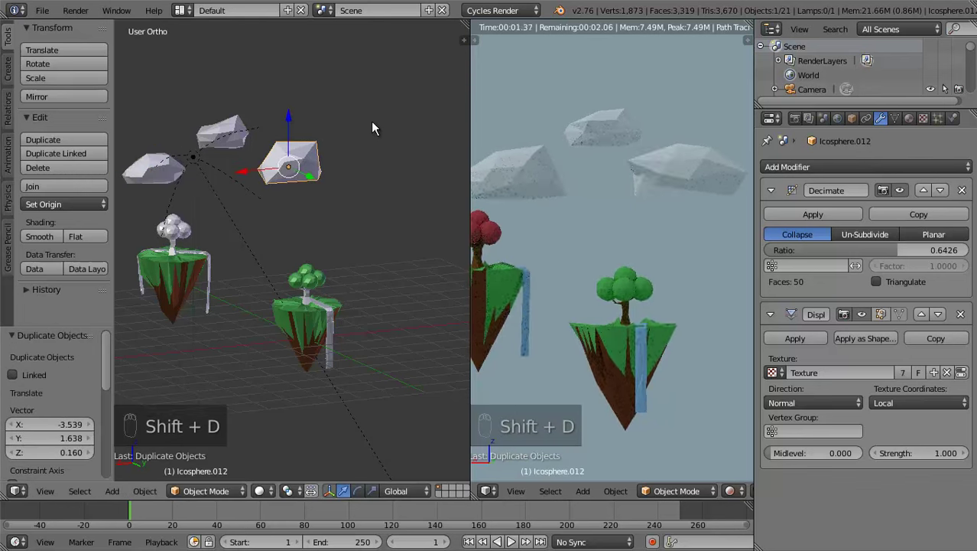
pyautogui.moveTo(315, 186); pyautogui.dragTo(303, 184)
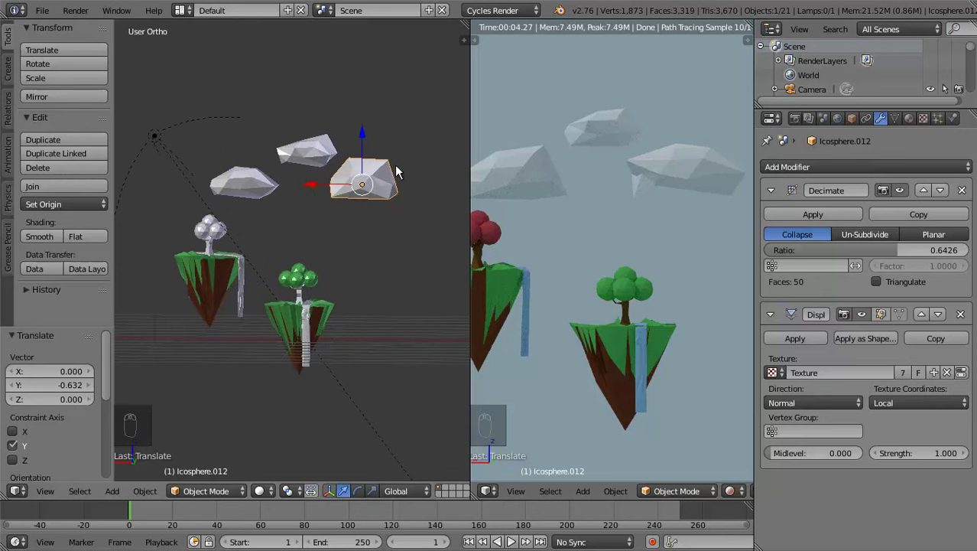
# Orbit in perspective and zoom out to review the three clouds above the islands
pyautogui.press('KP_5')
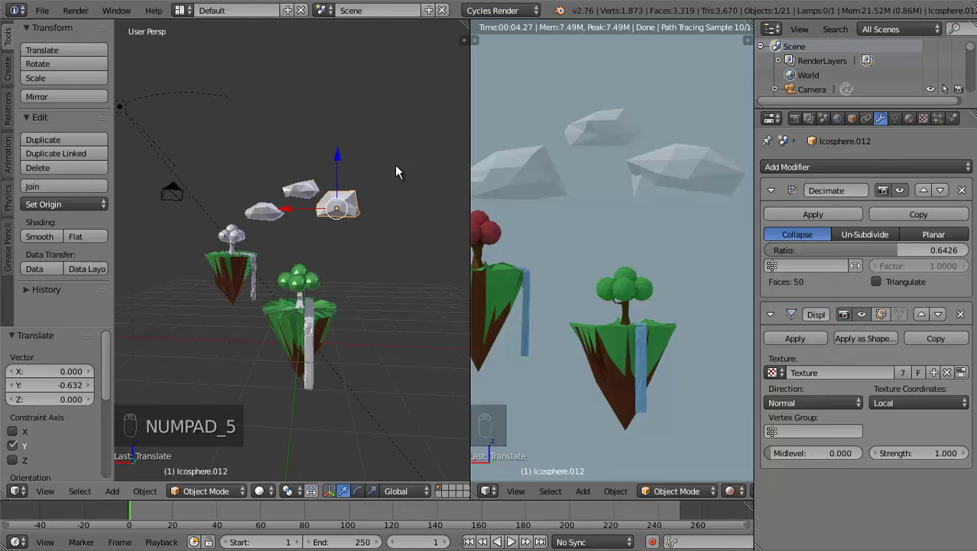
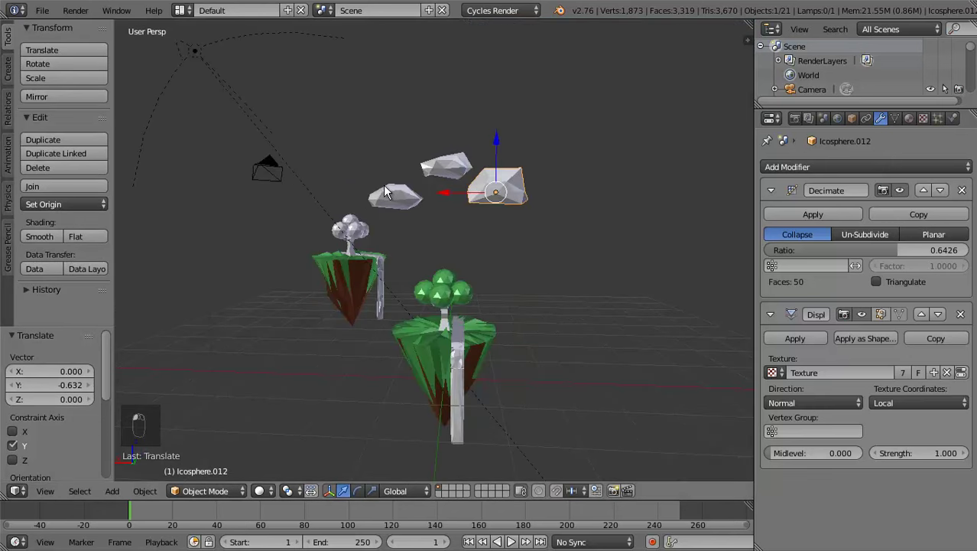
pyautogui.moveTo(347, 183); pyautogui.dragTo(345, 178)
pyautogui.press('shift+s')
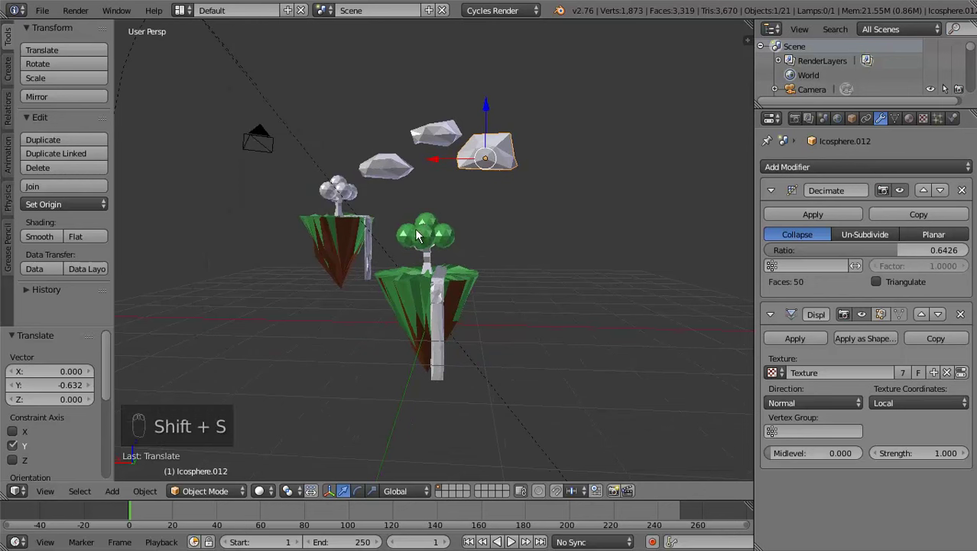
pyautogui.moveTo(452, 208); pyautogui.dragTo(467, 217)
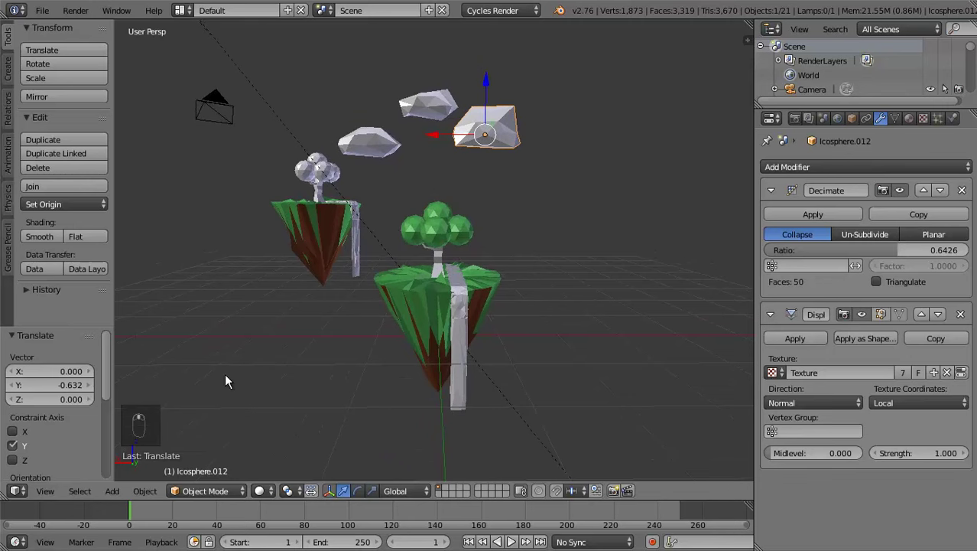
pyautogui.click(269, 494)
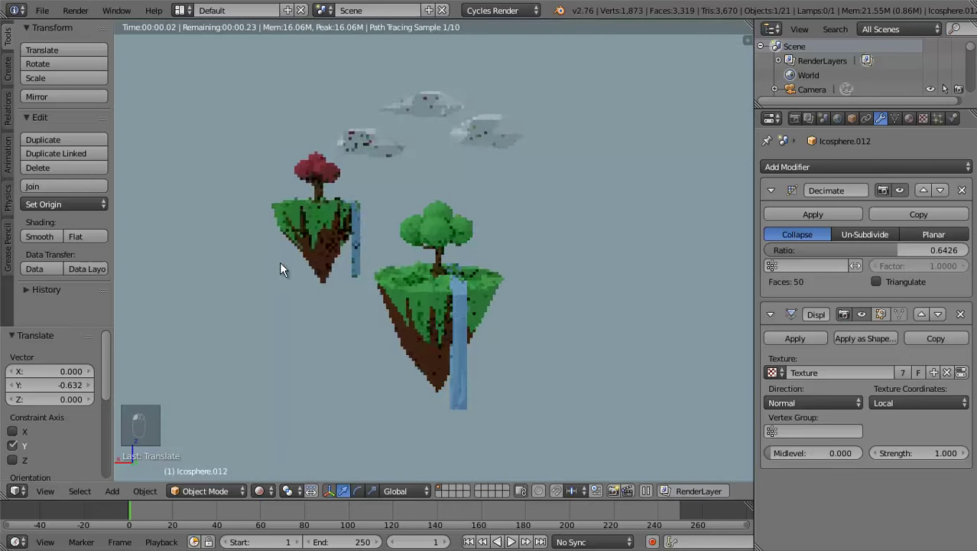
pyautogui.moveTo(292, 234); pyautogui.dragTo(328, 158)
pyautogui.press('Tab')
pyautogui.press('Tab')
pyautogui.click(267, 494)
pyautogui.click(279, 412)
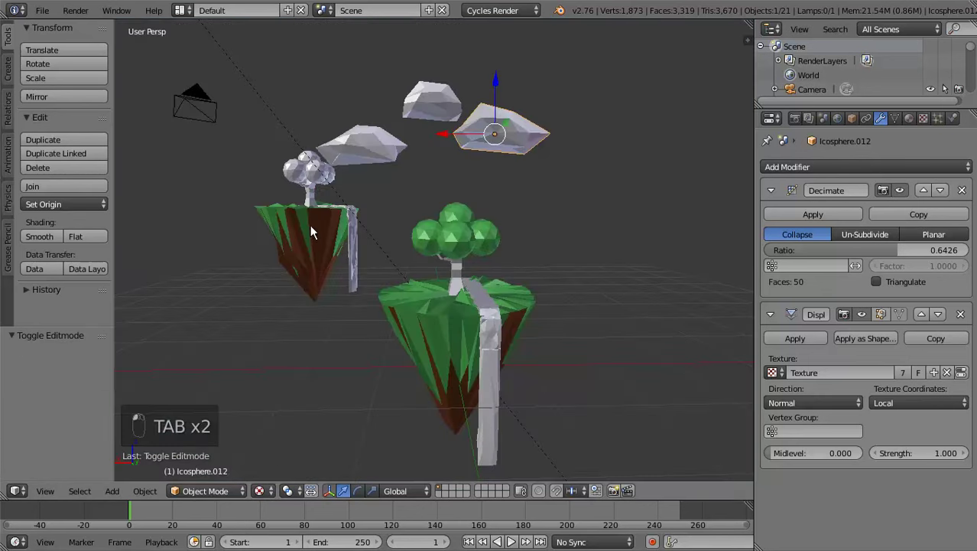
# Duplicate the three clouds twice, shrinking the last set and placing it high above
pyautogui.middleClick(316, 261)
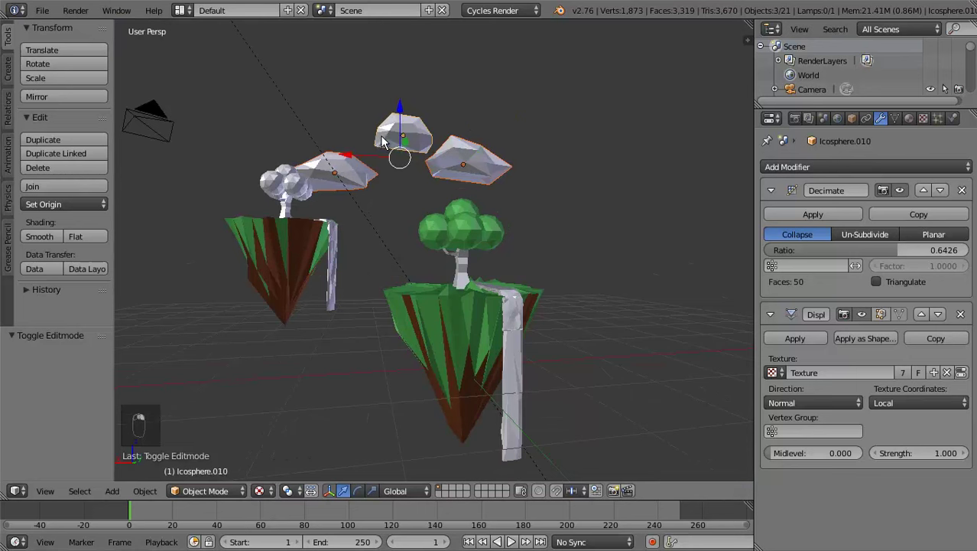
pyautogui.middleClick(378, 156)
pyautogui.press('shift+d')
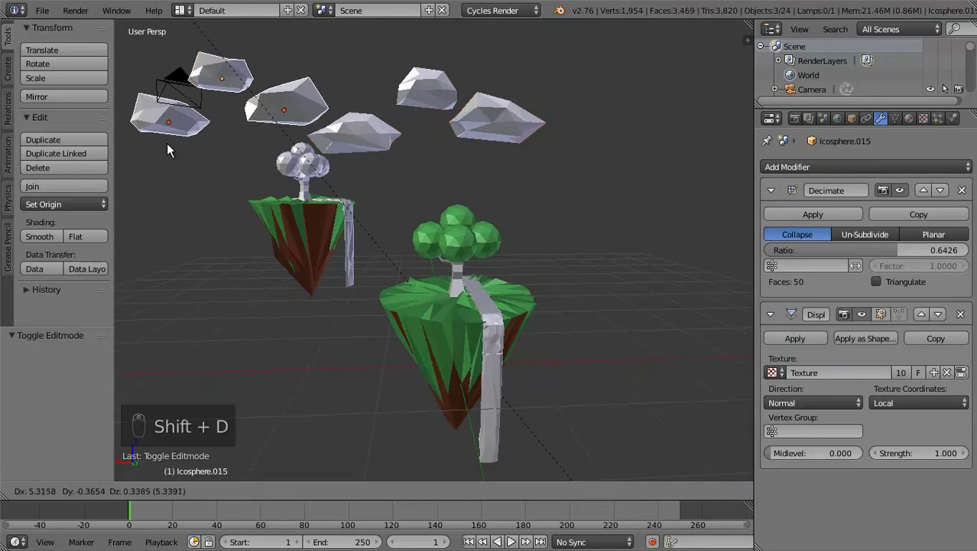
pyautogui.press('s')
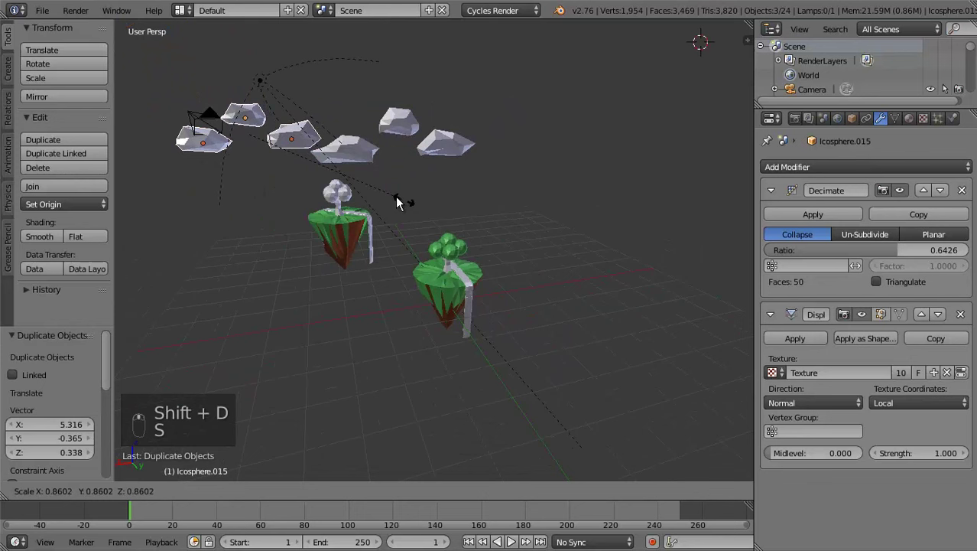
pyautogui.press('shift+d')
pyautogui.press('s')
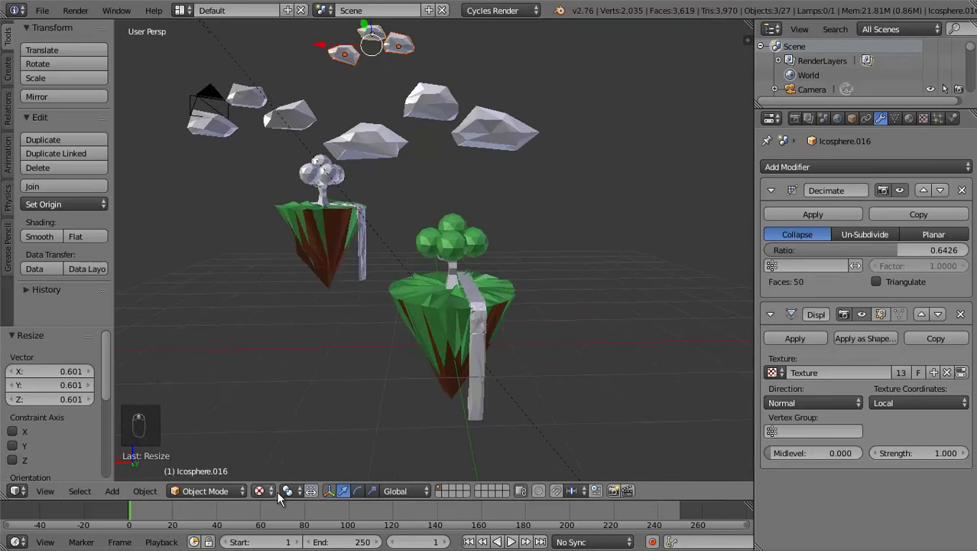
pyautogui.moveTo(261, 494); pyautogui.dragTo(298, 346)
# Preview the nine-cloud sky in rendered viewport shading
pyautogui.click(297, 347)
pyautogui.moveTo(363, 338); pyautogui.dragTo(305, 260)
pyautogui.moveTo(308, 212); pyautogui.dragTo(298, 188)
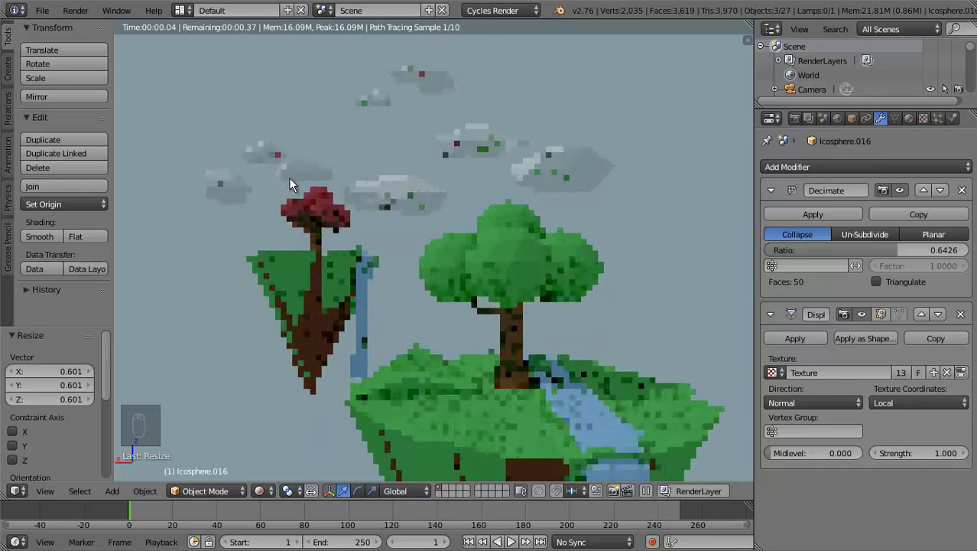
# Align the active camera to the view framing both islands beneath the clouds, previewed rendered
pyautogui.press('ctrl+alt+KP_0')
pyautogui.press('shift+f')
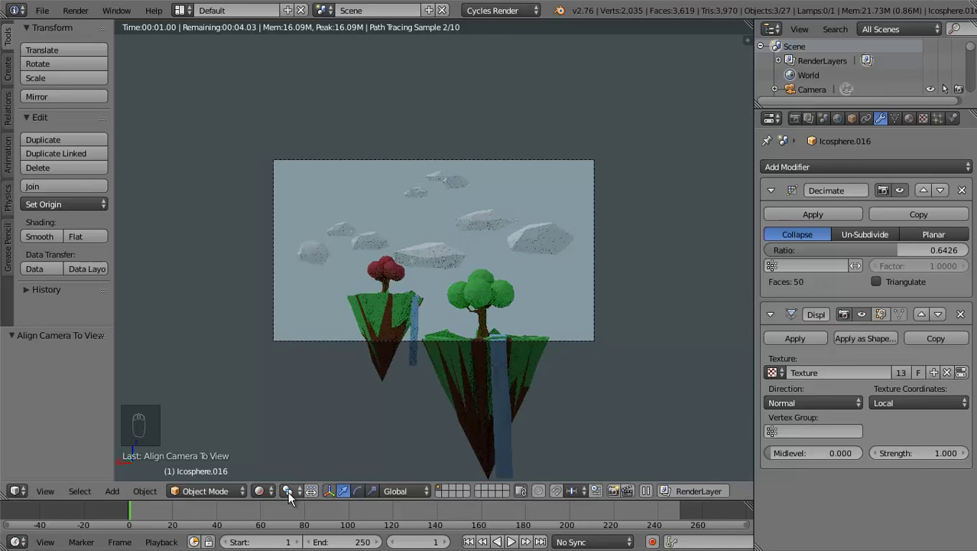
pyautogui.moveTo(274, 498); pyautogui.dragTo(293, 404)
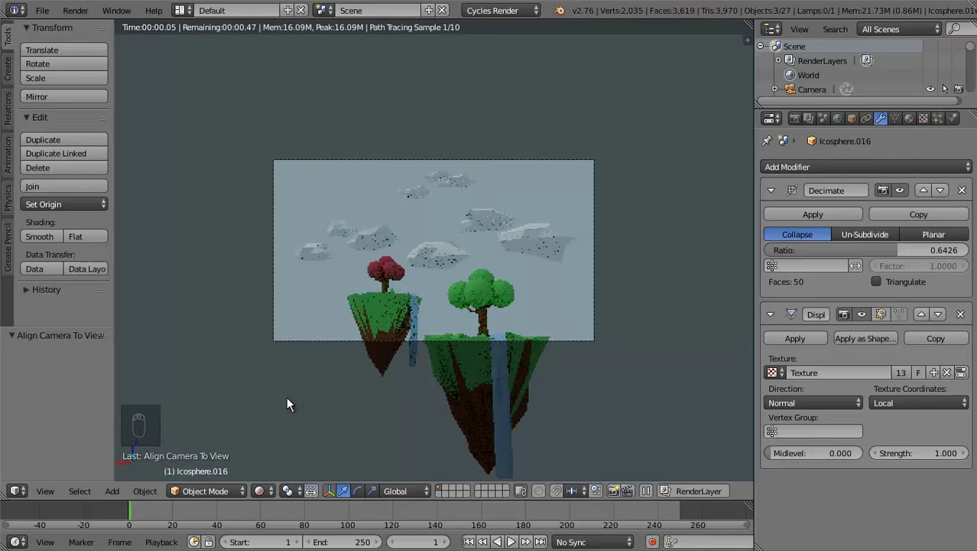